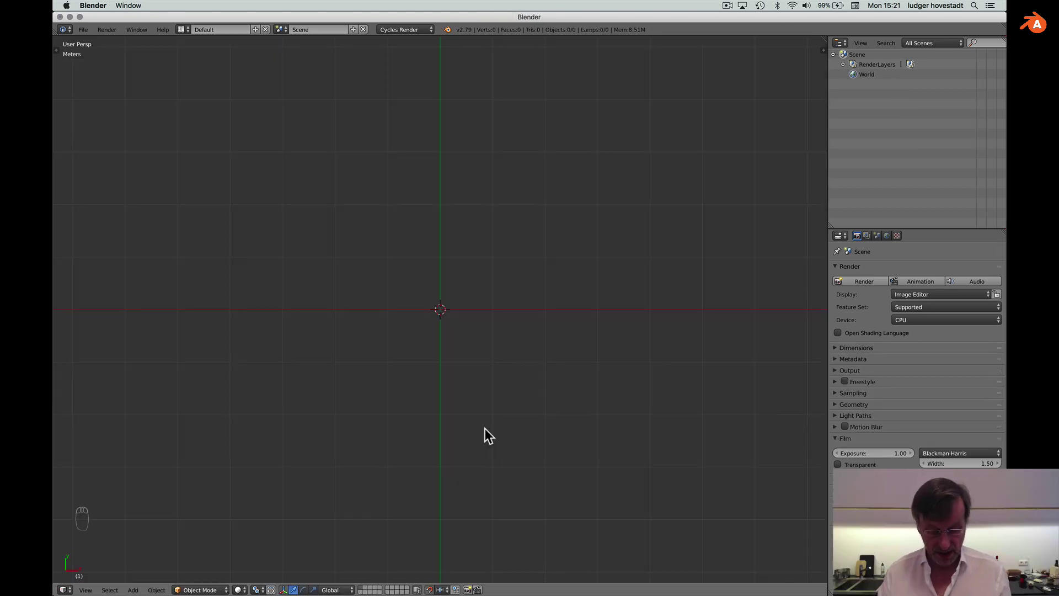
Load detail 1.jpg as a background image shown only on the Top view axis.
key("n")
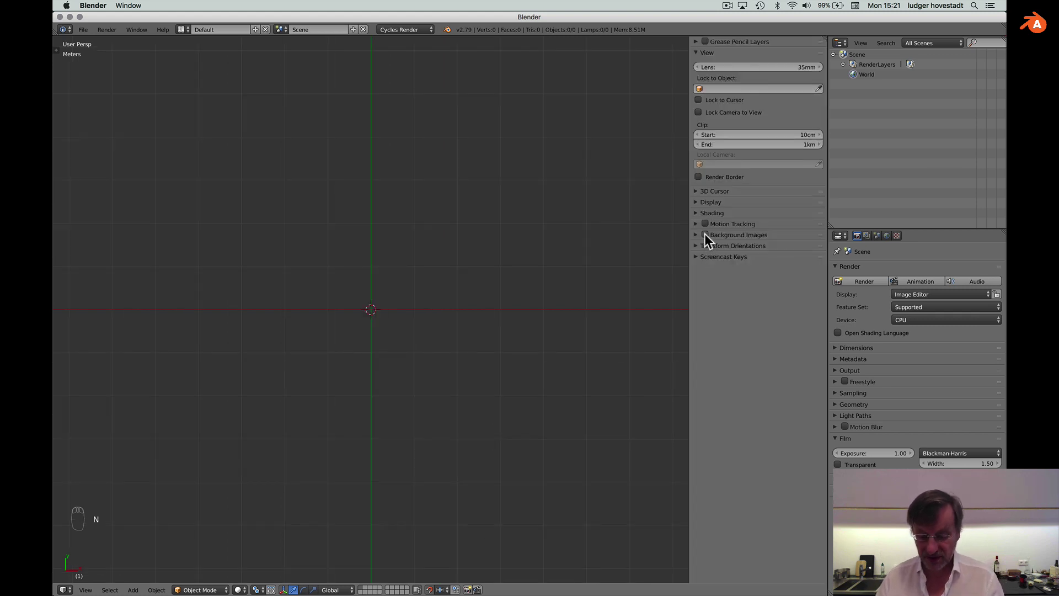
left_click_drag(707, 241, 410, 225)
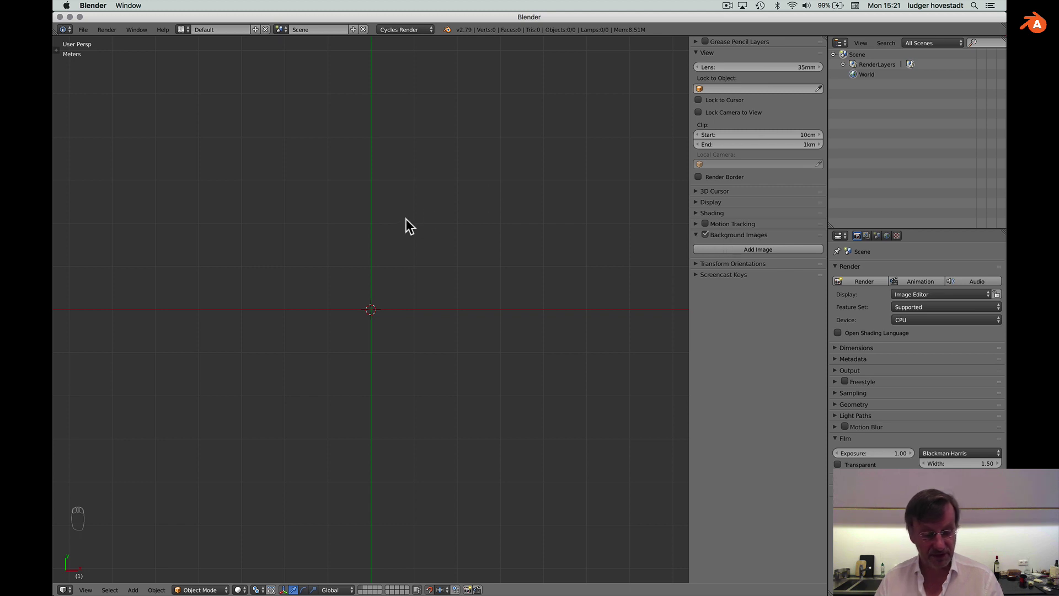
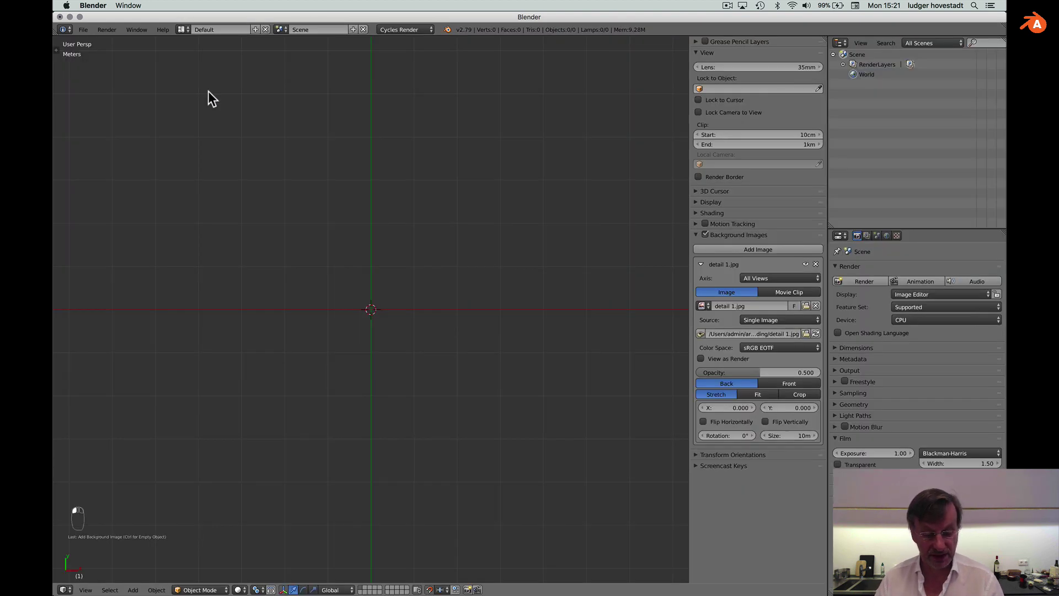
left_click_drag(791, 387, 779, 283)
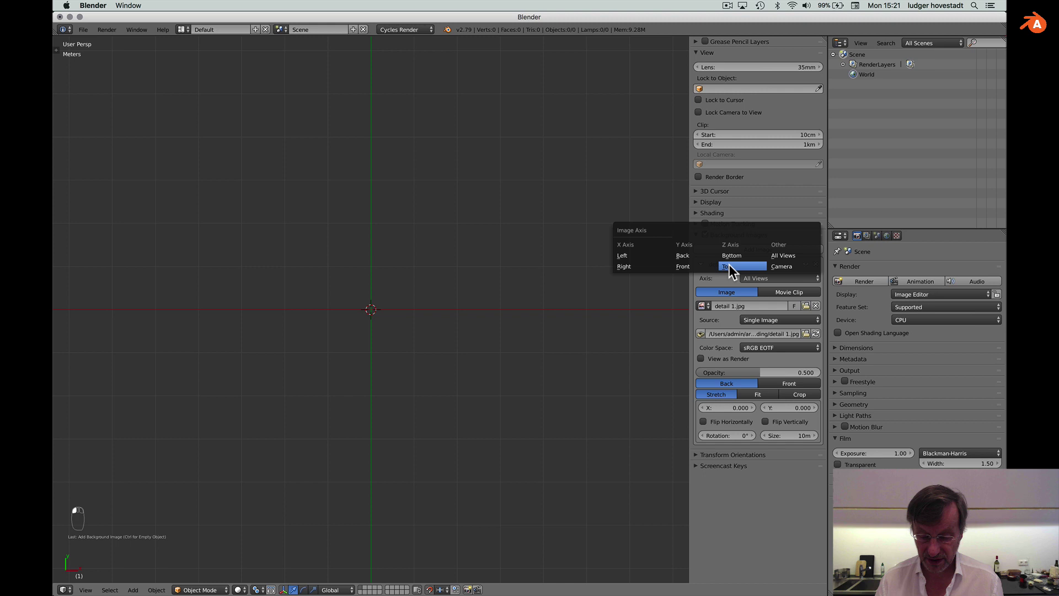
middle_click(733, 270)
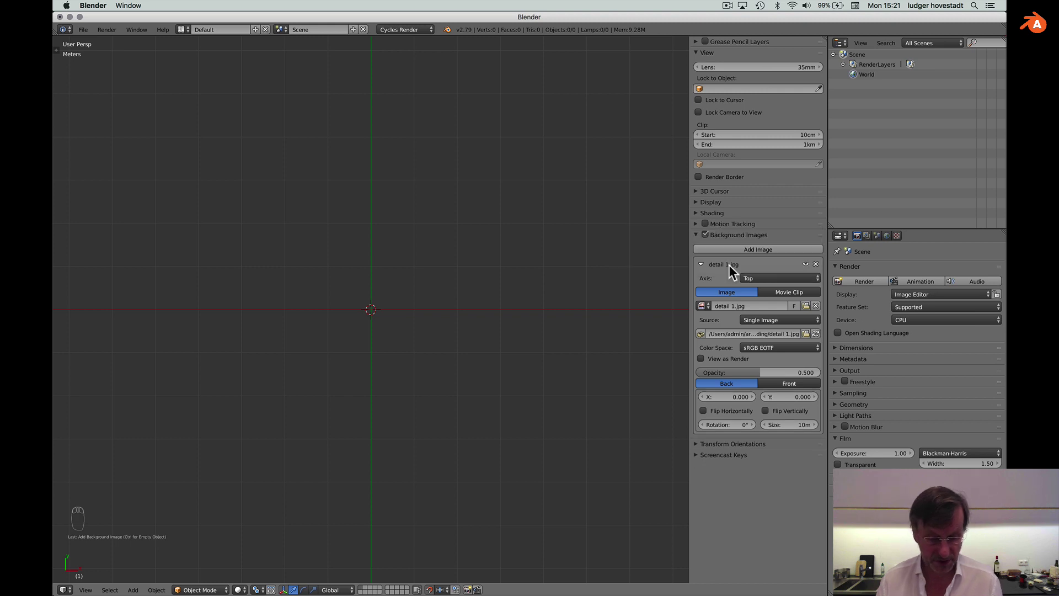
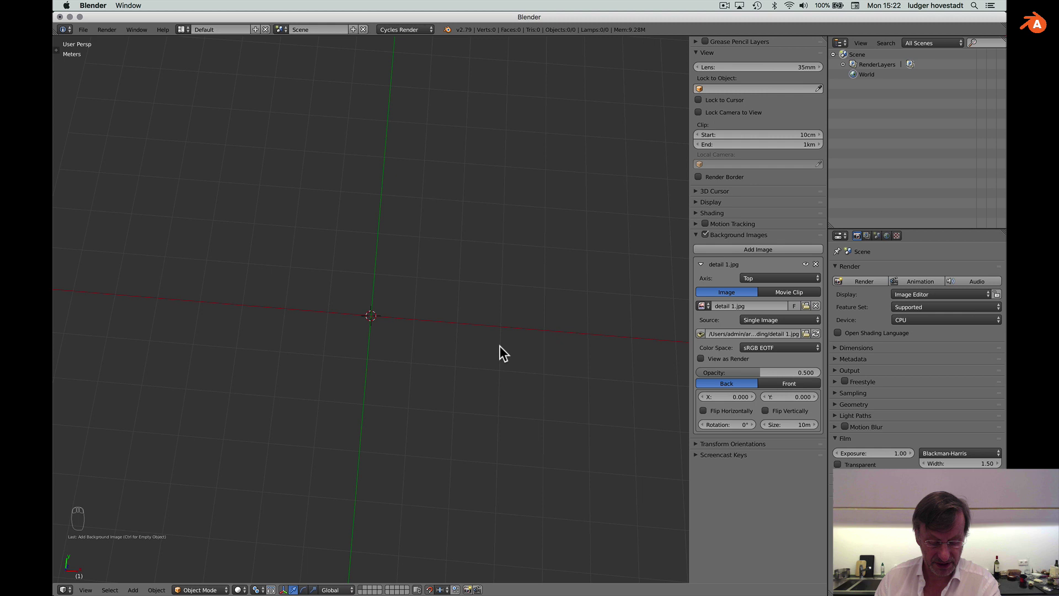
In top ortho view, reduce the background sketch size from 10 m to 2 m.
key("KP_7")
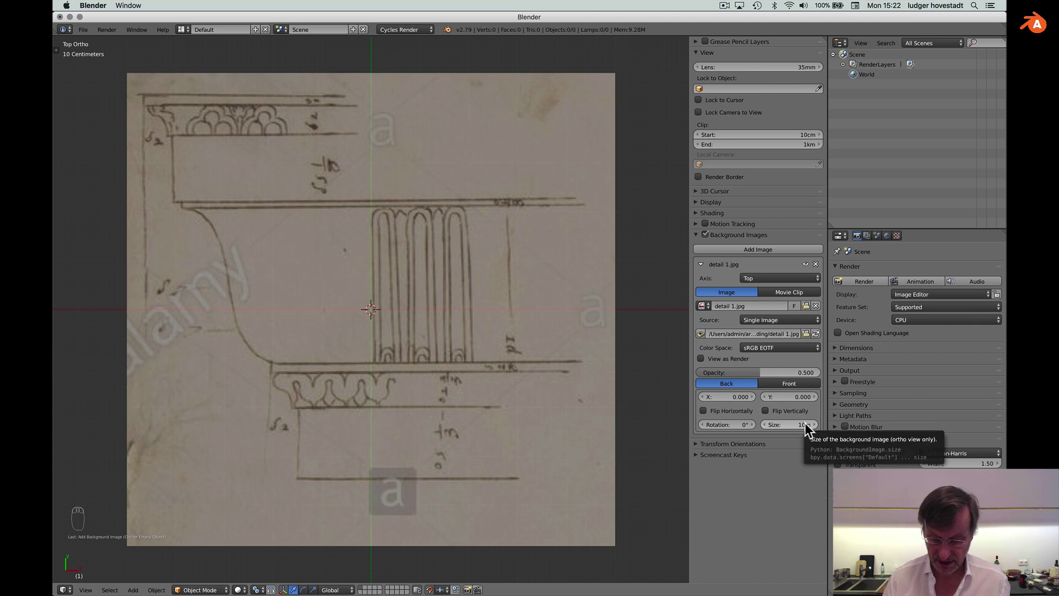
left_click_drag(804, 428, 804, 431)
key("2")
key("Return")
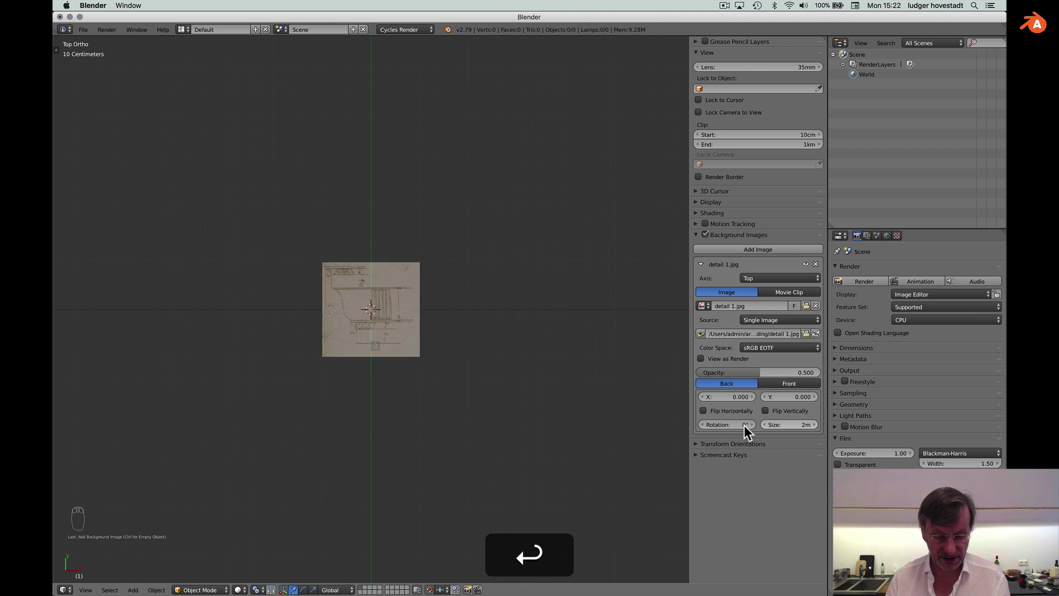
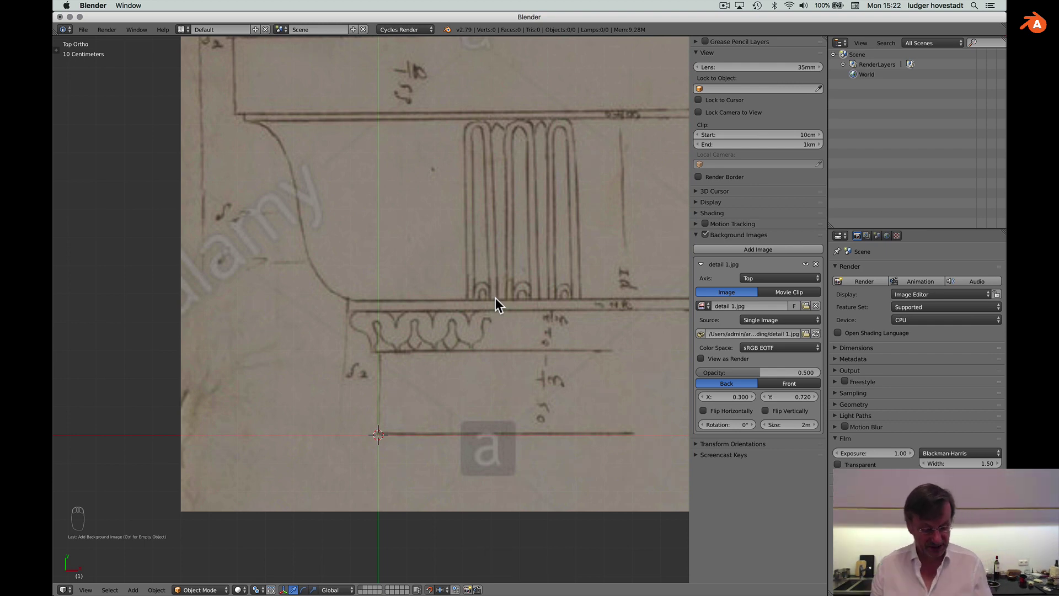
Add a Bezier curve over the sketch and hide its normals and handles in Edit Mode.
key("shift+a")
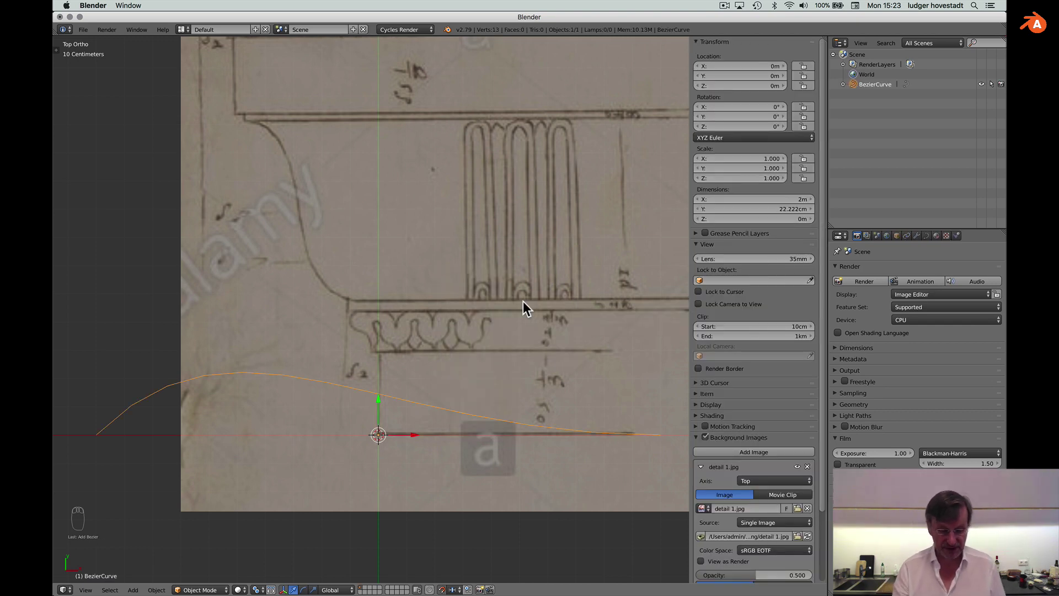
key("Tab")
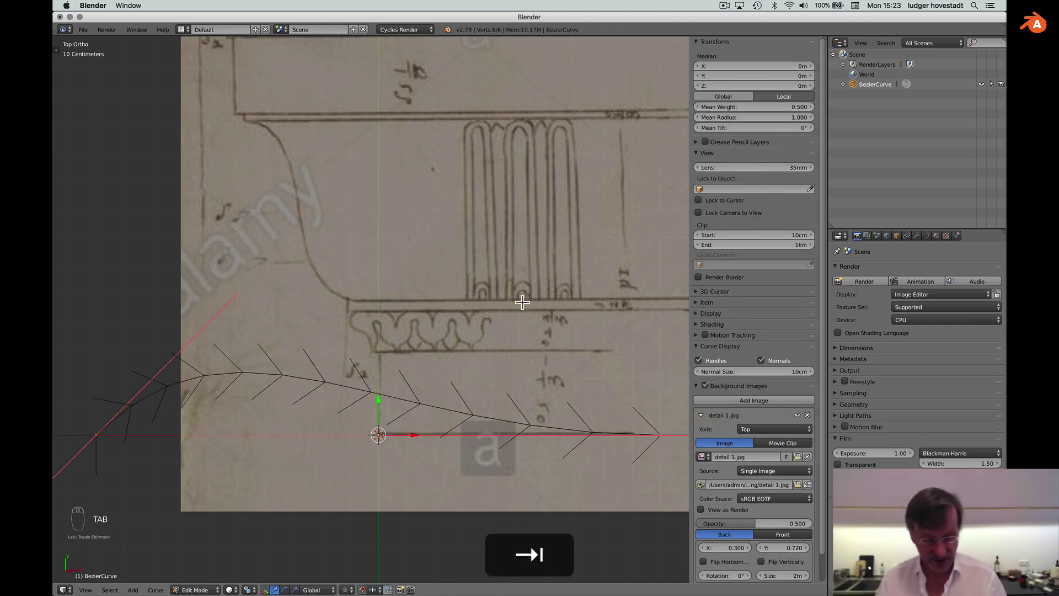
key("Tab")
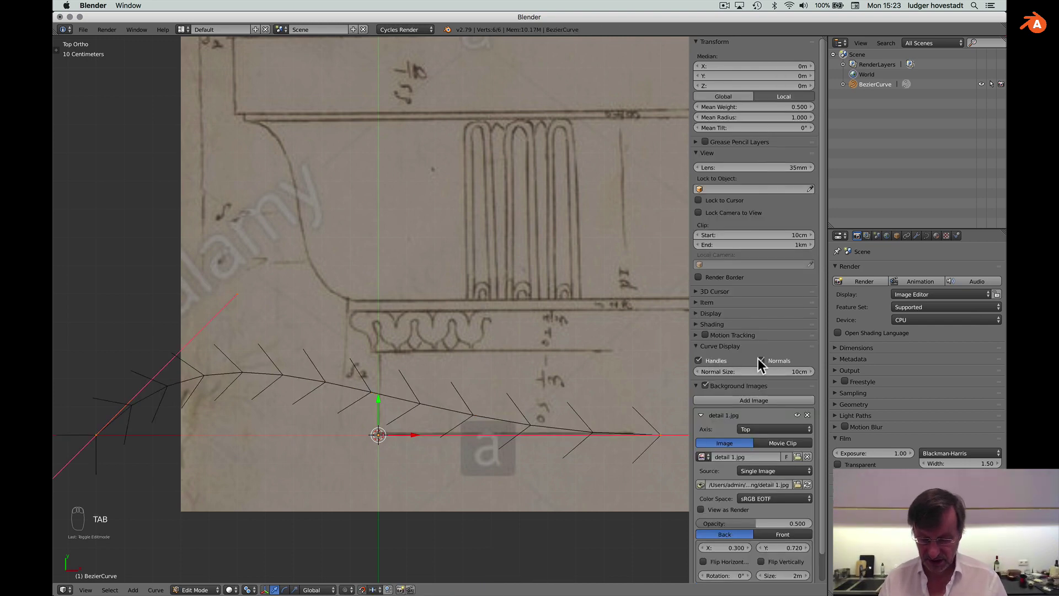
left_click_drag(761, 366, 703, 364)
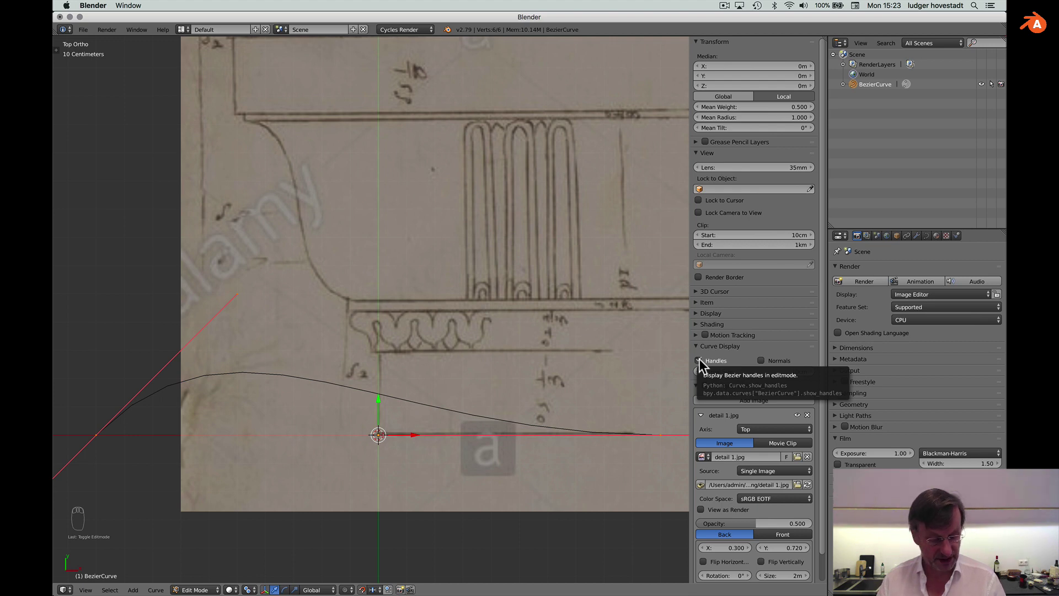
left_click(703, 366)
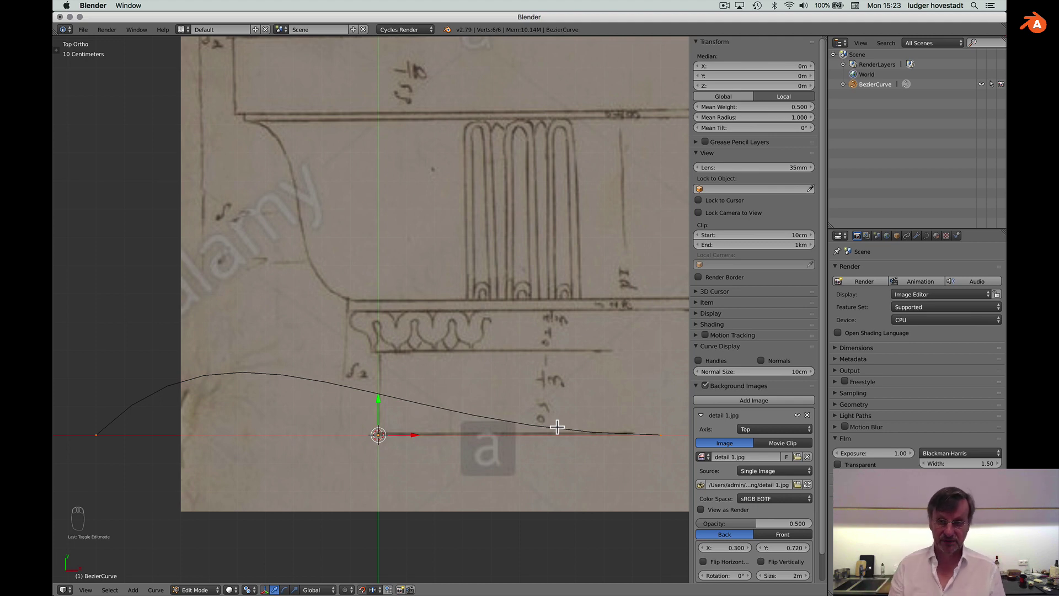
key("v")
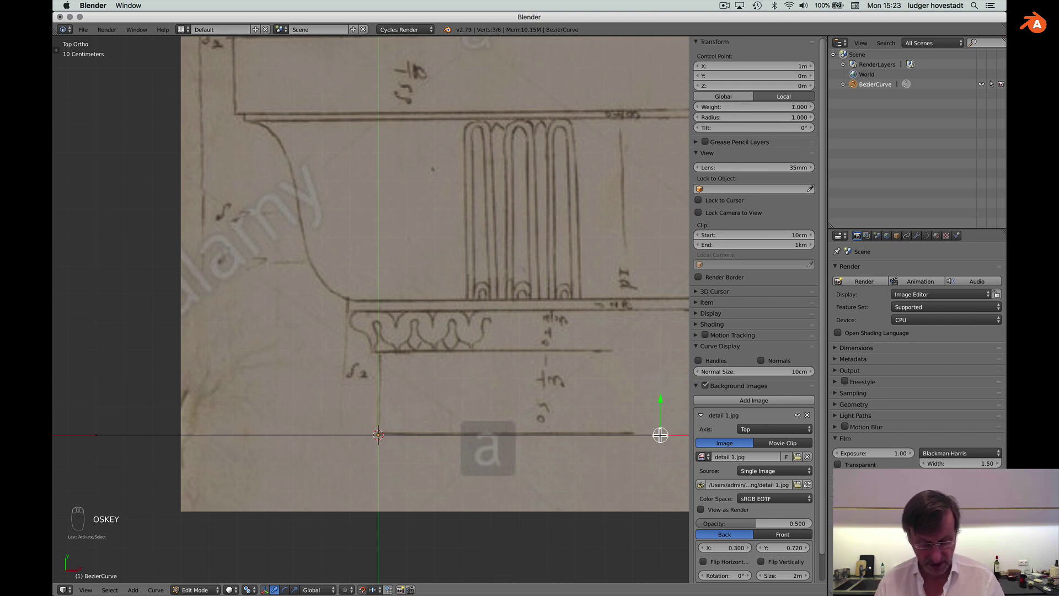
Place the curve's end at the origin and extrude points along the moulding base and lower cove.
key("super+g")
key("ctrl+g")
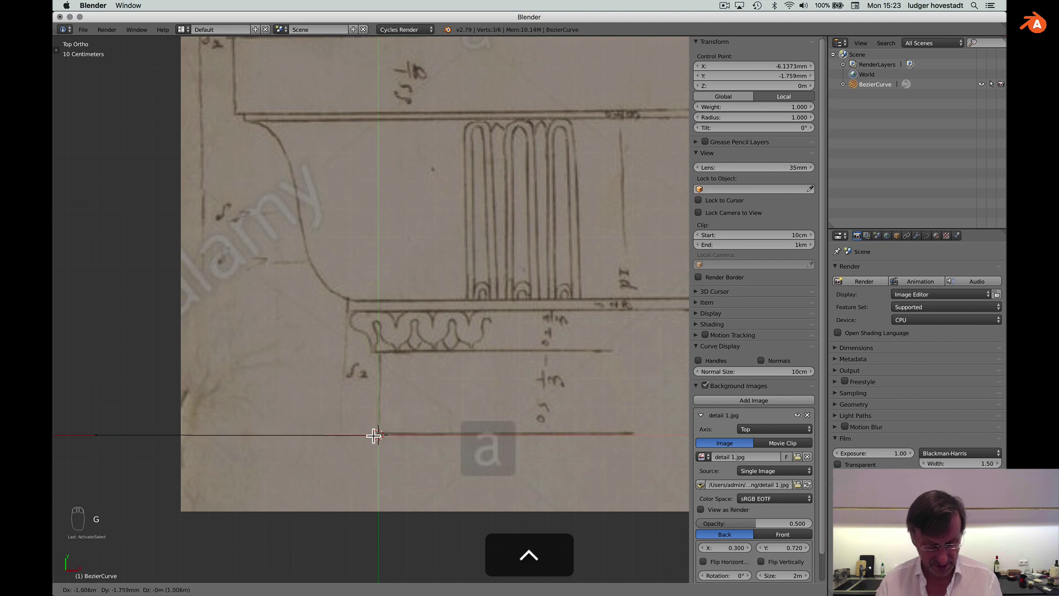
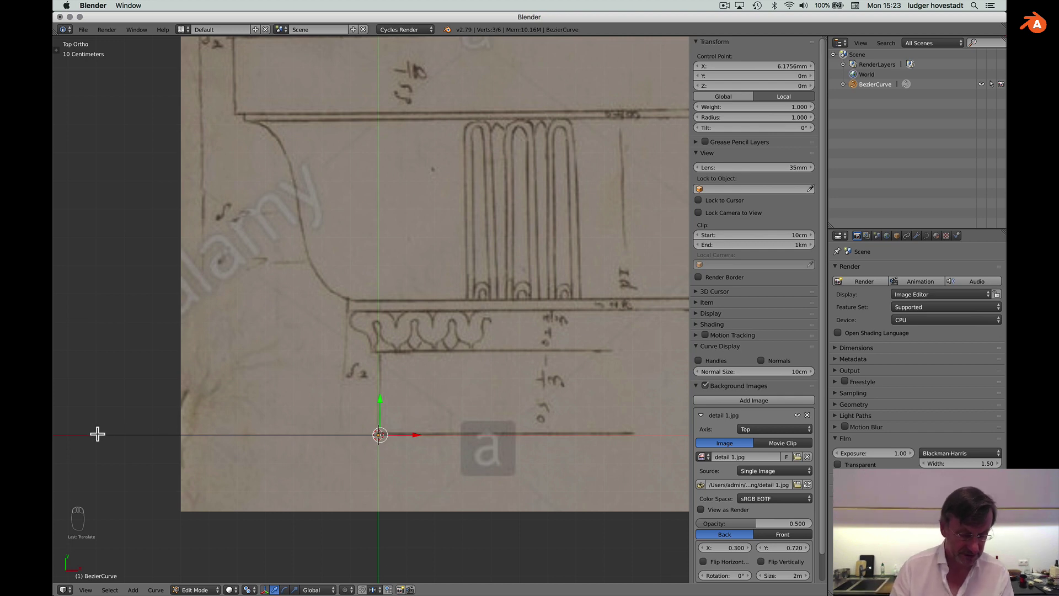
key("g")
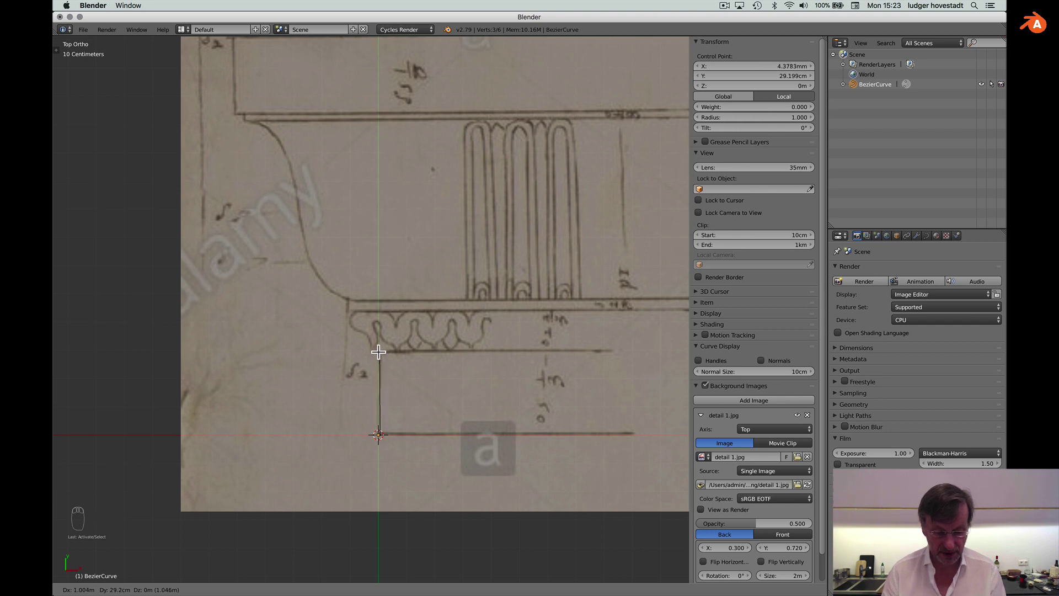
key("e")
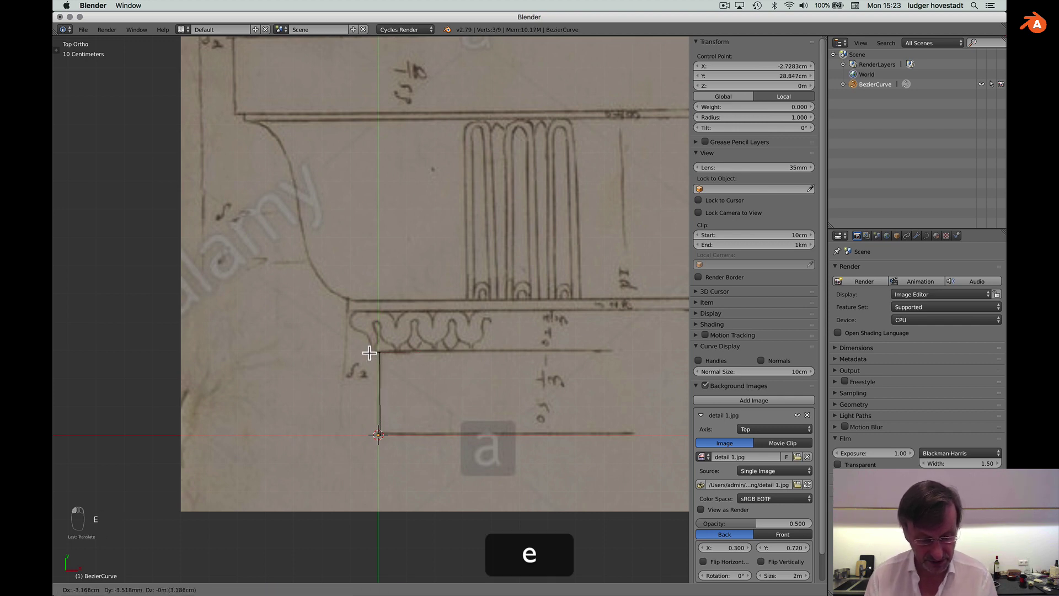
key("e")
key("e")
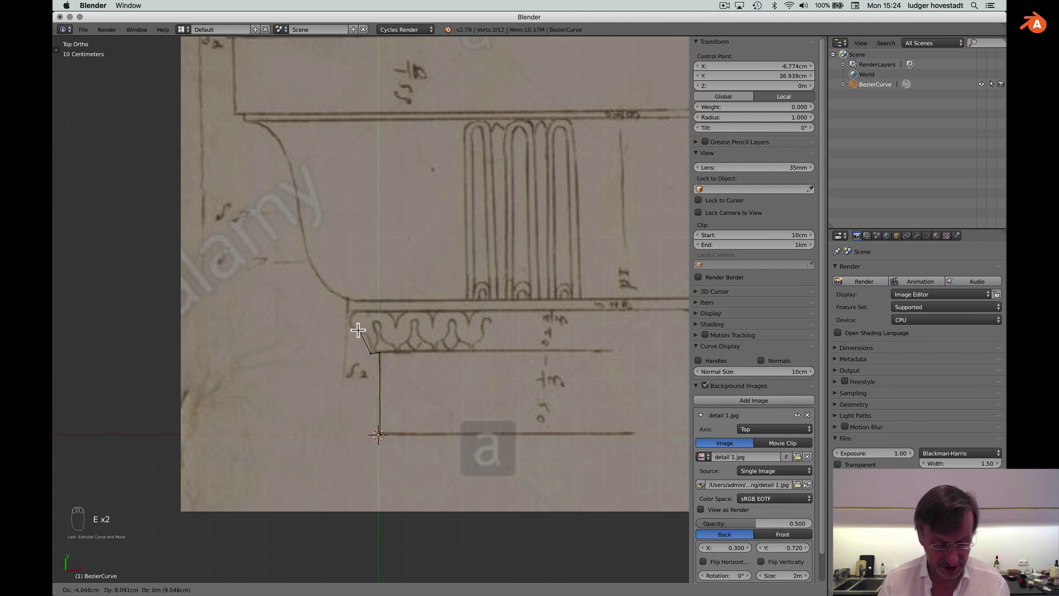
left_click(356, 324)
key("e")
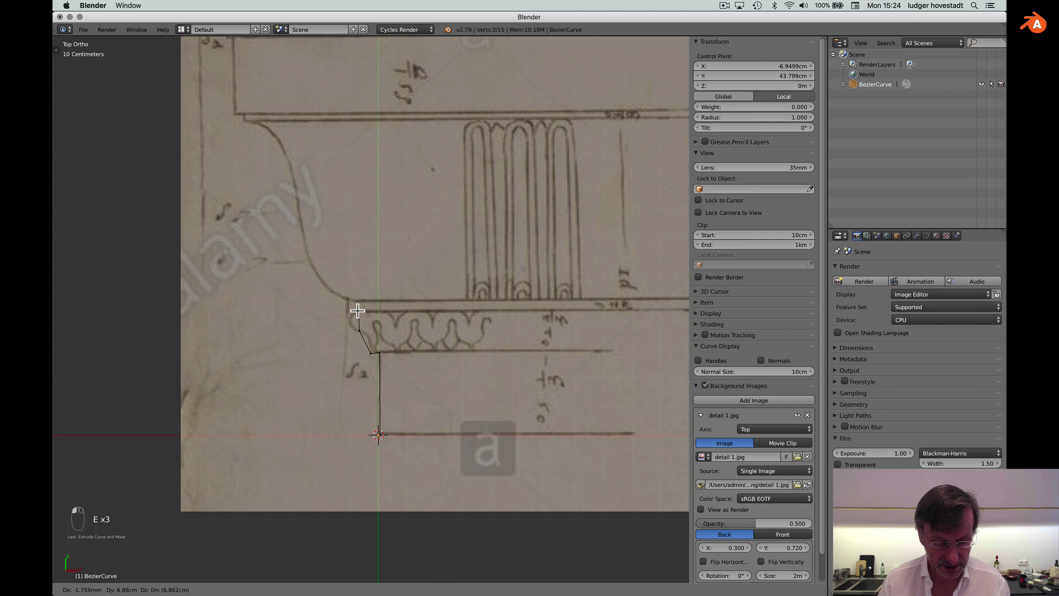
key("e")
key("e")
key("e")
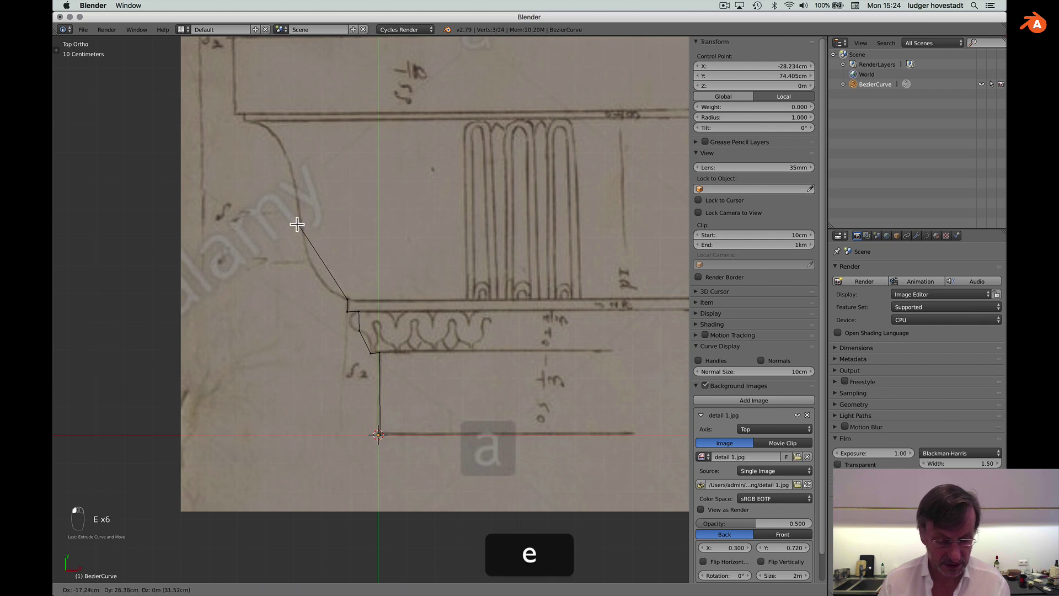
left_click(299, 216)
Continue extruding points up the sketch outline past the upper horizontal line toward the top cornice.
key("e")
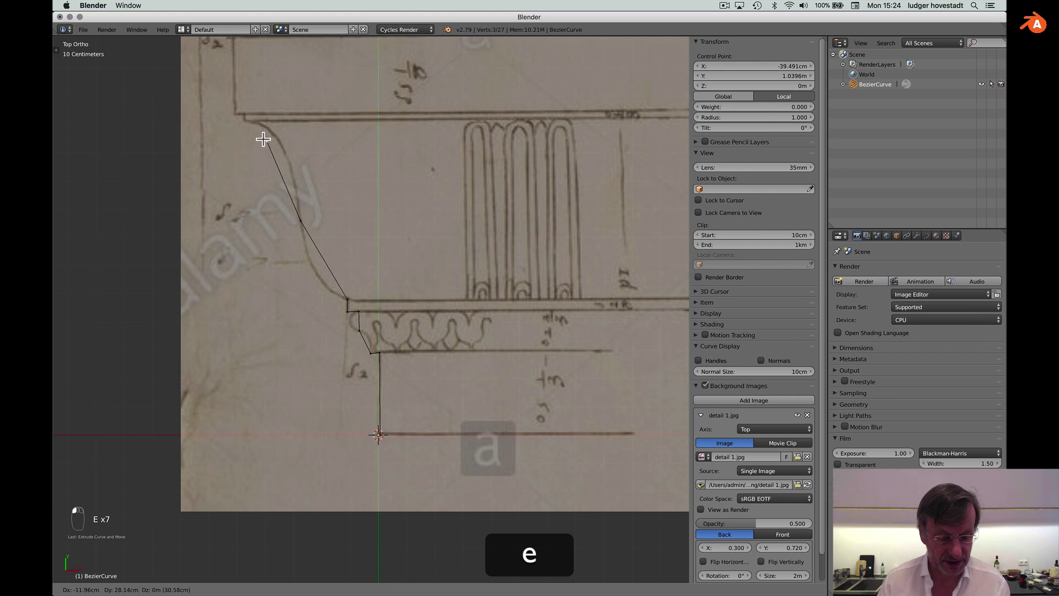
key("e")
key("e")
key("e")
key("e")
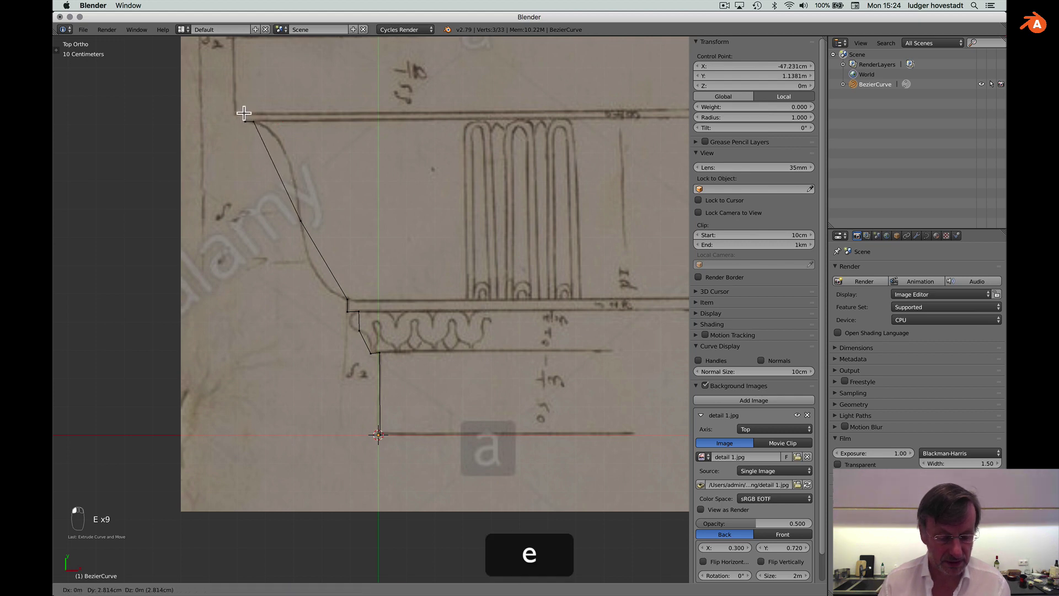
left_click(244, 110)
key("e")
key("e")
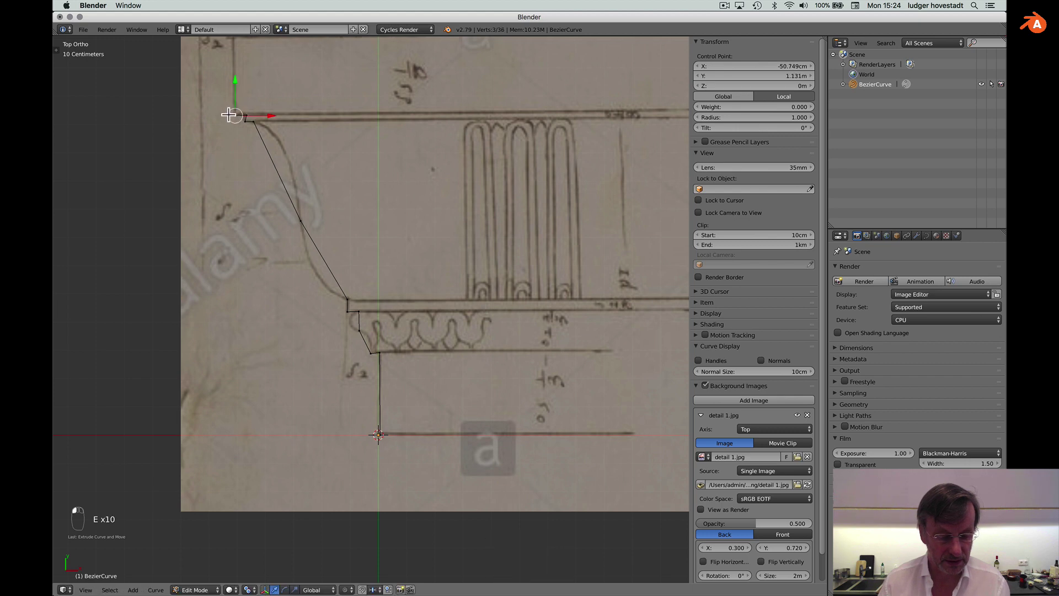
key("shift+a")
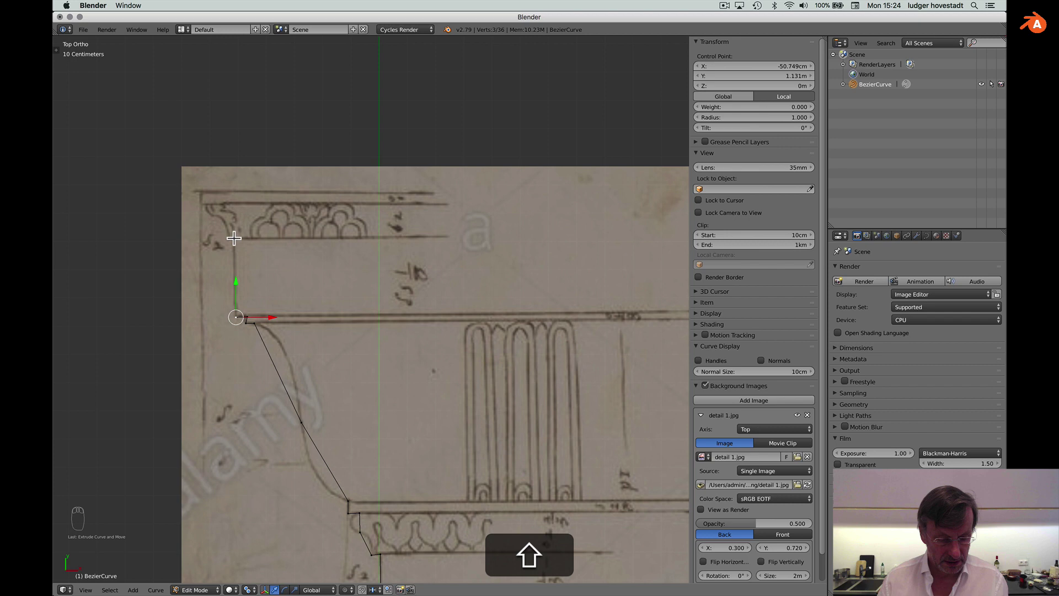
key("shift+e")
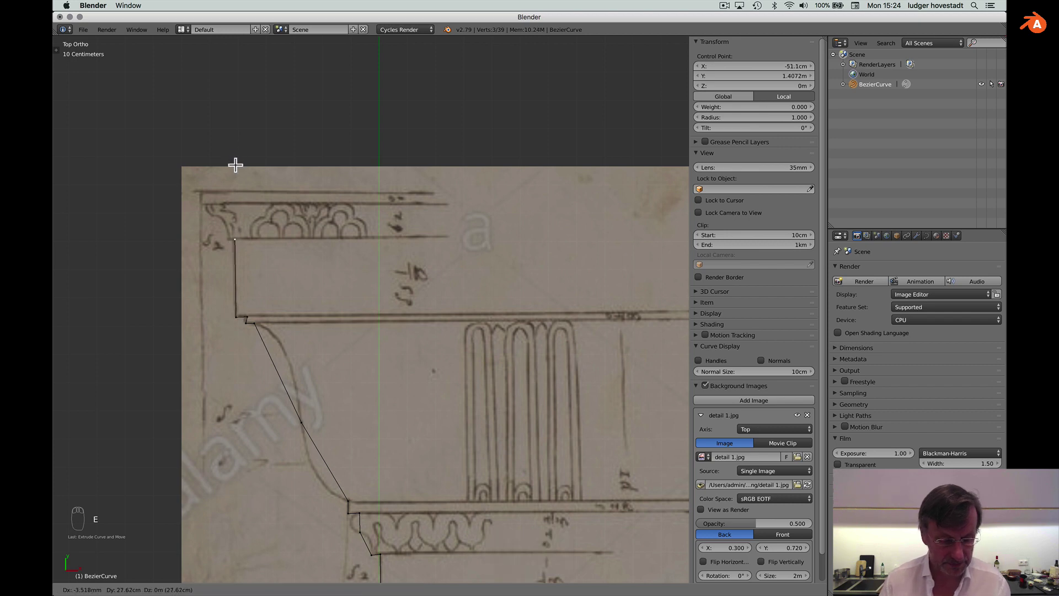
left_click_drag(235, 160, 222, 235)
Extrude the remaining points along the cornice edges up to its top-left corner.
key("e")
key("e")
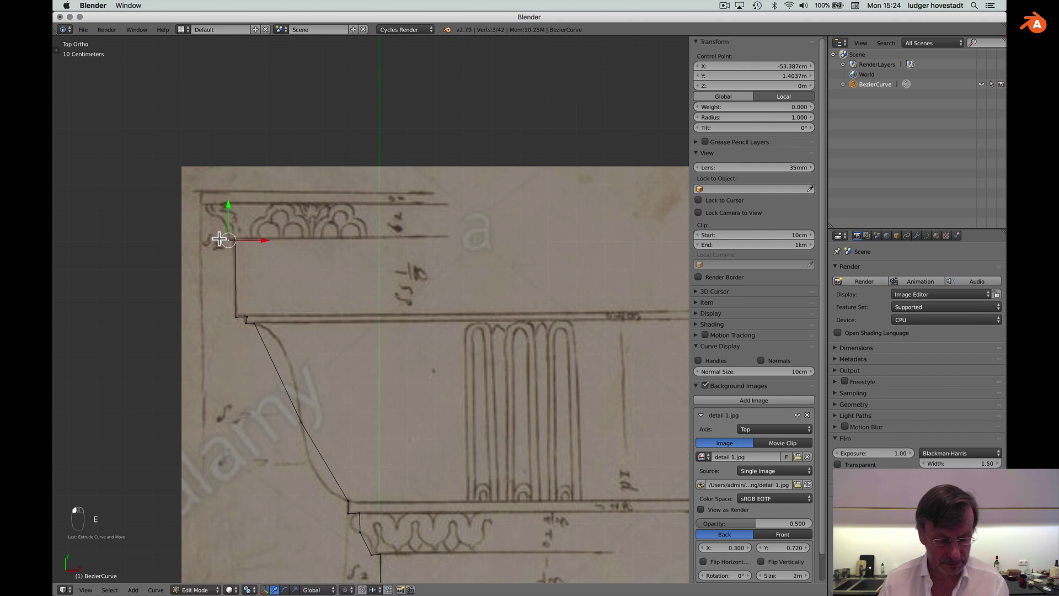
key("e")
key("e")
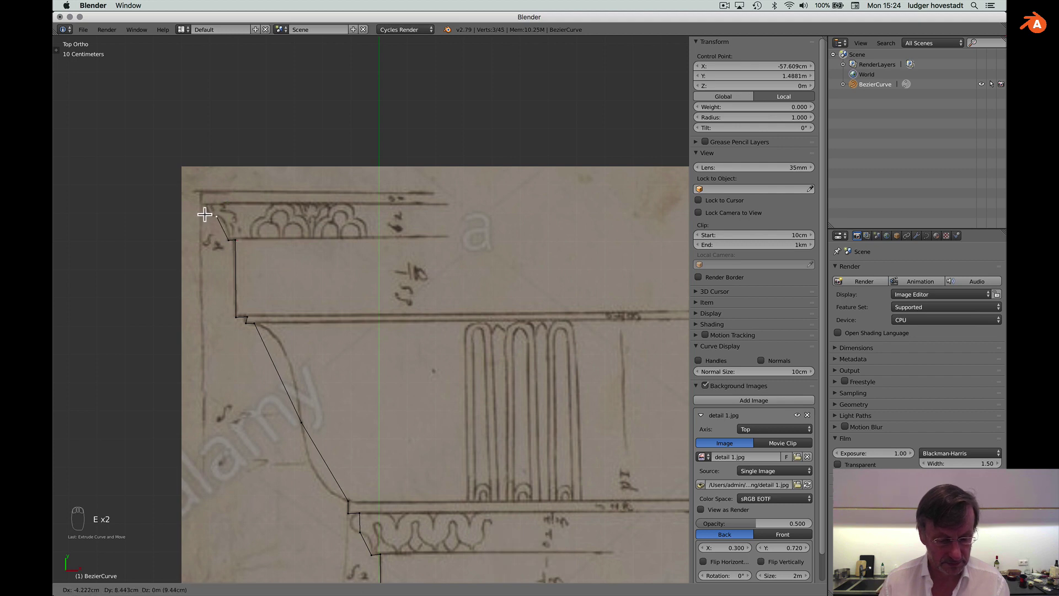
key("e")
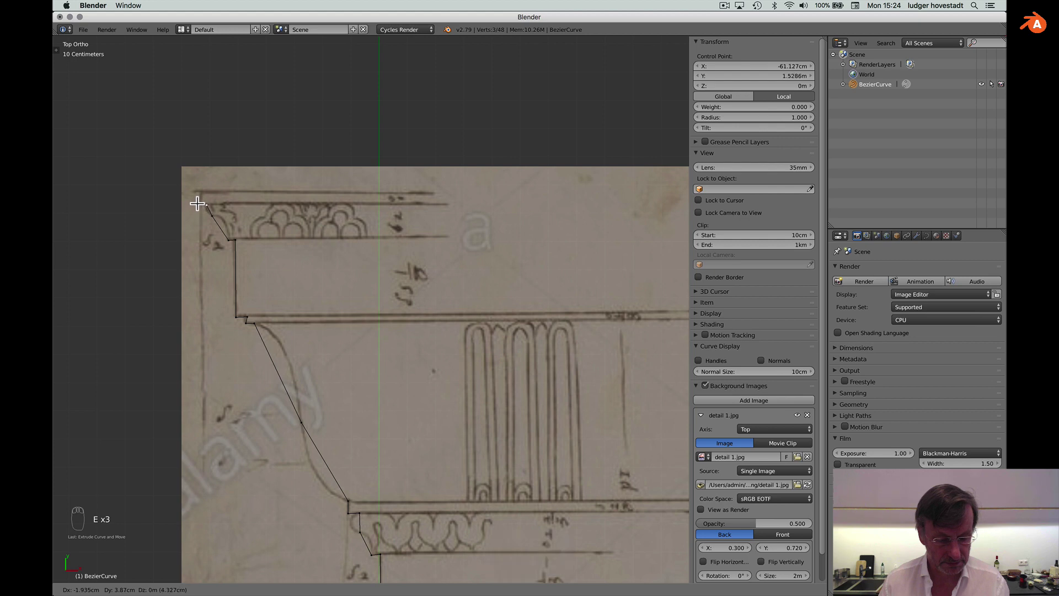
key("e")
key("e")
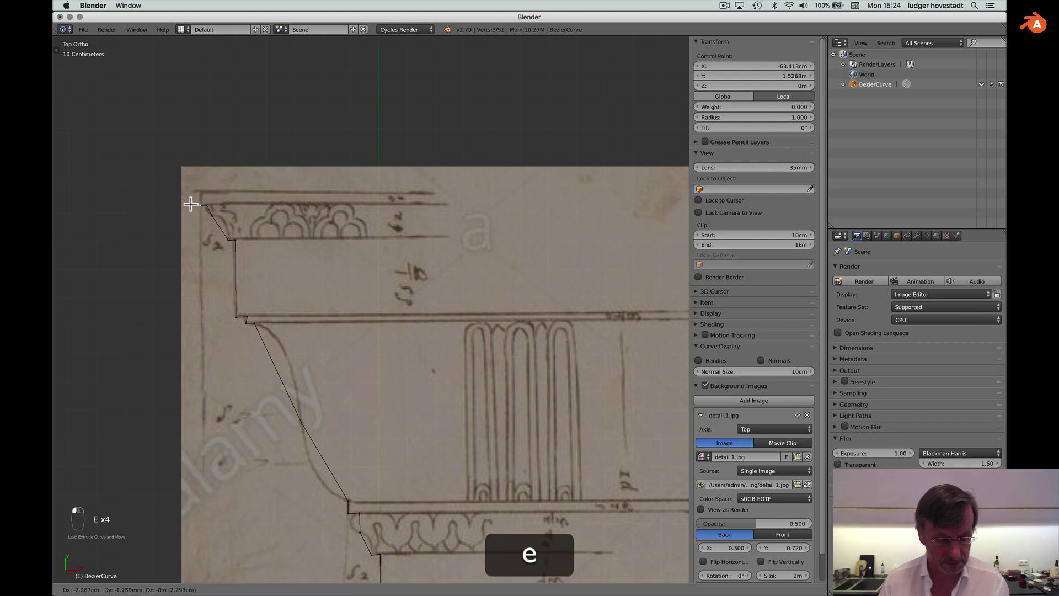
key("e")
key("e")
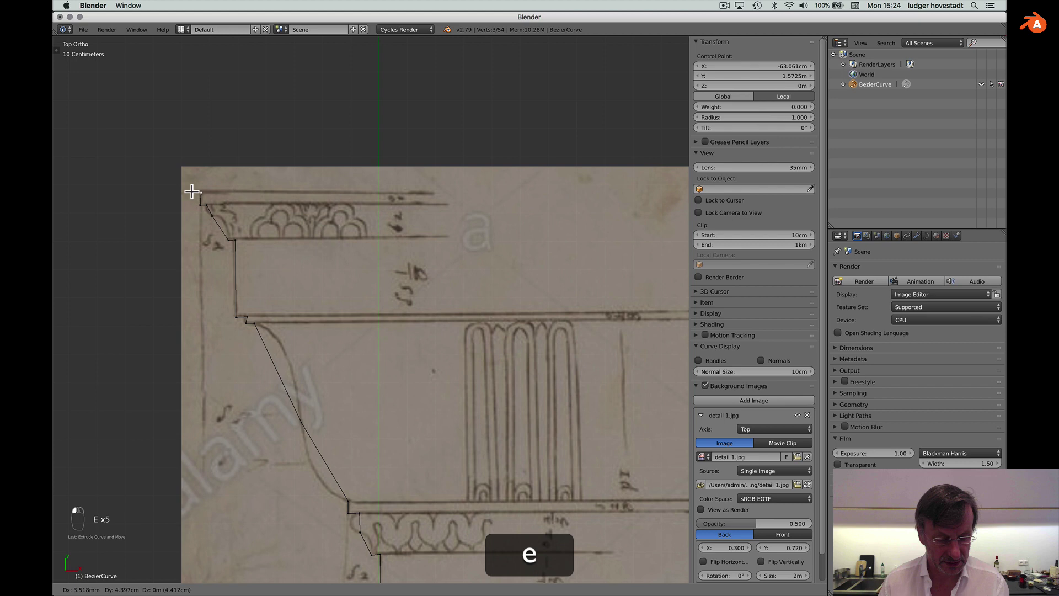
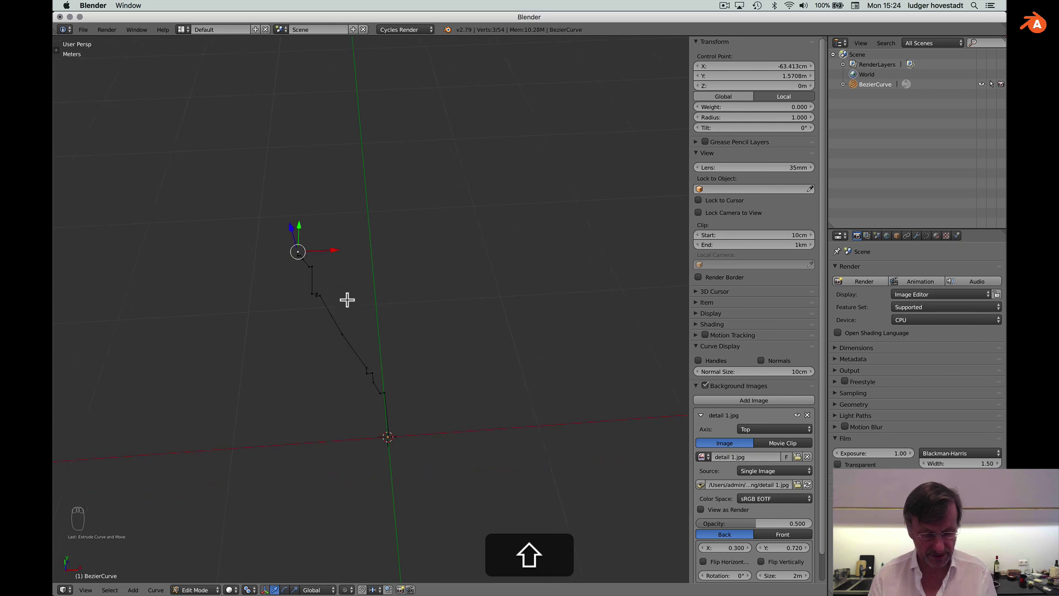
In top view, select the lower corner points, give them curved handles and reposition the corner point.
key("KP_7")
key("shift+7")
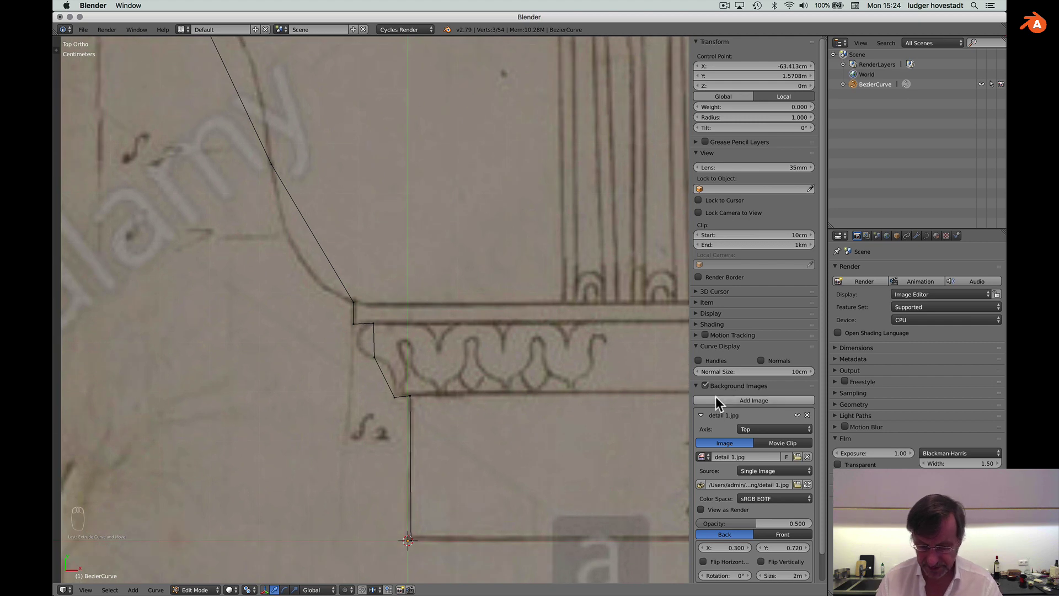
left_click_drag(698, 391, 388, 396)
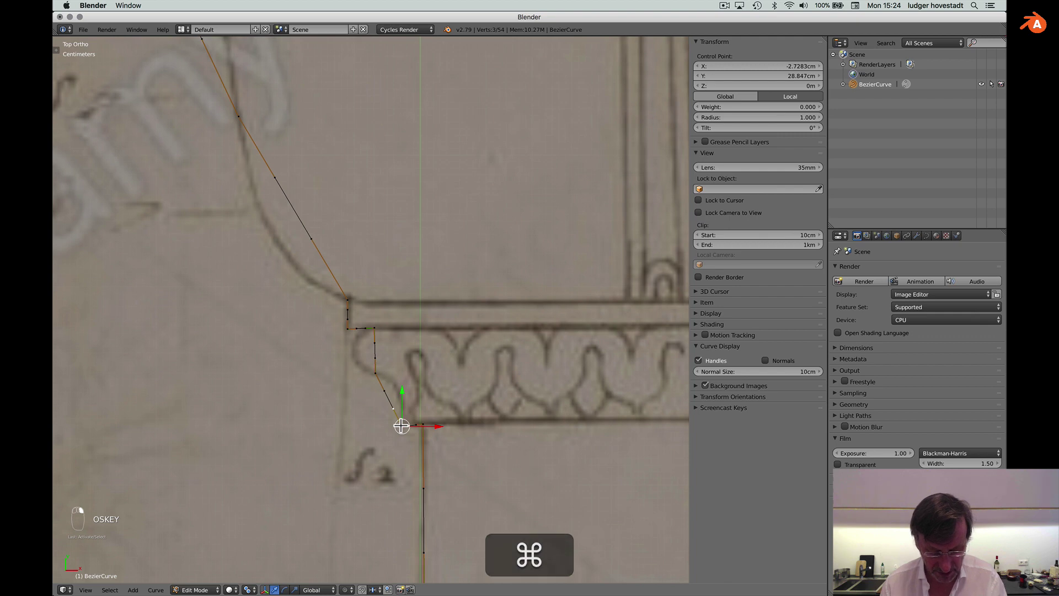
key("g")
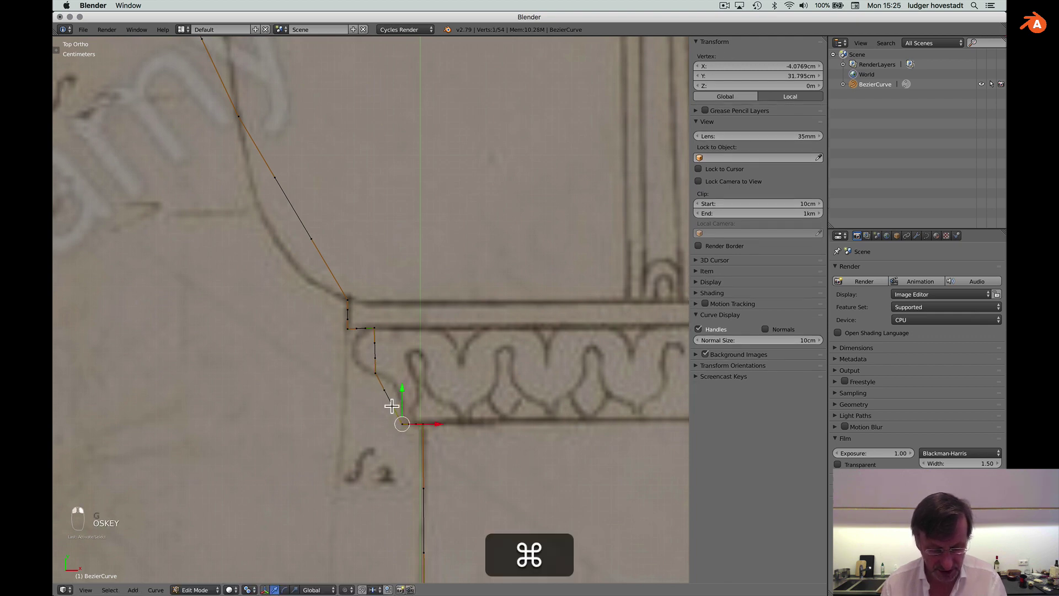
key("super+g")
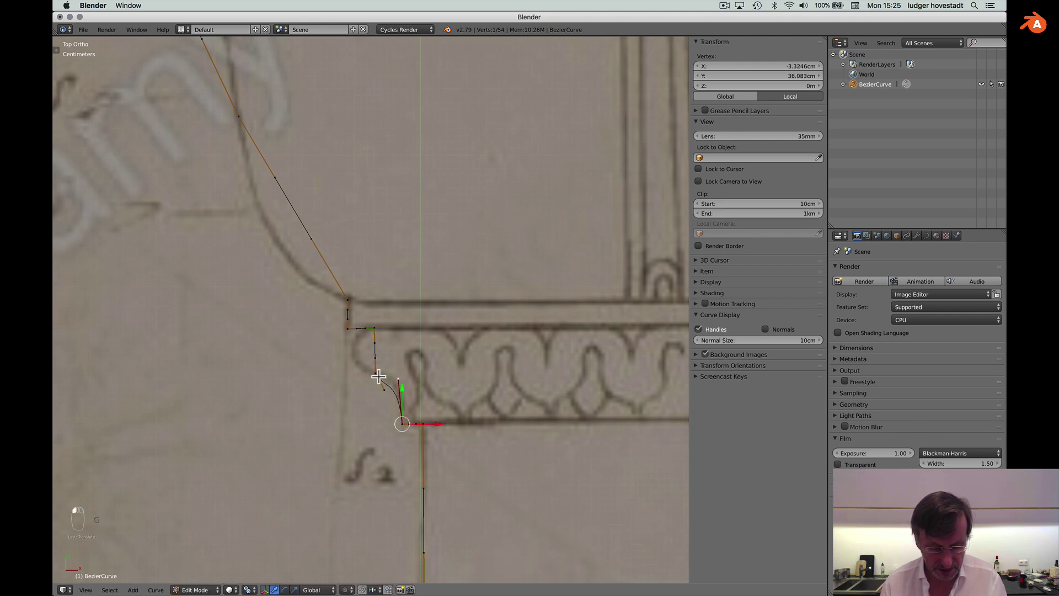
key("g")
left_click(388, 374)
Adjust the lower points' handles so the corner becomes a concave curve fitting the drawn moulding.
key("g")
key("g")
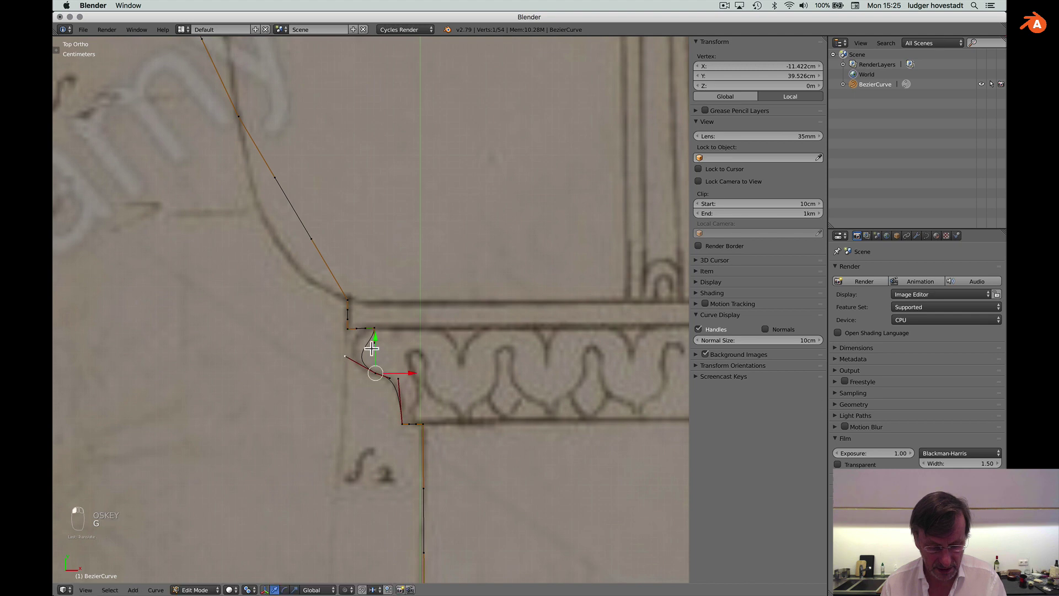
key("super+g")
left_click(350, 331)
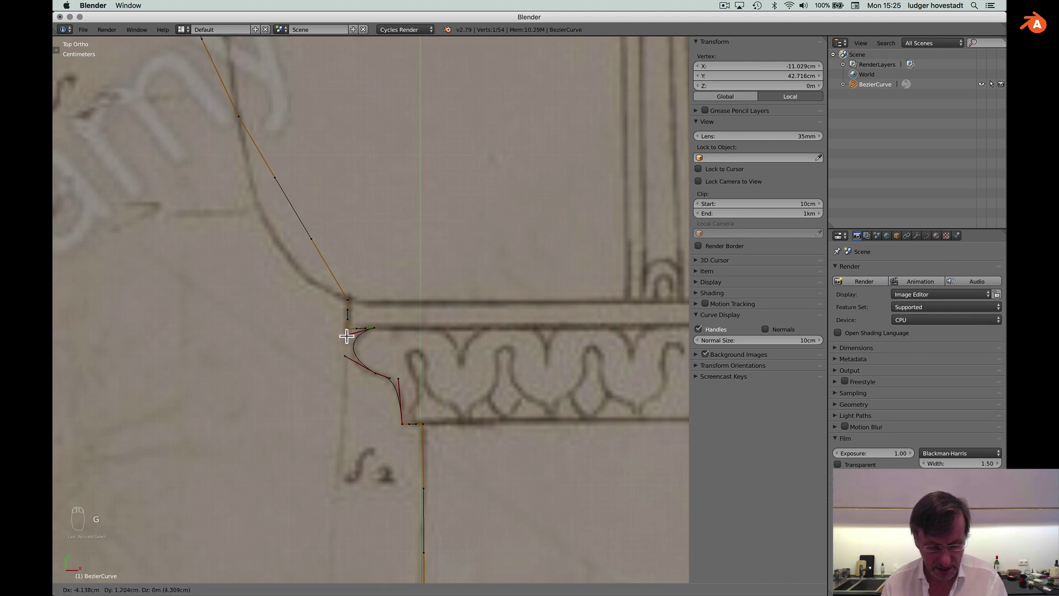
left_click(345, 350)
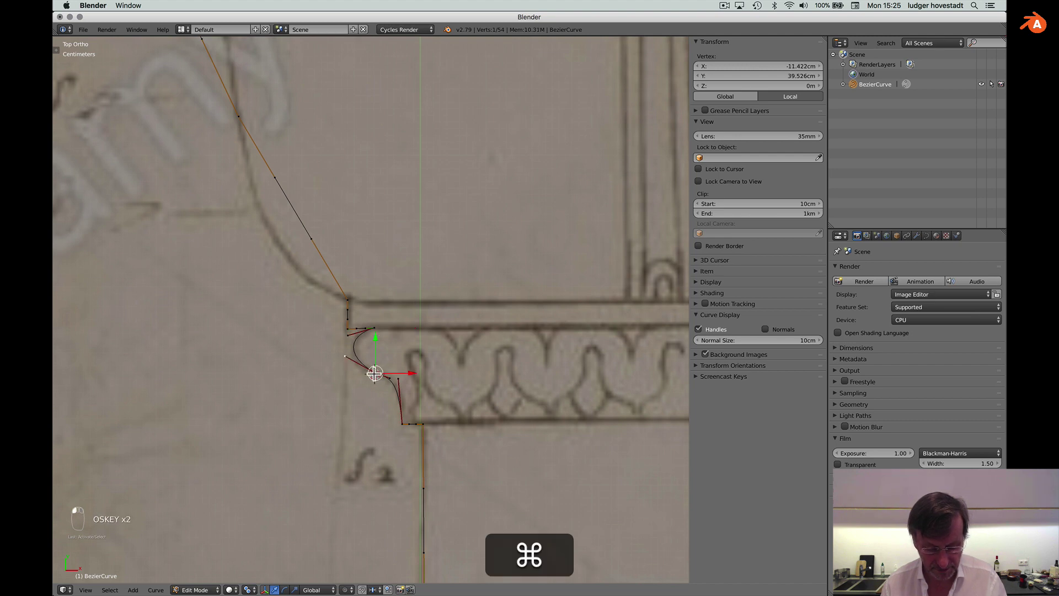
key("super+g")
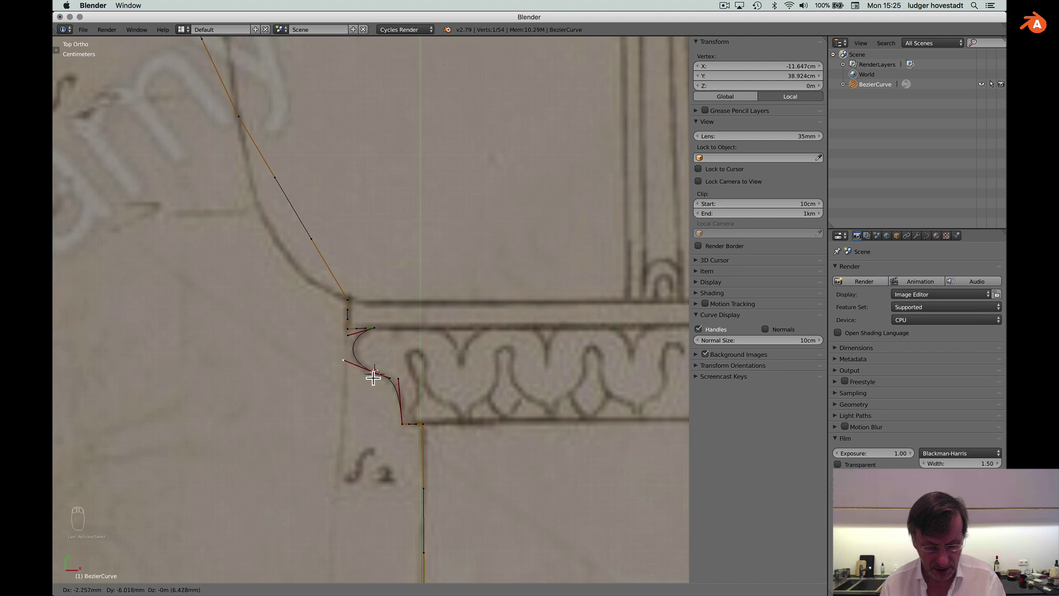
left_click_drag(382, 379, 375, 369)
Give the long sloping edge's end points curved handles and bend it to follow the sketched cove.
key("g")
key("g")
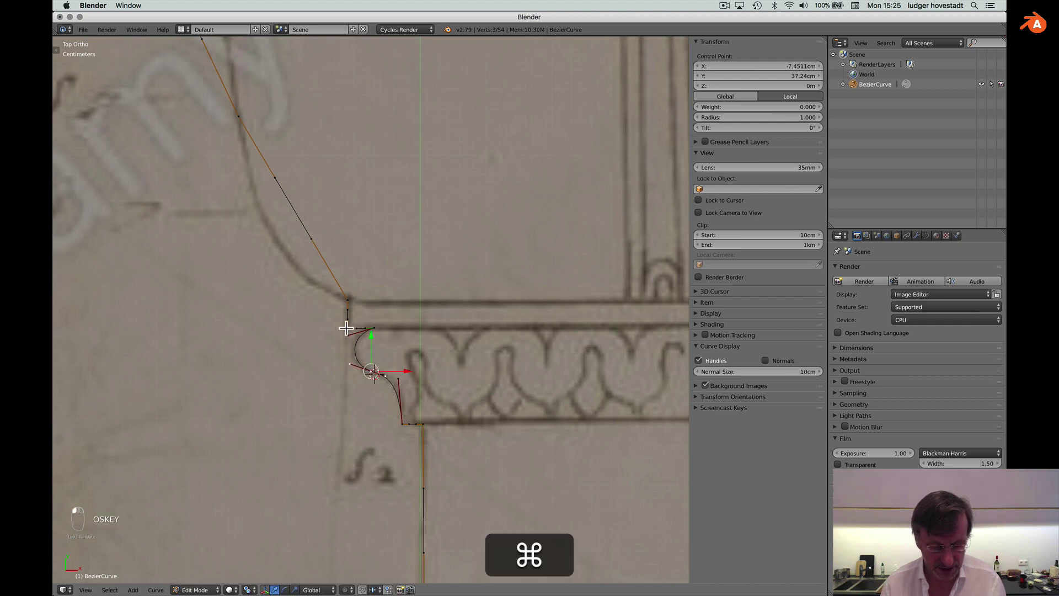
key("g")
key("g")
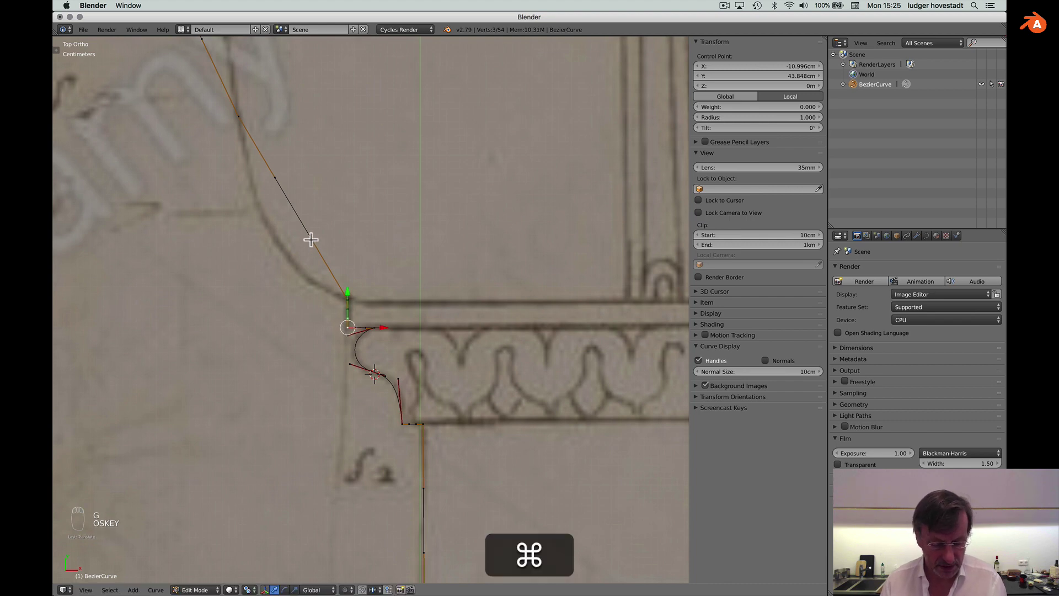
key("super+g")
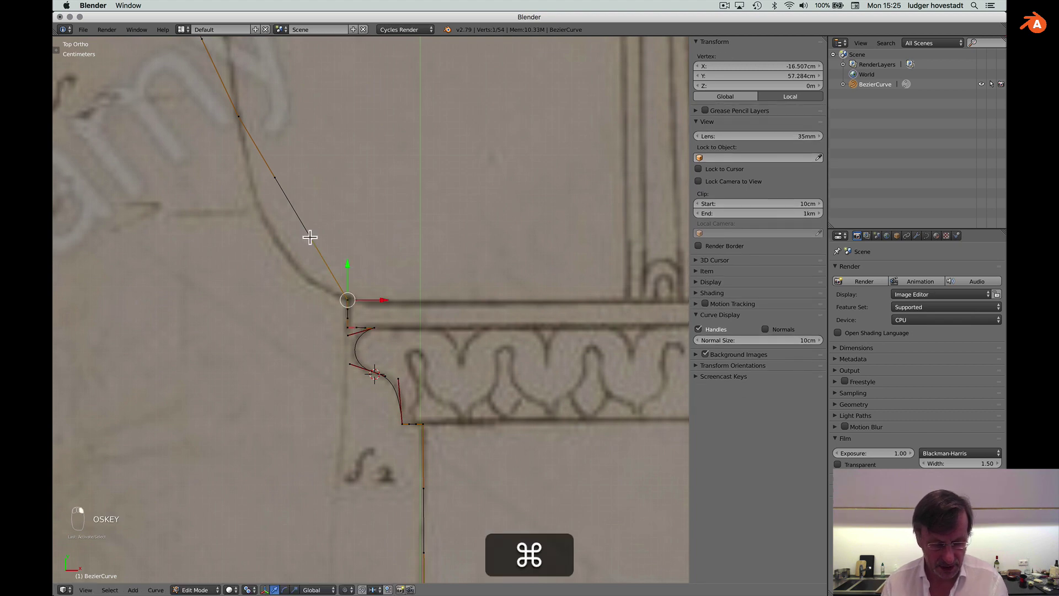
key("g")
key("g")
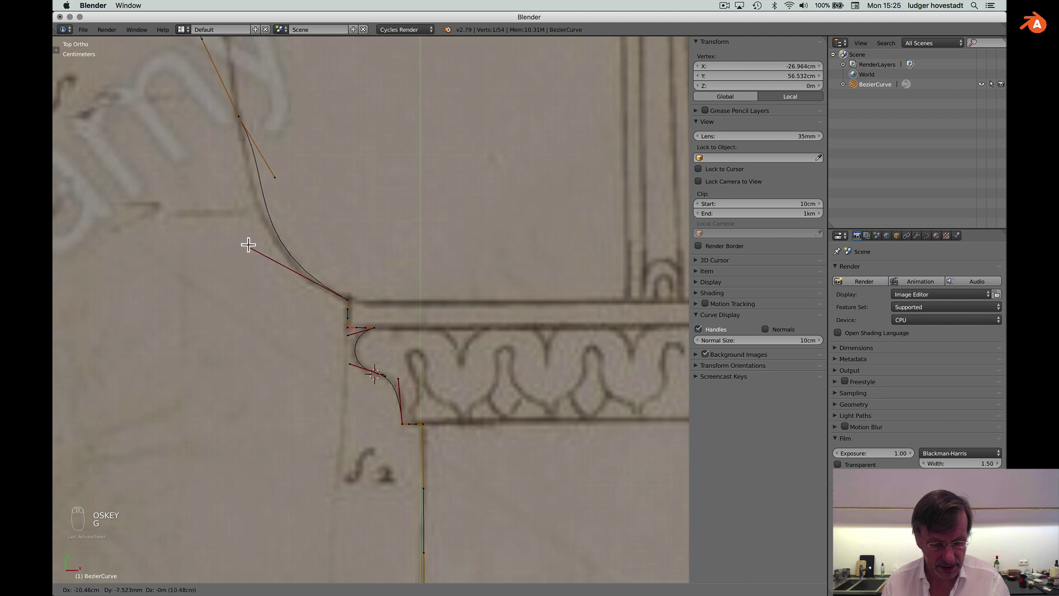
left_click(256, 250)
key("g")
key("g")
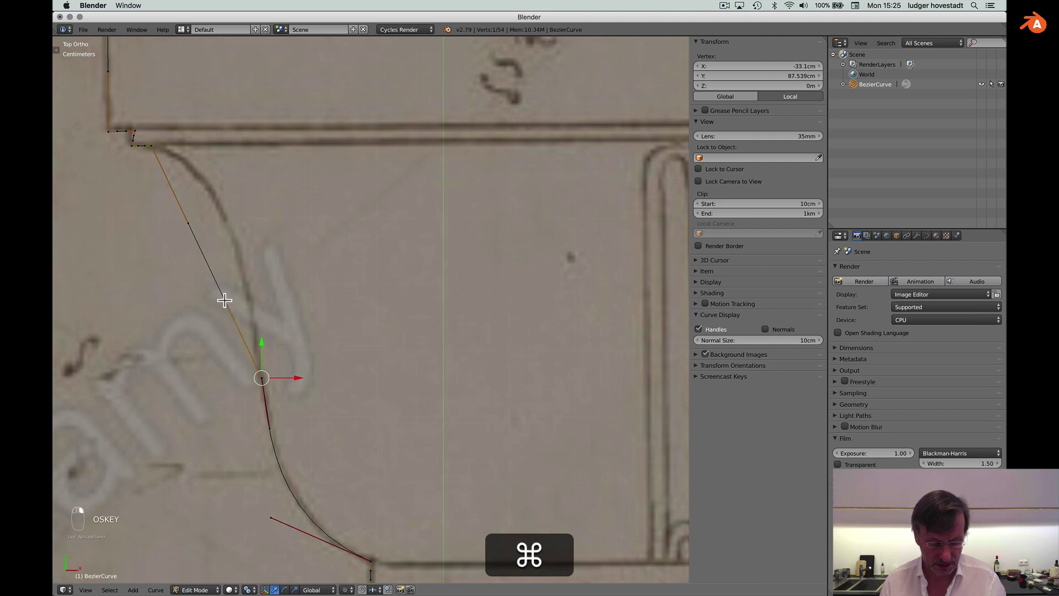
Curve the upper sloping edge beneath the ledge into an arc matching the sketch and nudge its top corner point.
key("g")
key("g")
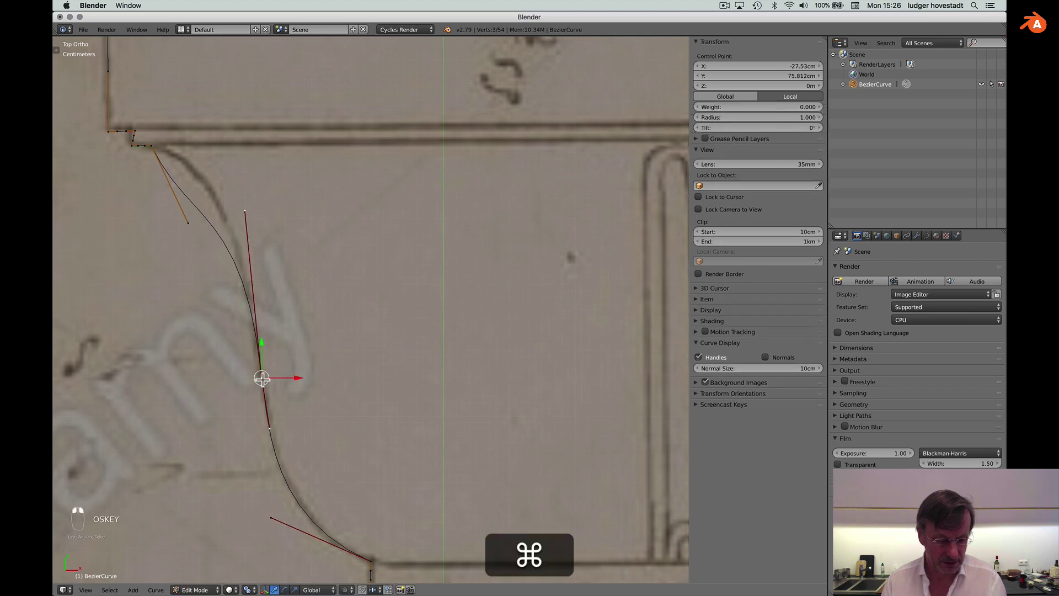
key("super+v")
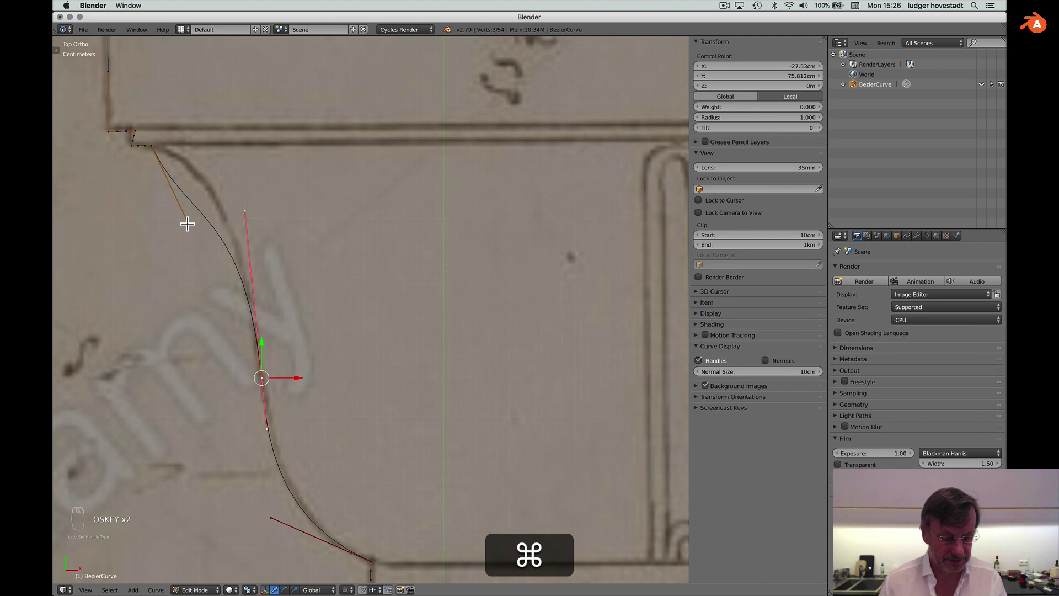
key("g")
key("g")
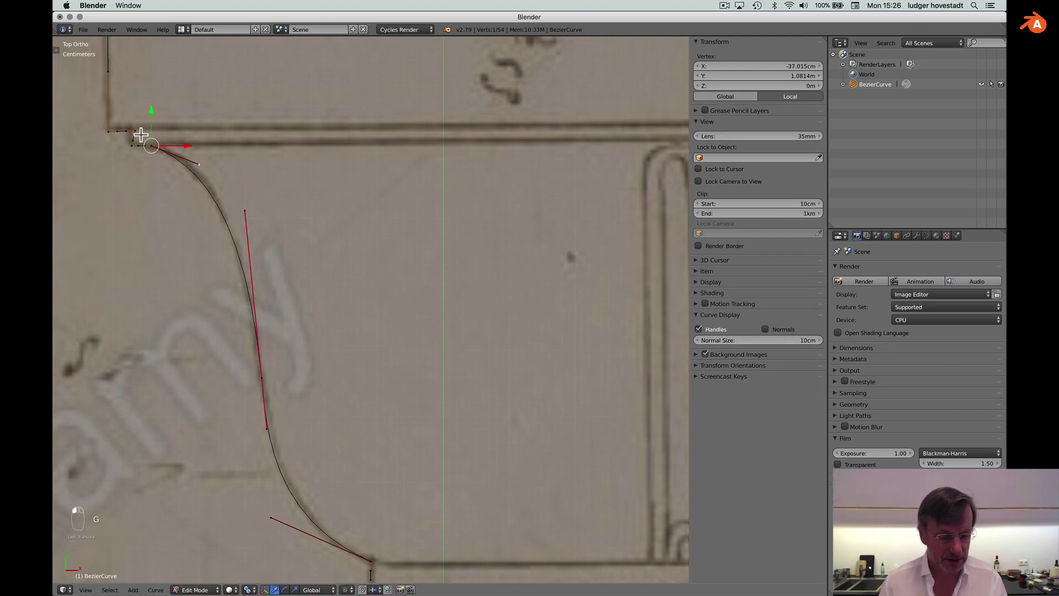
key("super+g")
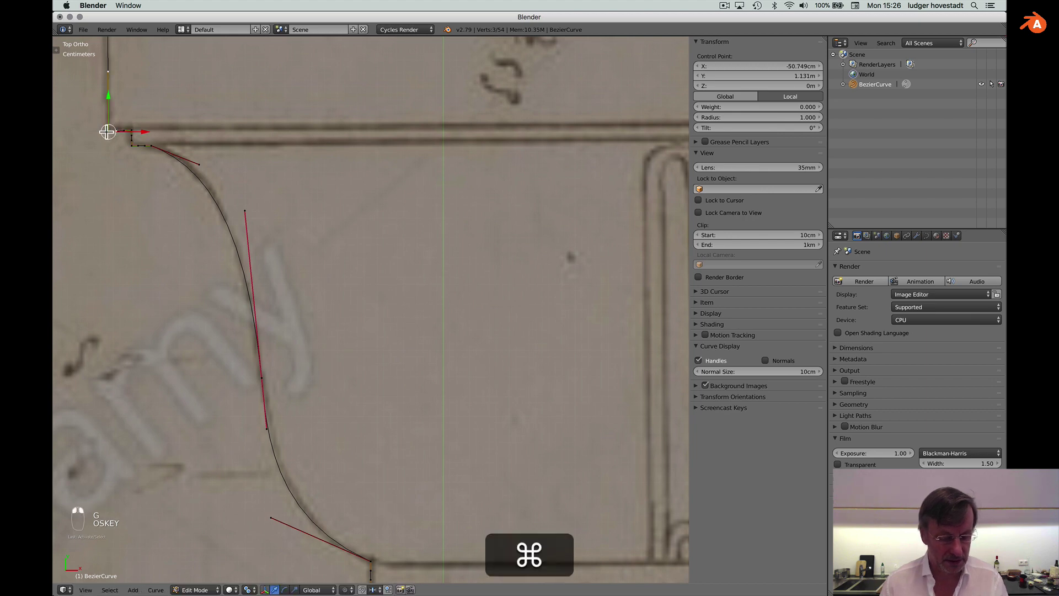
key("g")
key("g")
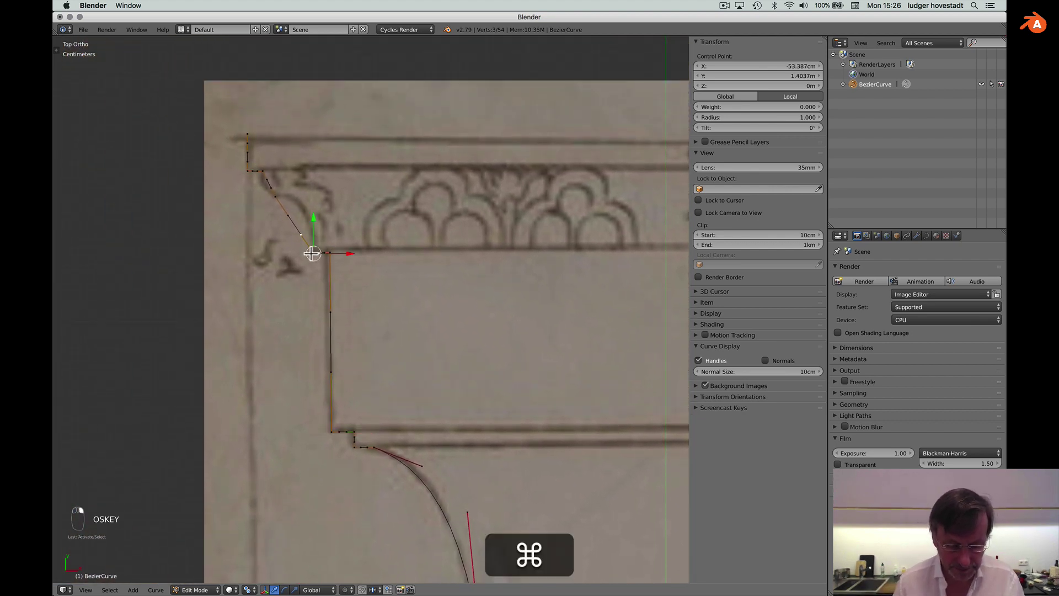
Round the small bevel at the cornice's top corner with aligned handles fitted to the sketched curve.
key("g")
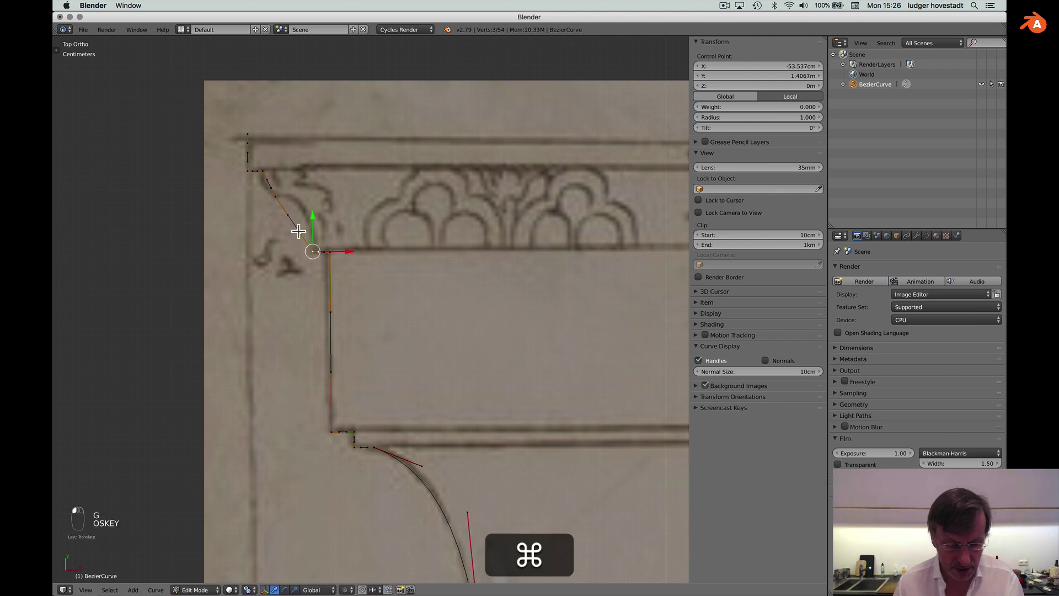
key("g")
key("g")
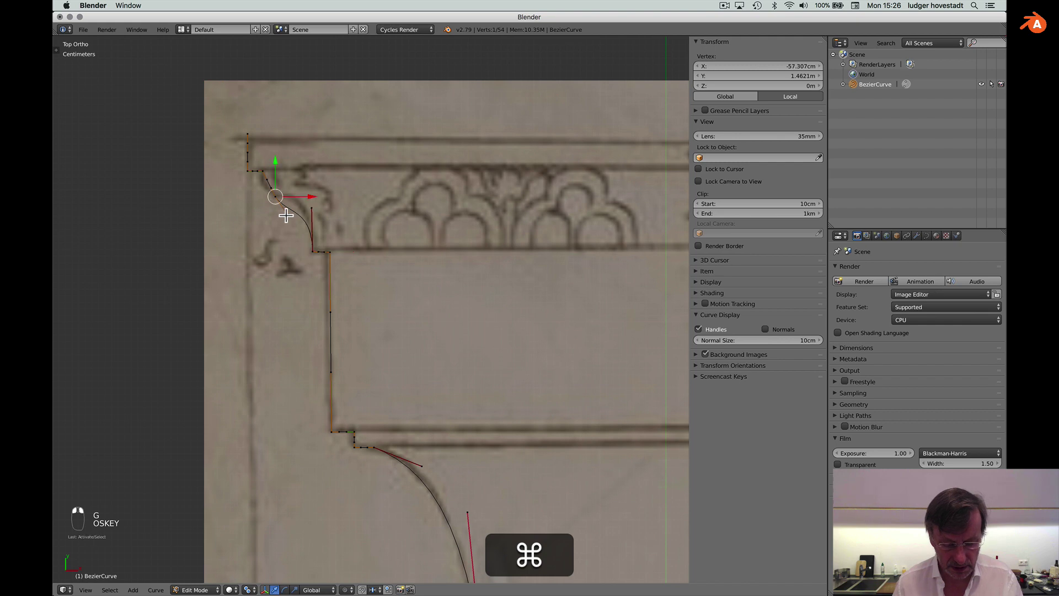
key("g")
key("g")
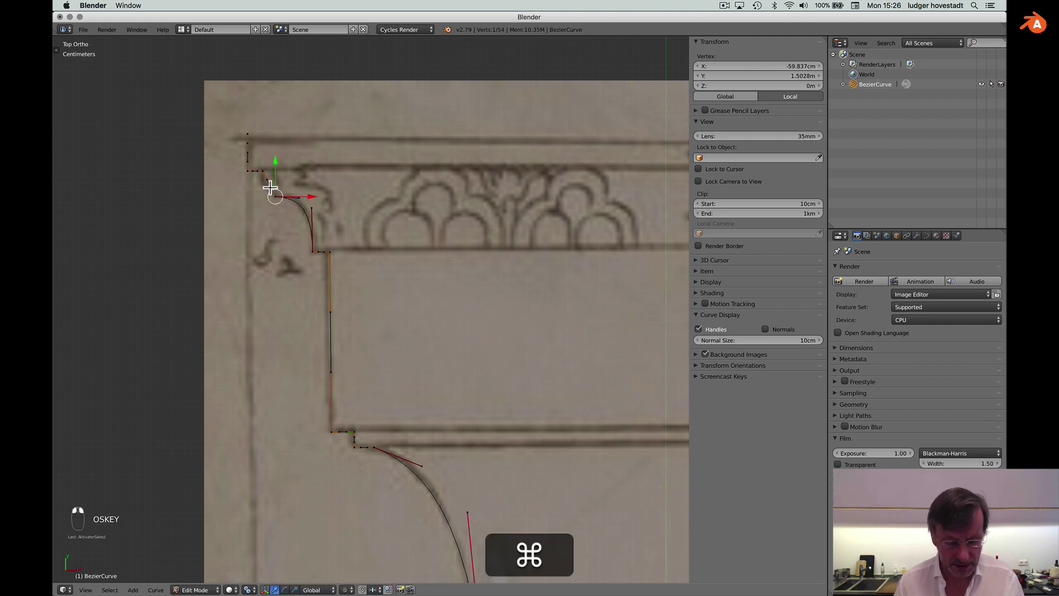
key("super+g")
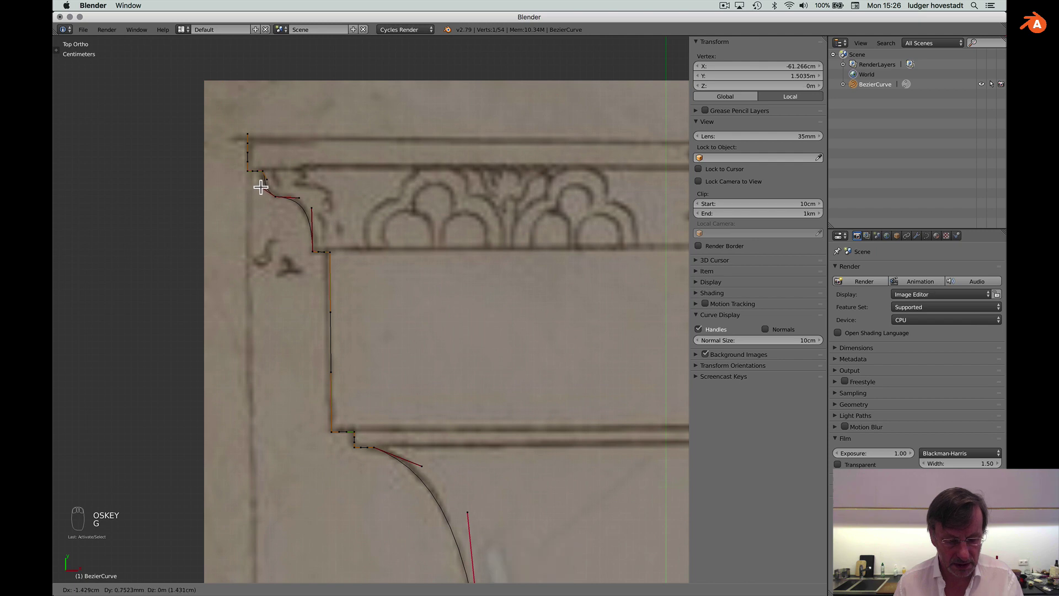
key("g")
key("g")
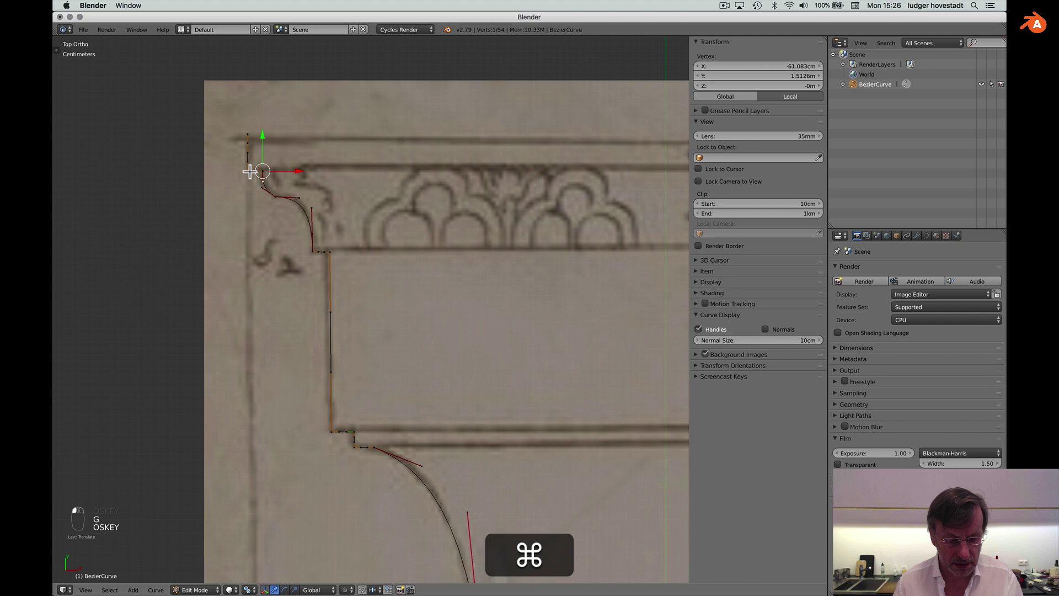
key("g")
key("g")
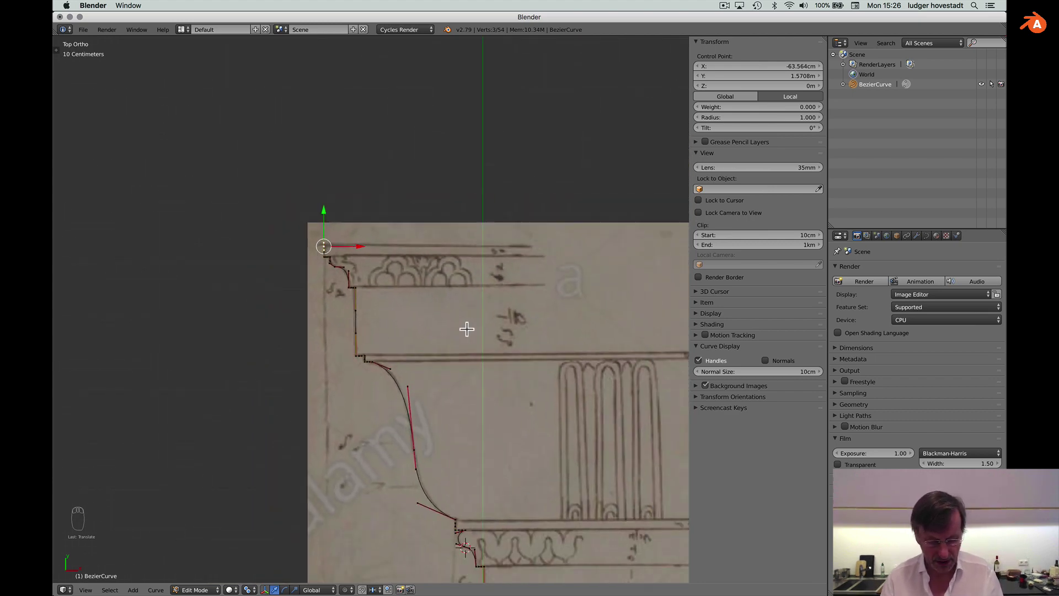
Hide the reference sketch and leave Edit Mode with the finished cornice profile curve standing alone.
key("shift+a")
key("shift+a")
left_click(701, 365)
middle_click(742, 287)
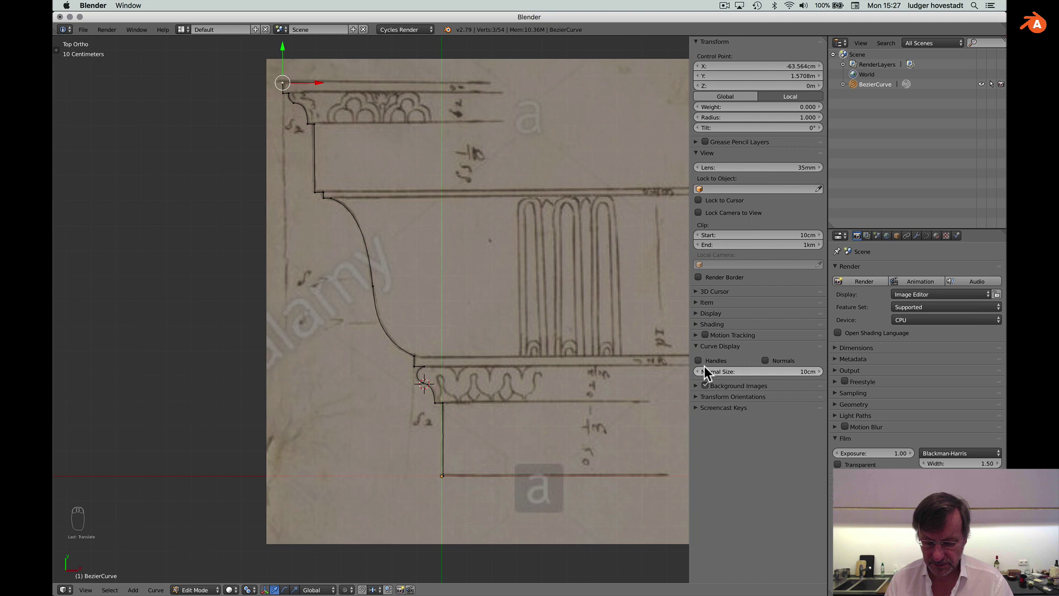
left_click_drag(710, 391, 526, 324)
key("a")
key("a")
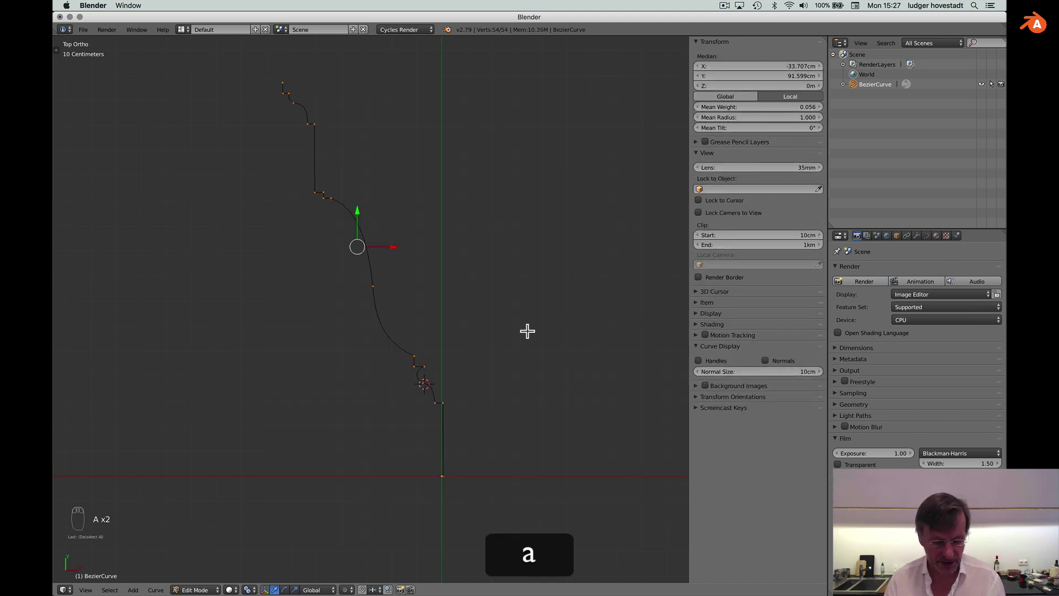
key("Tab")
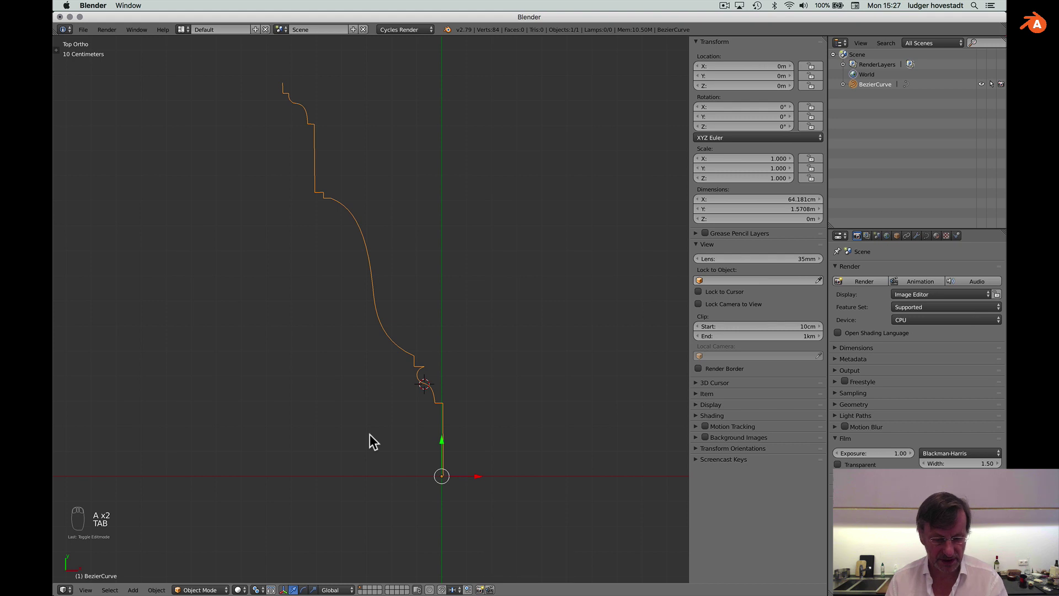
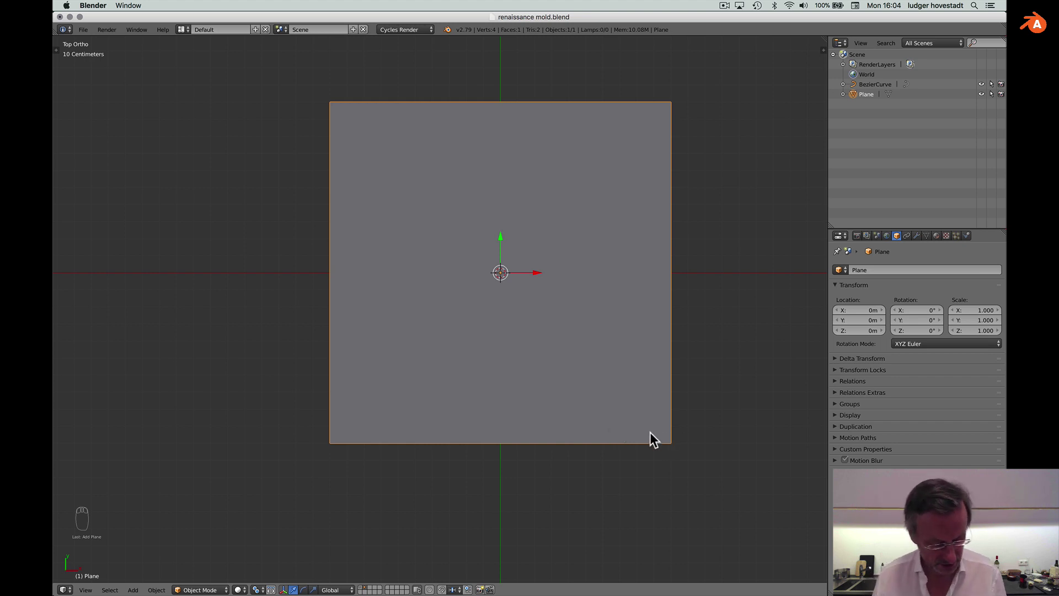
Enter Edit Mode on the plane to begin reducing it to an L-shaped corner outline.
key("Tab")
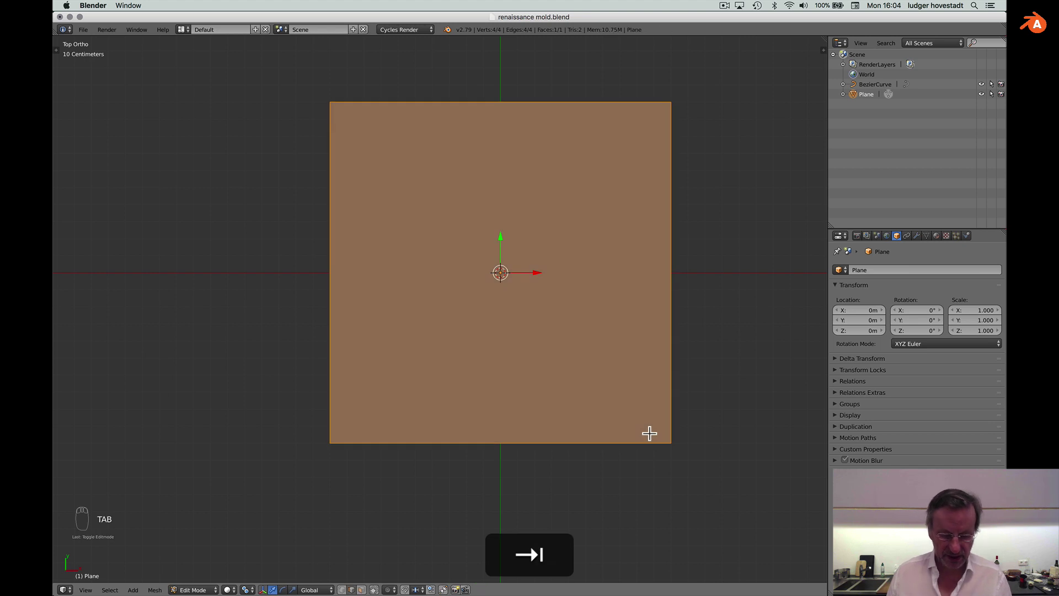
key("Tab")
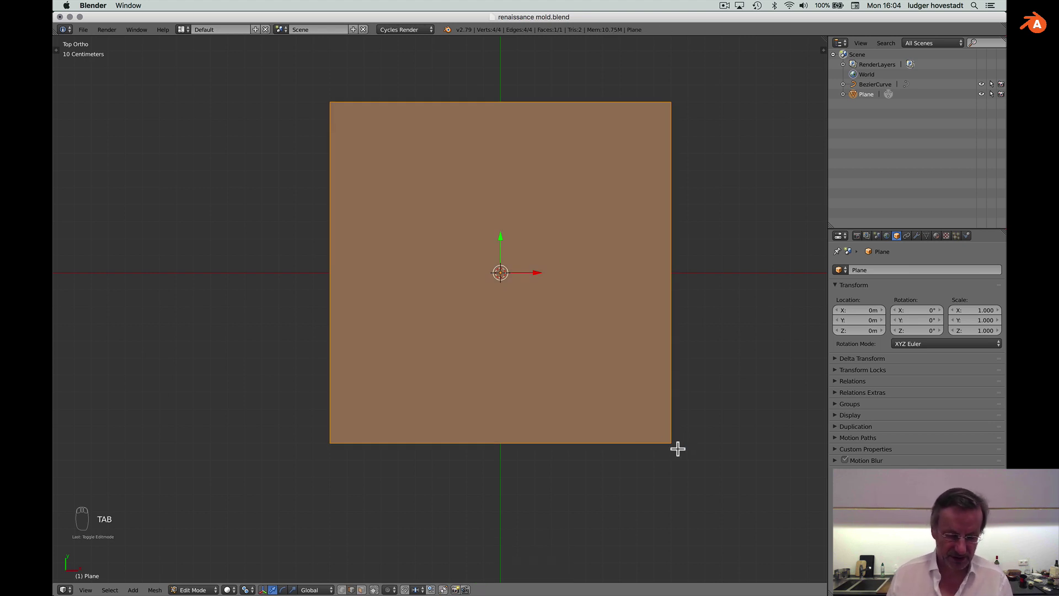
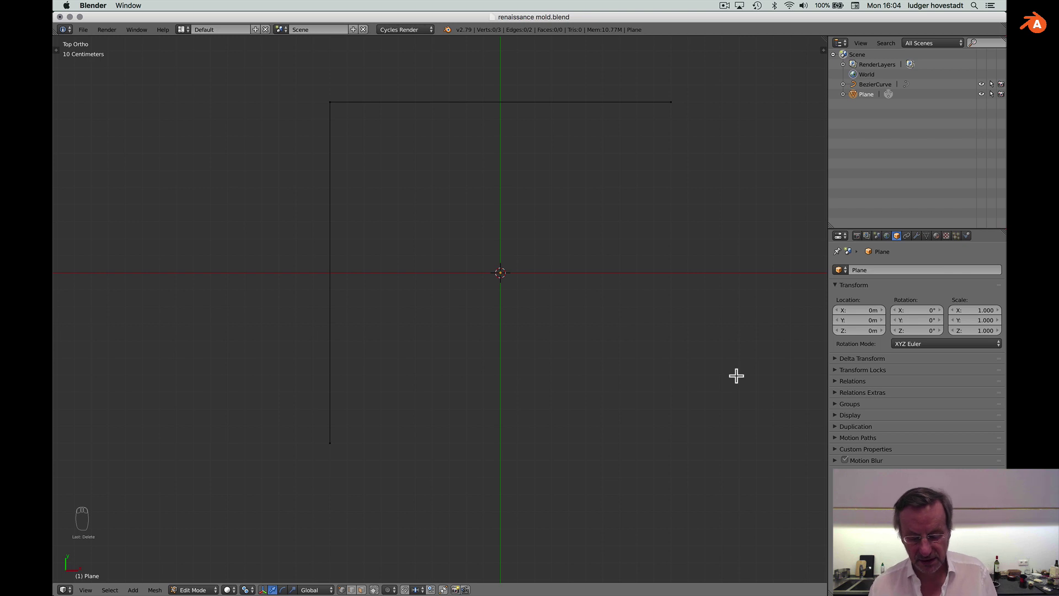
Select the whole L-shaped outline and confirm a value of 6 on it, leaving its two edges intact.
key("a")
key("s")
key("6")
key("Return")
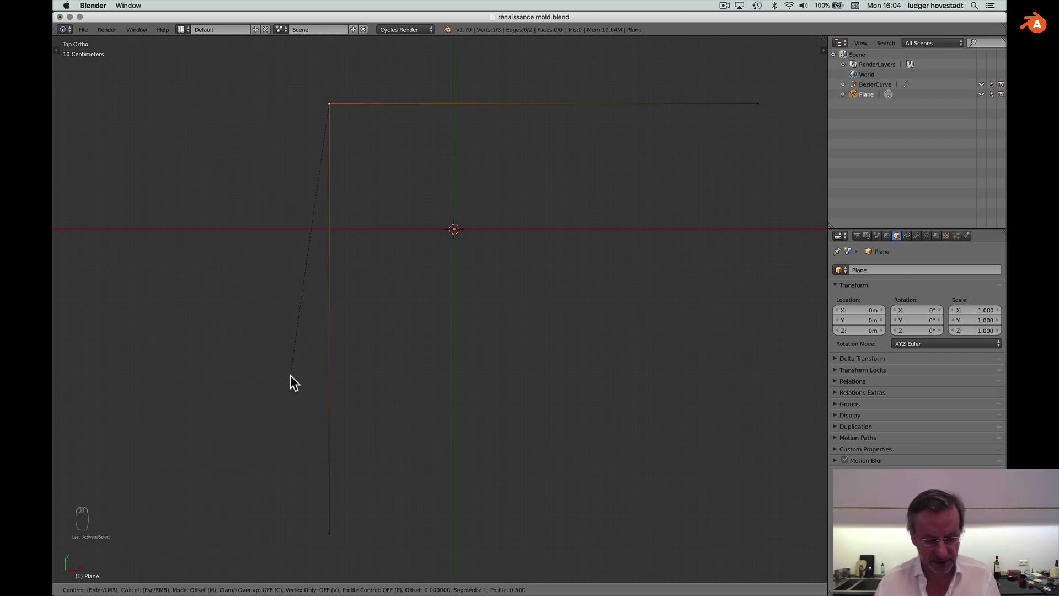
key("Return")
Show the mesh tools panel, clear the selection and pick only the outline's corner vertex.
key("t")
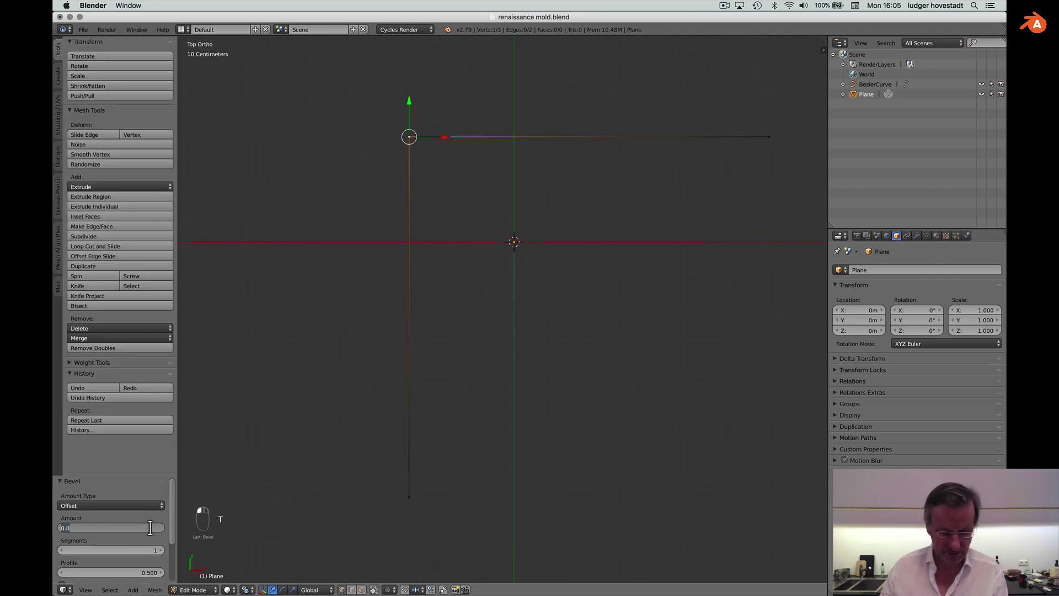
key("5")
key("Return")
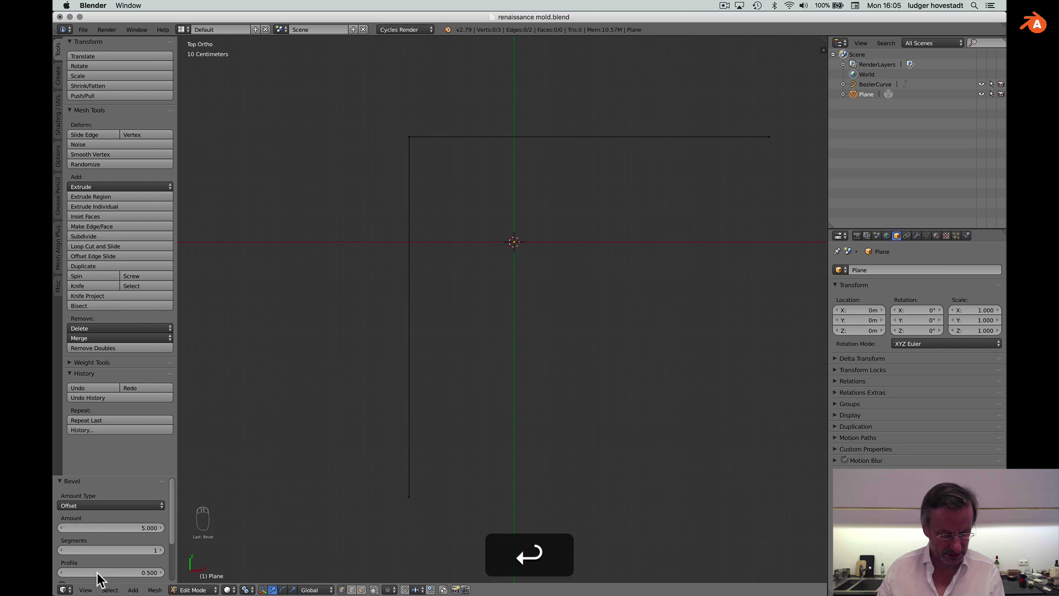
left_click(193, 512)
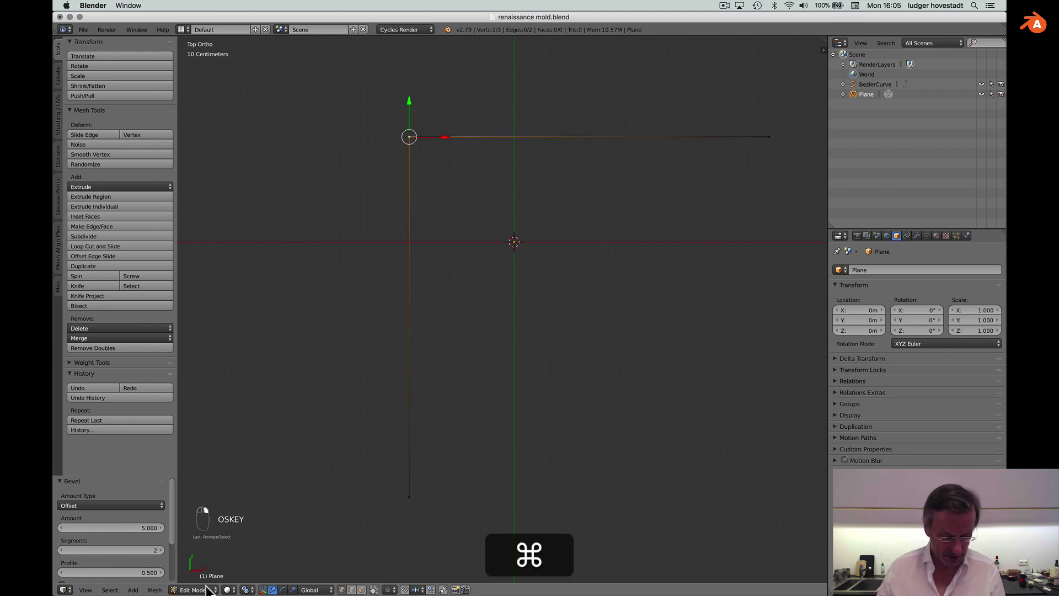
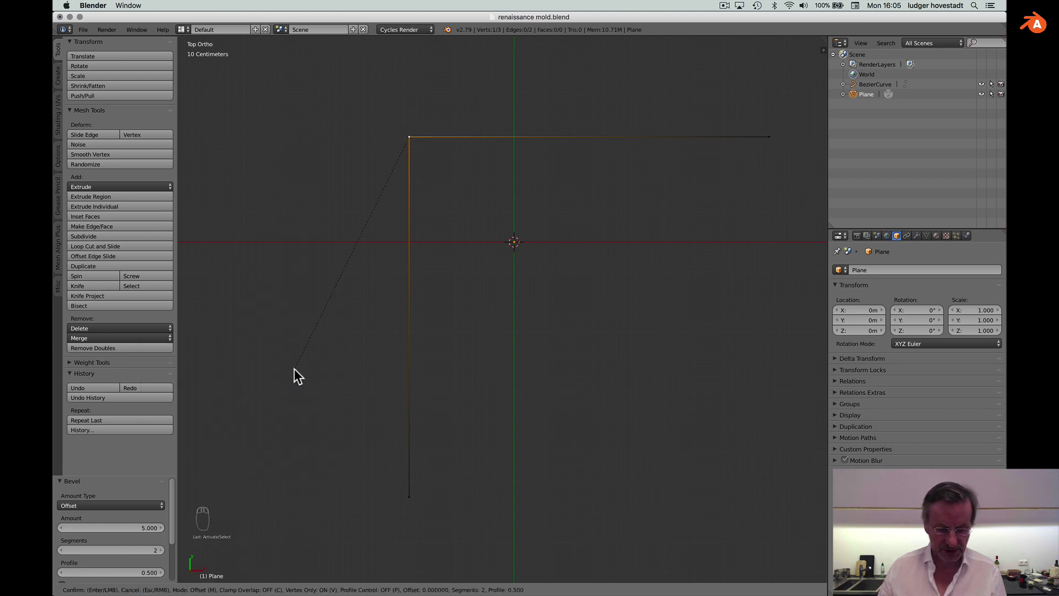
key("Return")
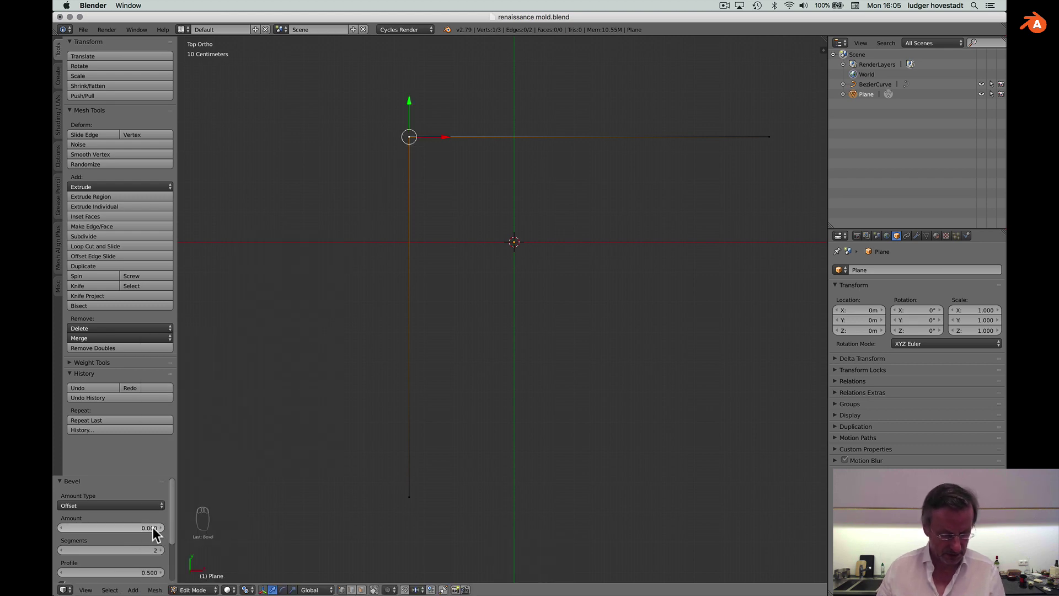
Bevel the corner vertex into a smooth arc, raising the segment count before confirming.
key("5")
key("Return")
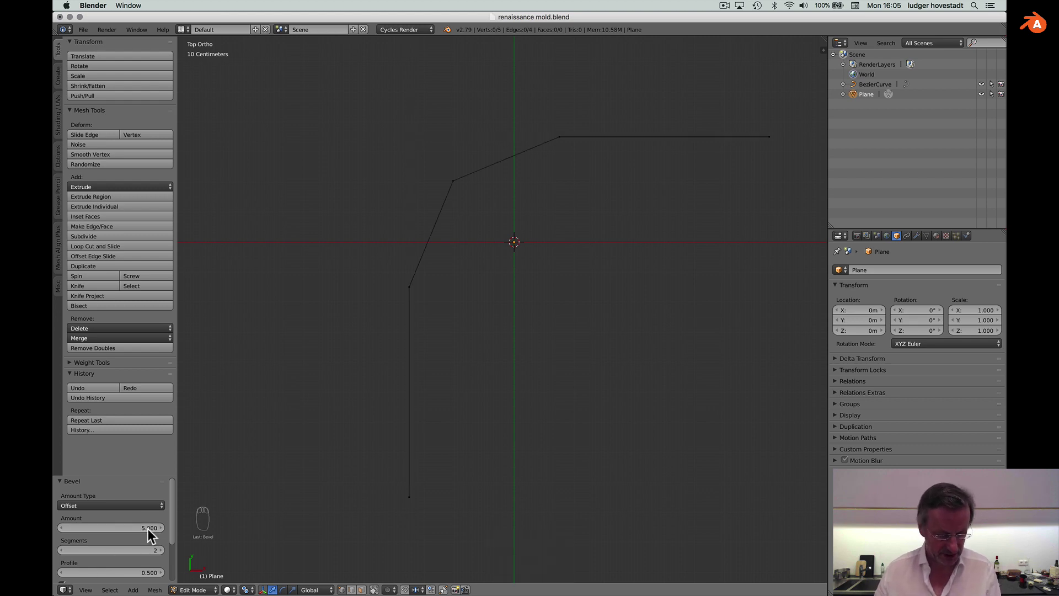
key("4")
key("Return")
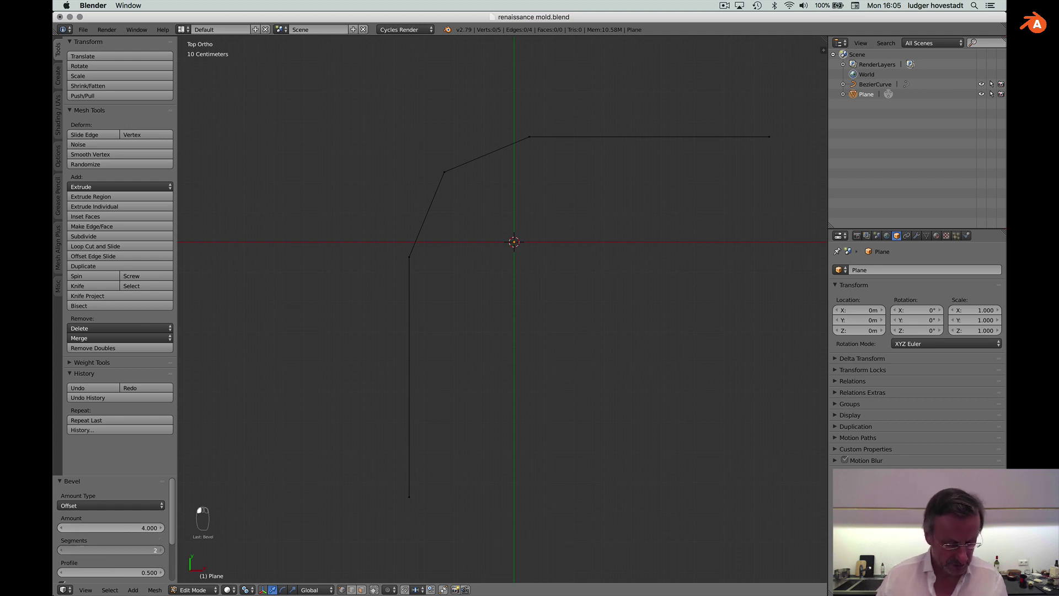
key("3")
key("2")
key("Return")
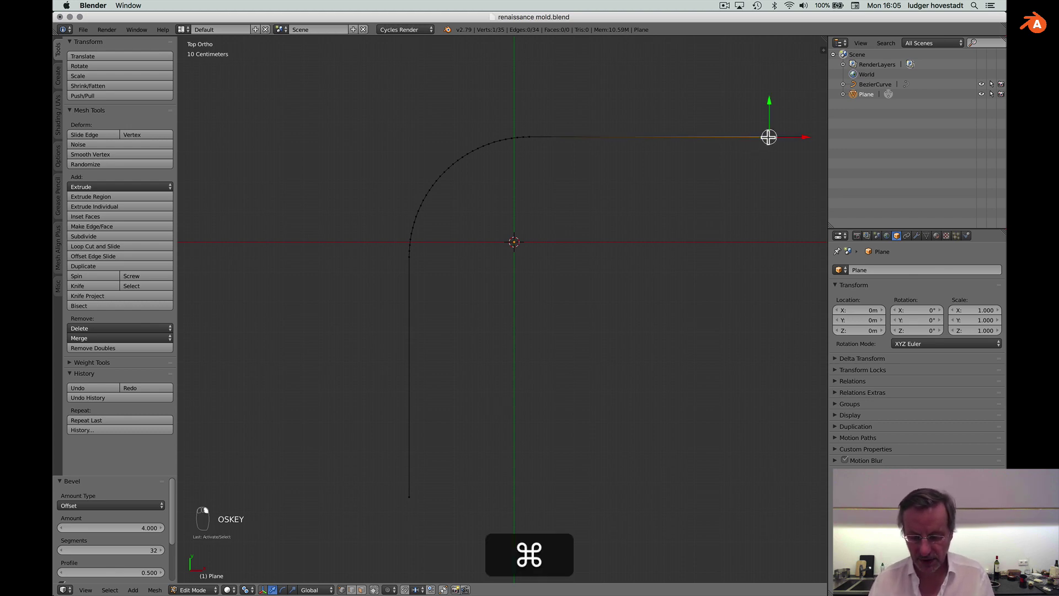
key("super+g")
Shorten the straight end edge, extrude a short upward return edge, then select the whole outline.
key("x")
key("Up")
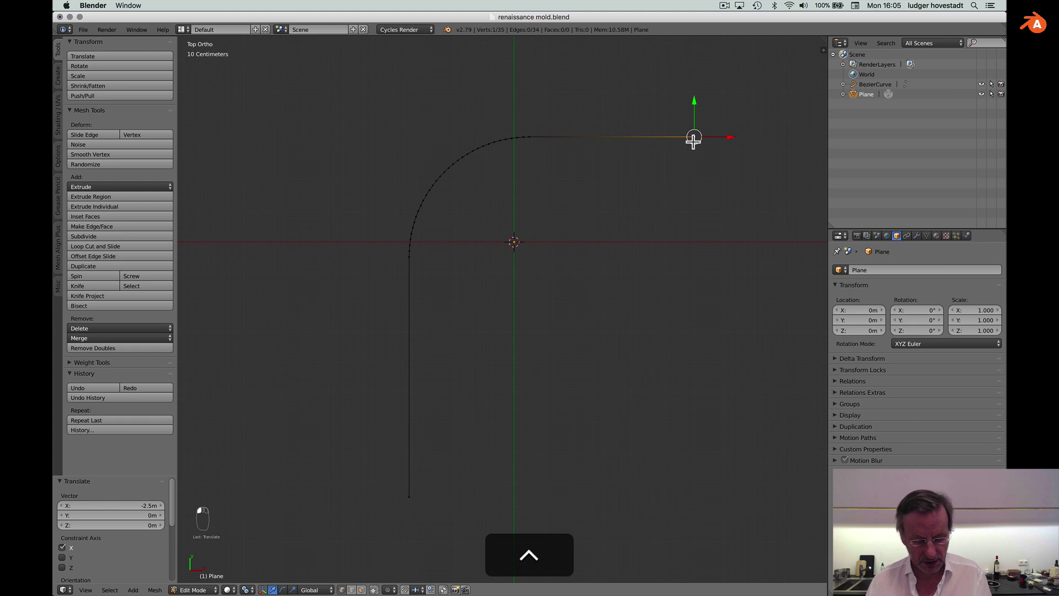
key("e")
key("e")
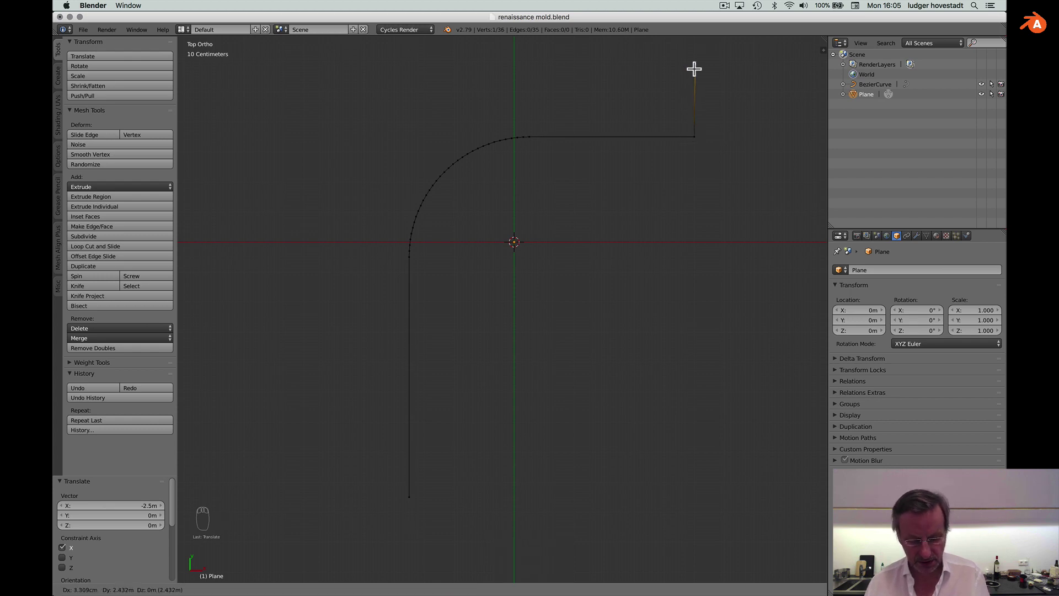
key("y")
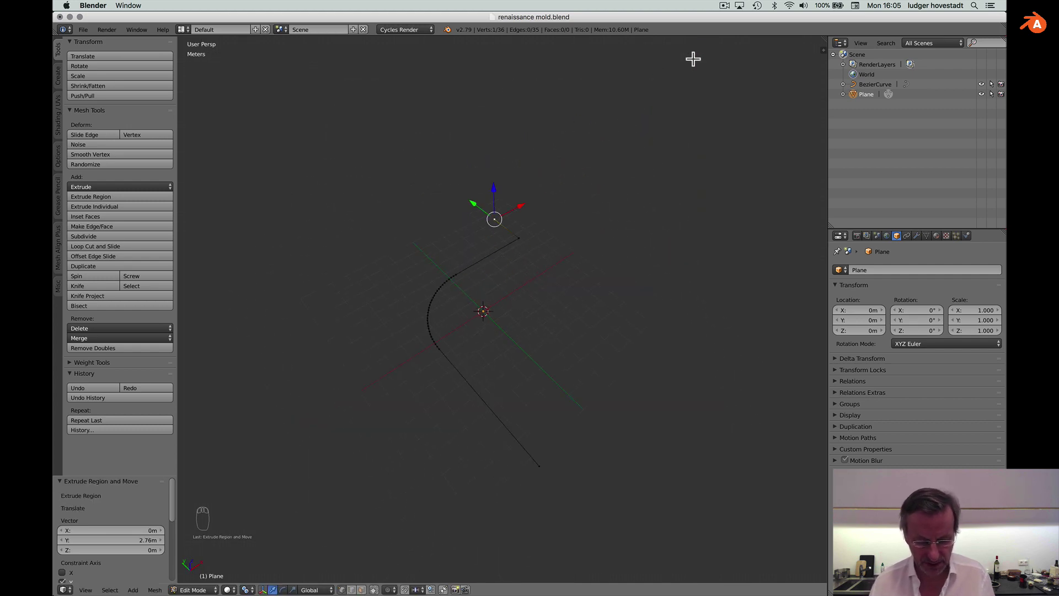
key("a")
key("a")
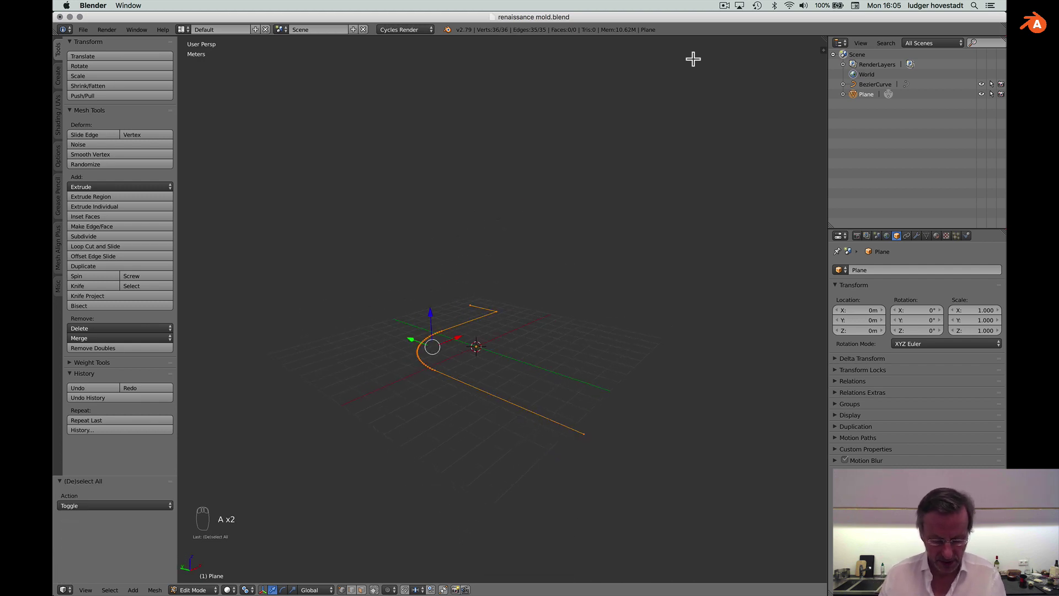
Extrude the whole outline straight up along Z into a tall curved wall.
key("e")
key("e")
key("z")
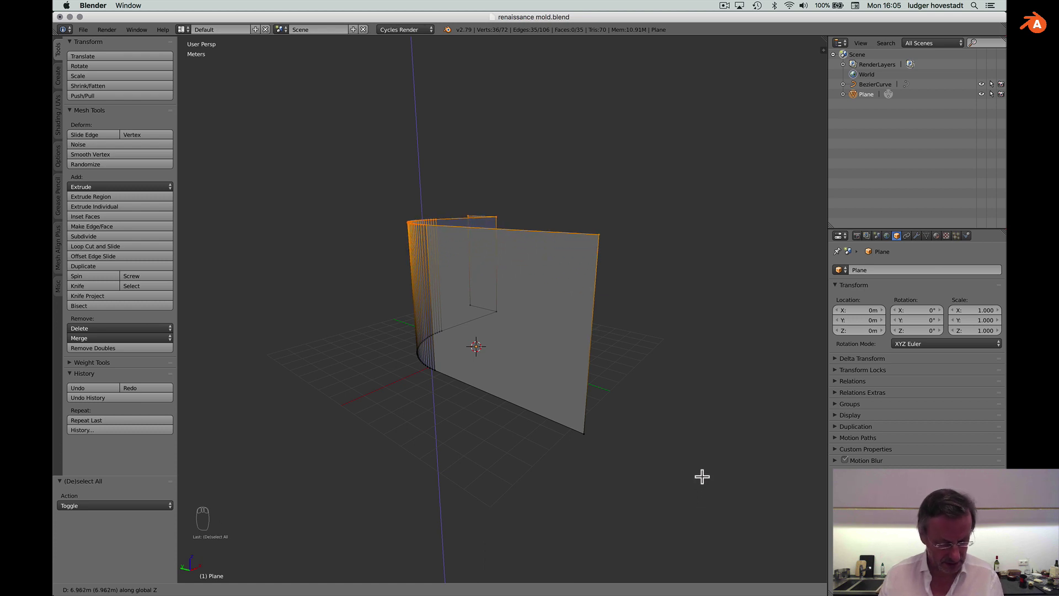
key("Up")
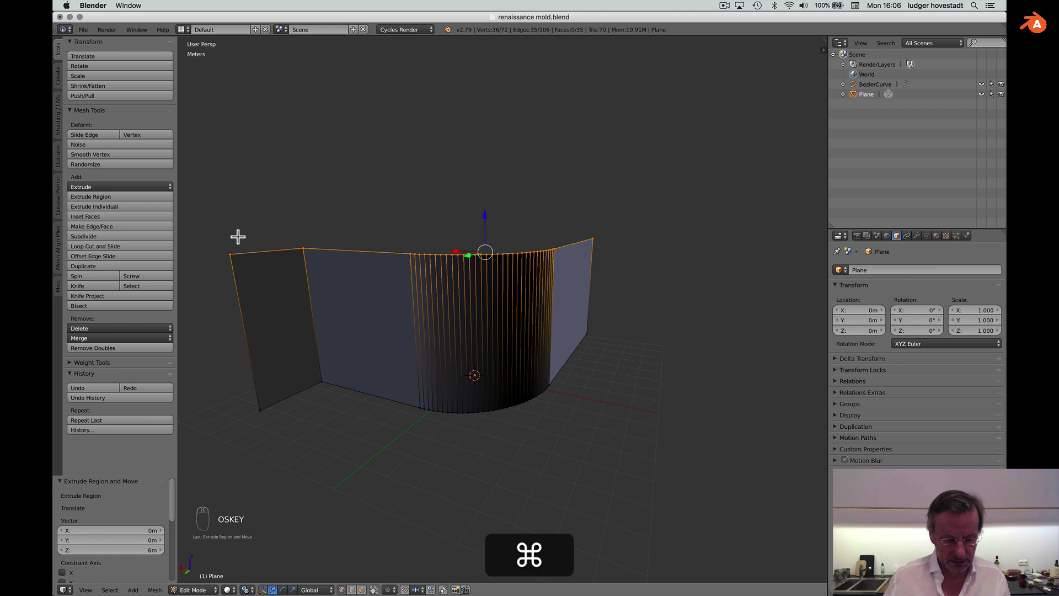
Box-select the wall's left end panel in face mode and slide it along the X axis.
key("super+b")
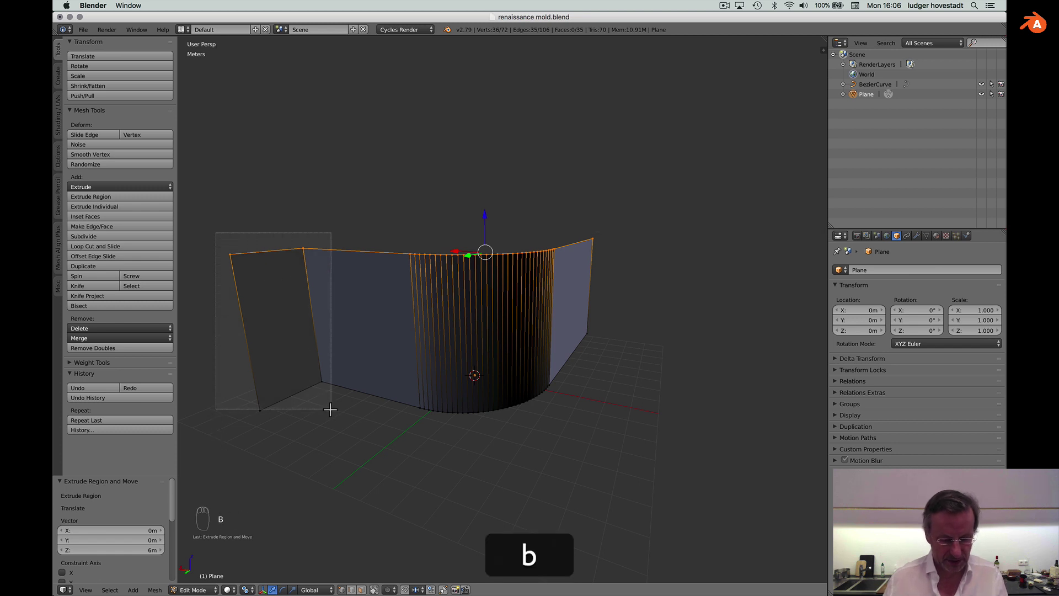
key("a")
key("b")
key("b")
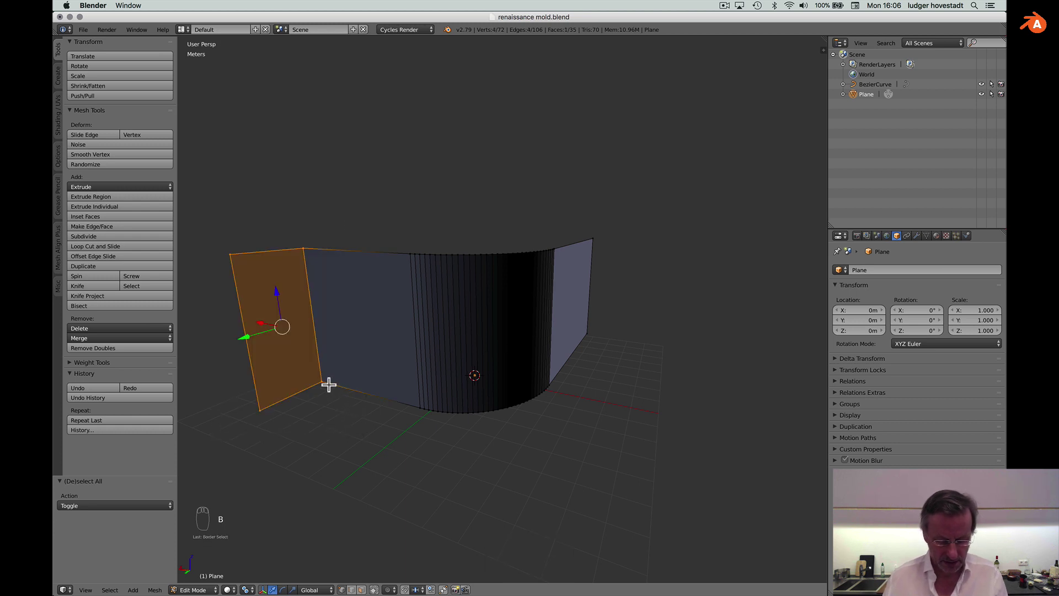
key("g")
key("g")
key("x")
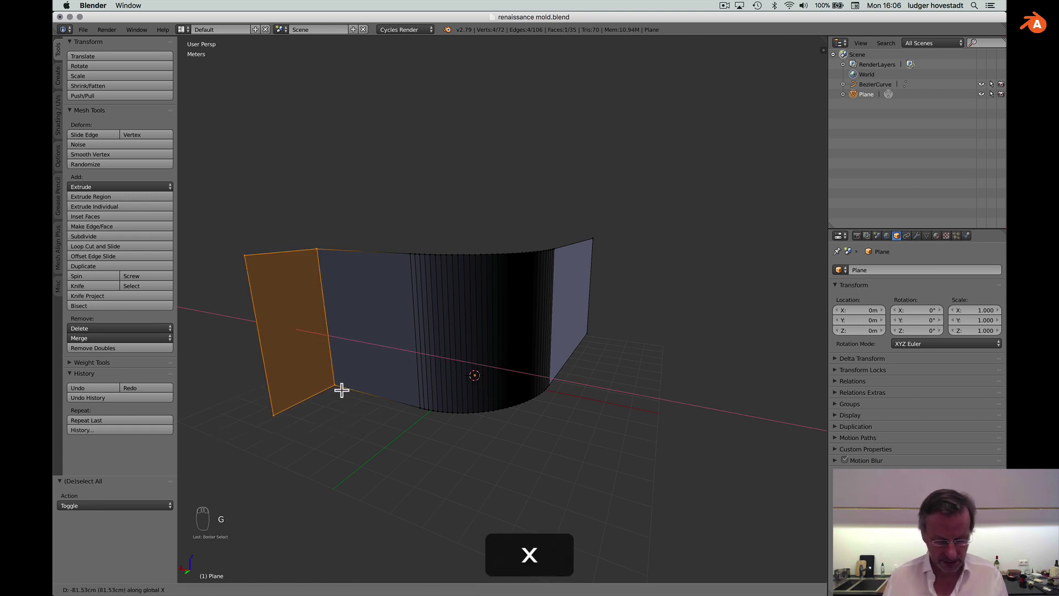
Add a horizontal loop cut around the wall at the door-head height.
key("ctrl+x")
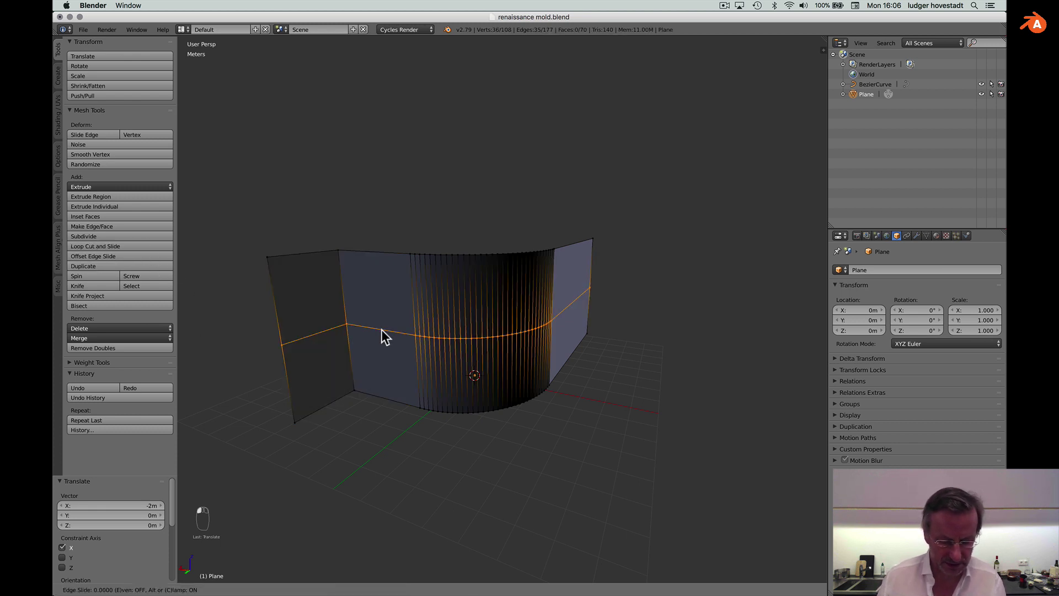
key("Return")
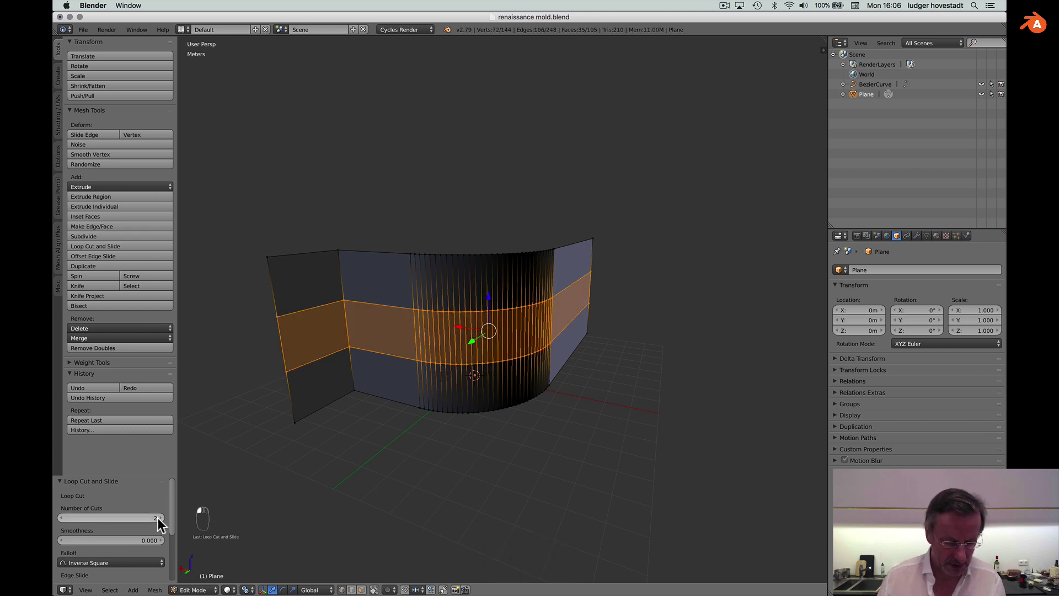
key("super+z")
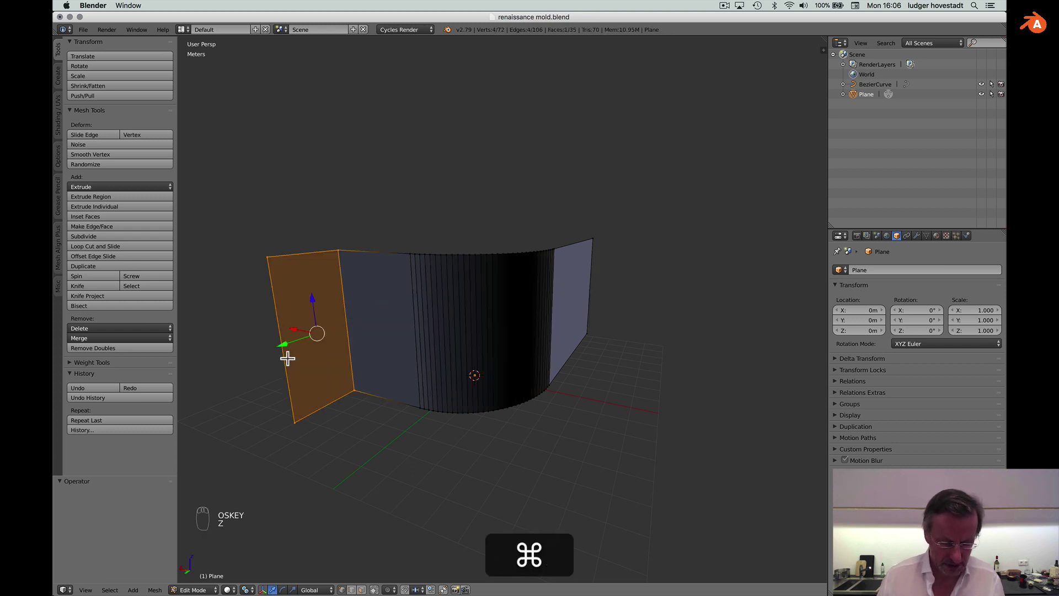
left_click_drag(125, 252, 414, 314)
key("Return")
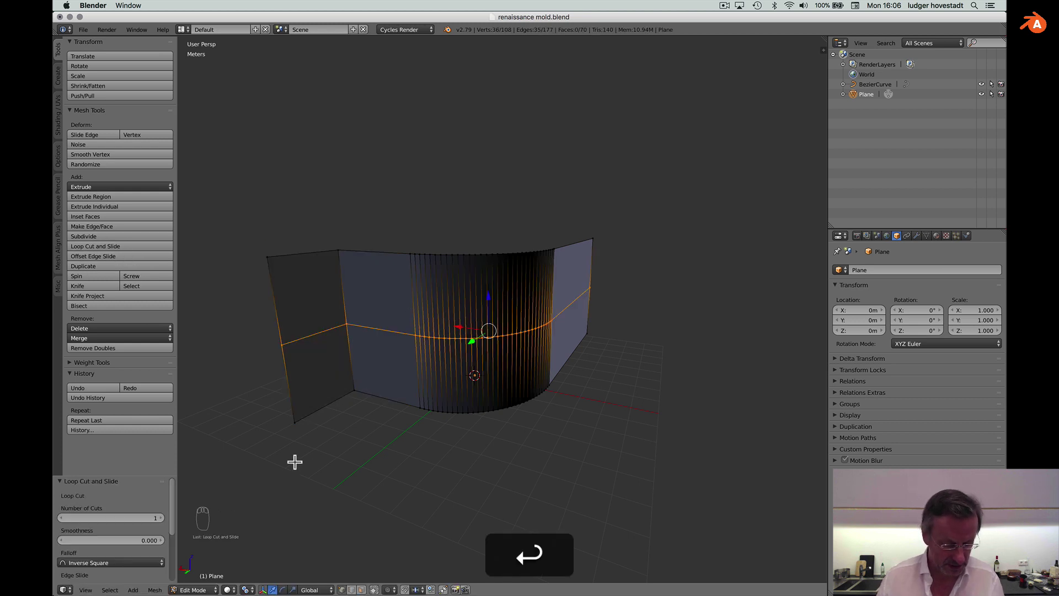
Add vertical loop cuts beside the curved section framing a narrow door strip of faces.
left_click_drag(177, 522, 149, 520)
key("-")
key("1")
key("shift+7")
key("shift+4")
key("4")
key("BackSpace")
key("3")
key("Return")
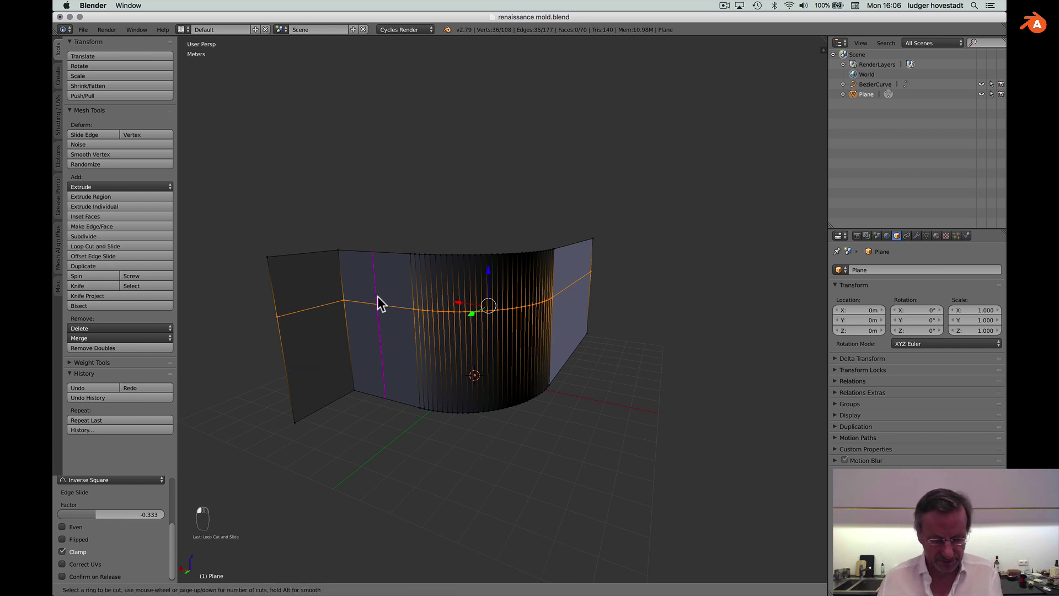
key("Return")
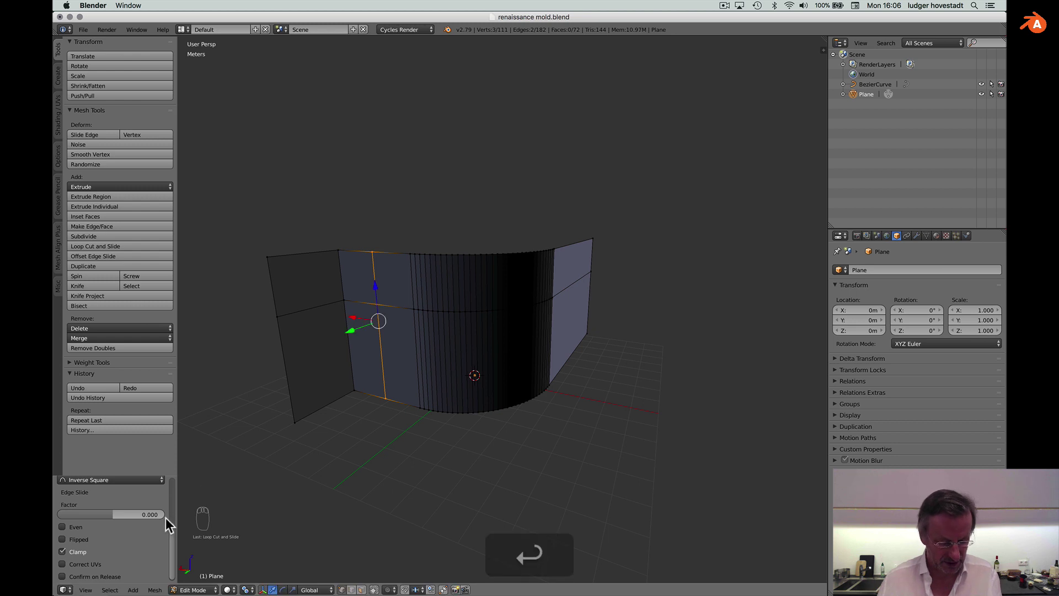
scroll("up", 3)
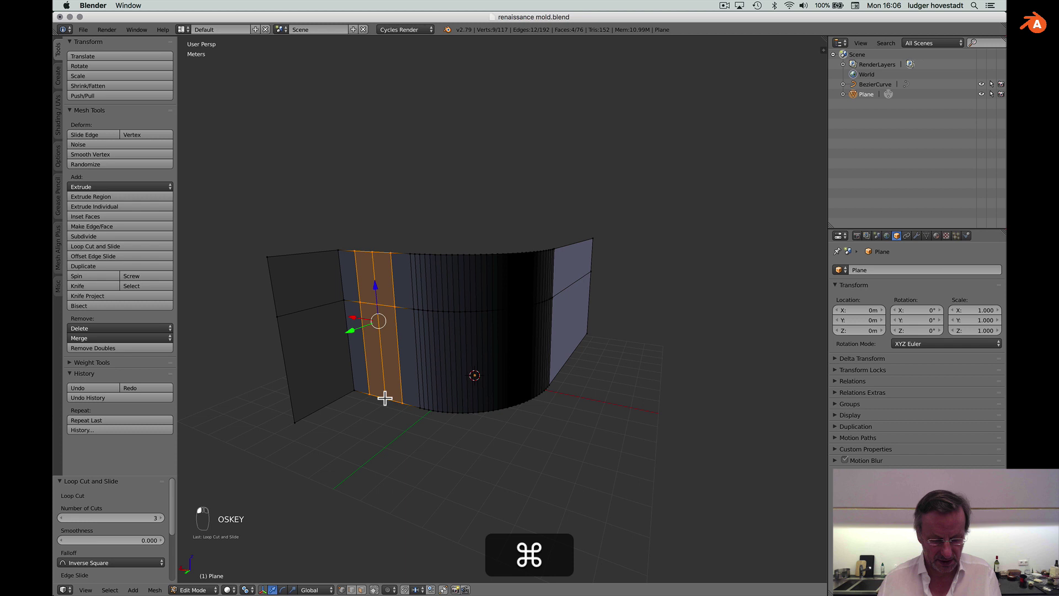
Delete the door-strip faces and extrude the opening's side and top edges back as reveals.
key("super+x")
key("x")
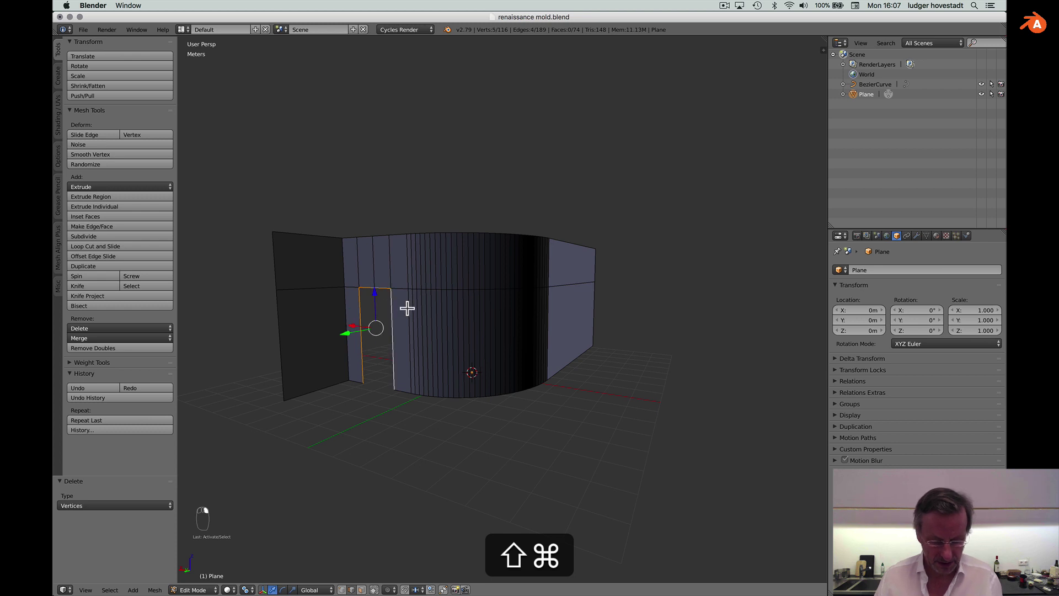
key("e")
key("y")
key(".")
key("5")
key("Return")
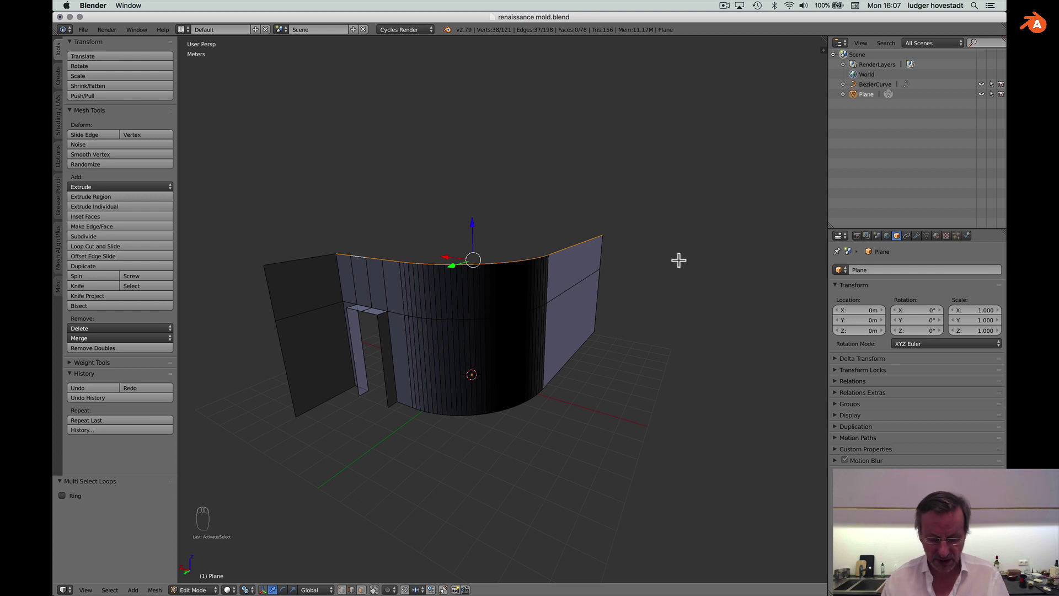
Separate the wall's top edge loop into its own object and rename it 'the path'.
key("p")
key("Return")
left_click(877, 110)
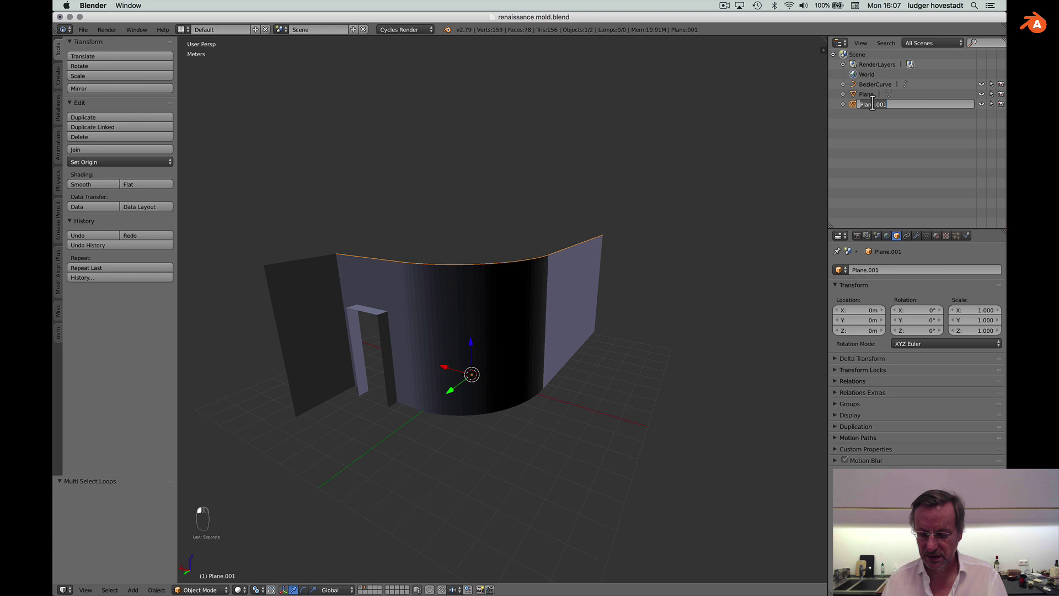
key("t")
key("h")
key("e")
key("space")
key("p")
key("a")
key("t")
key("h")
key("Return")
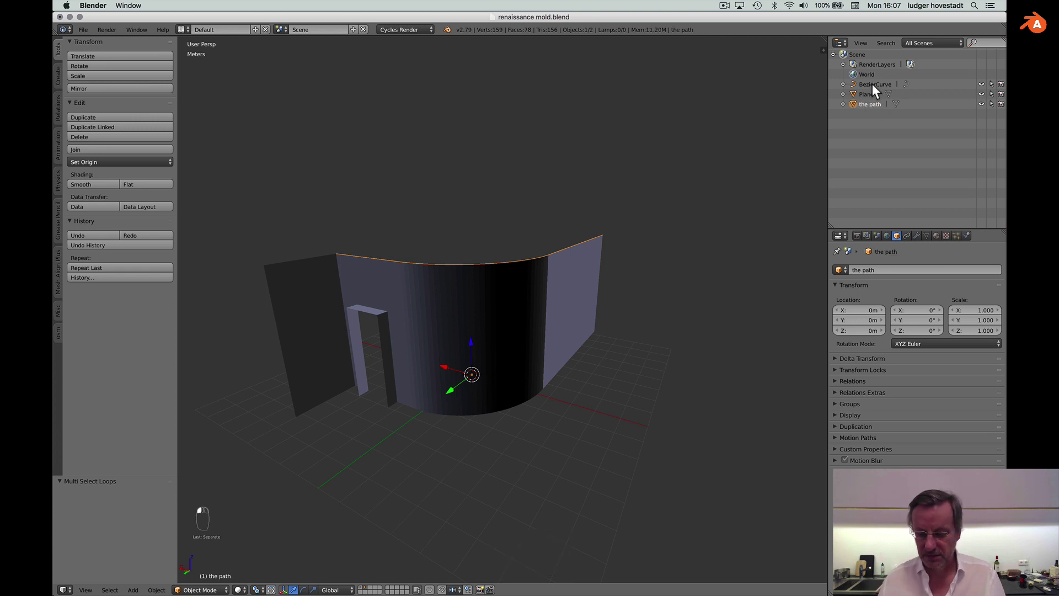
Rename the profile curve object to 'the mold'.
key("t")
type("he")
key("space")
key("m")
key("o")
key("l")
key("d")
key("Return")
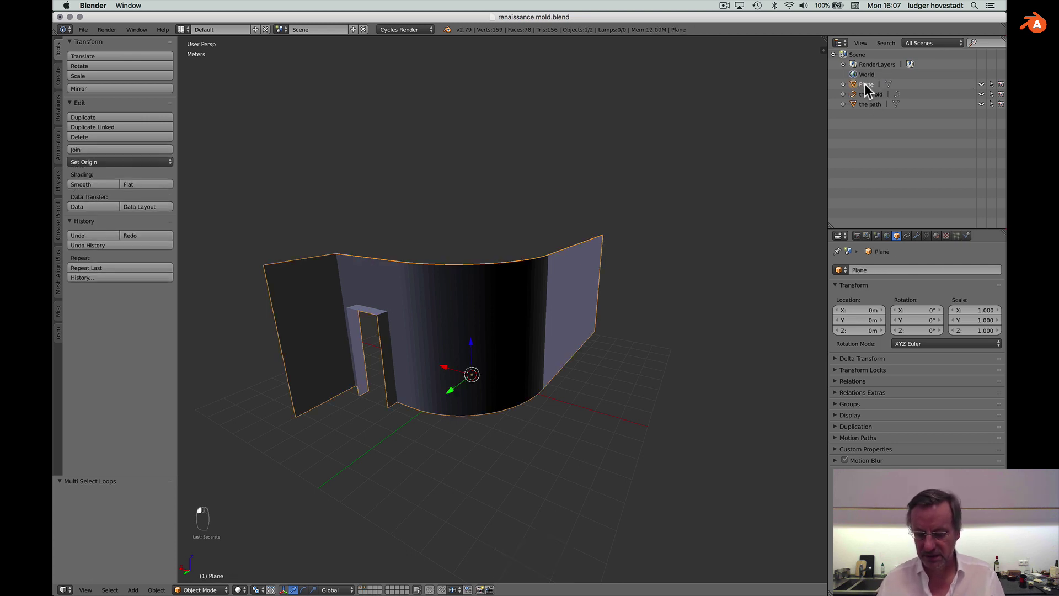
Rename the curved wall mesh object to 'the wall'.
key("t")
key("e")
key("space")
key("w")
key("a")
key("l")
key("l")
key("Return")
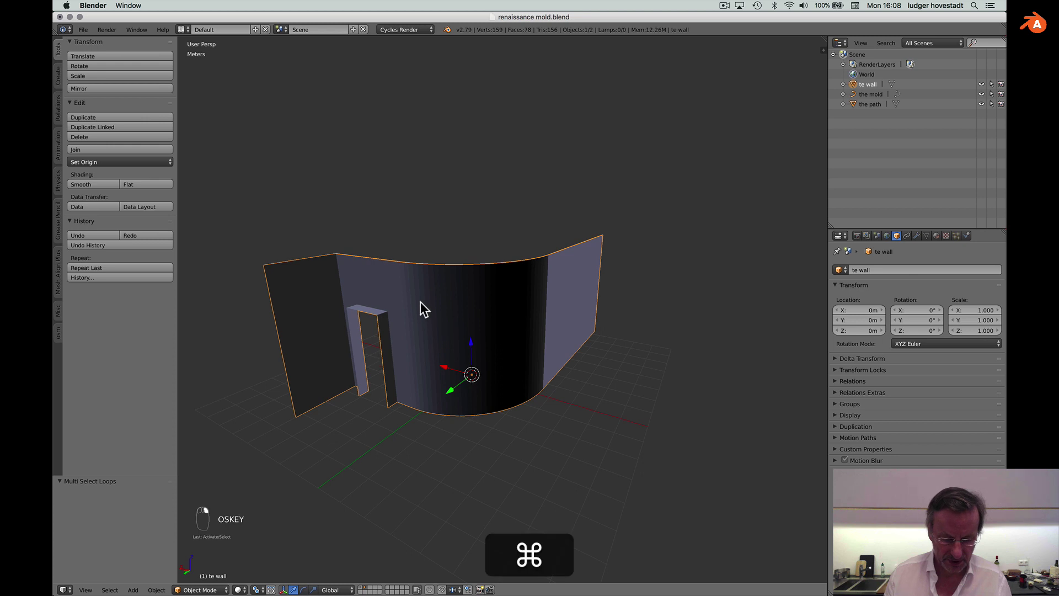
Separate the left wall panel face into its own object, 'the wall.001'.
key("Tab")
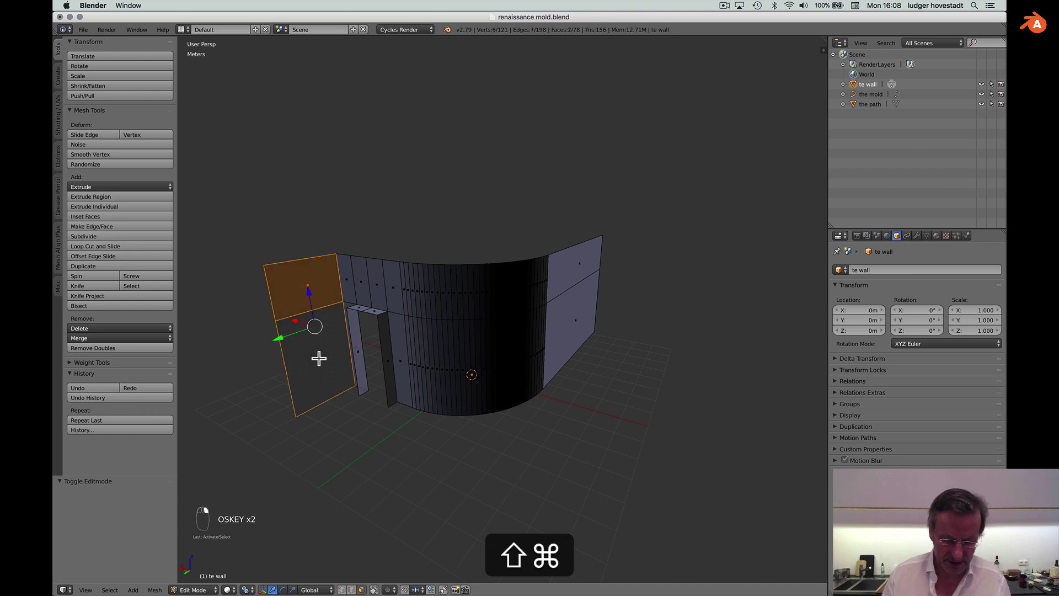
key("p")
key("p")
key("Return")
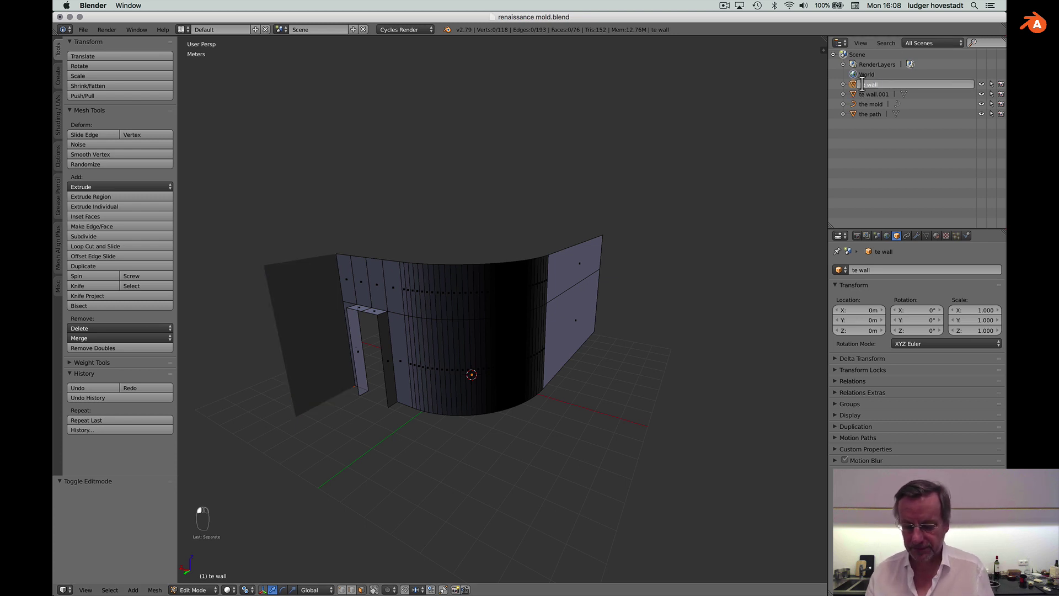
key("h")
key("Return")
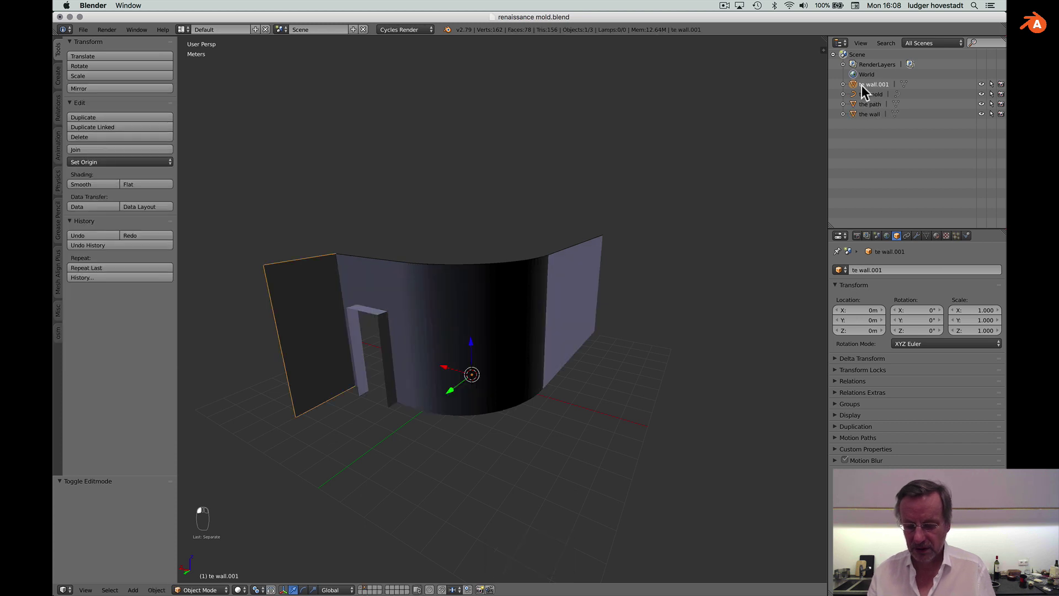
key("h")
key("Return")
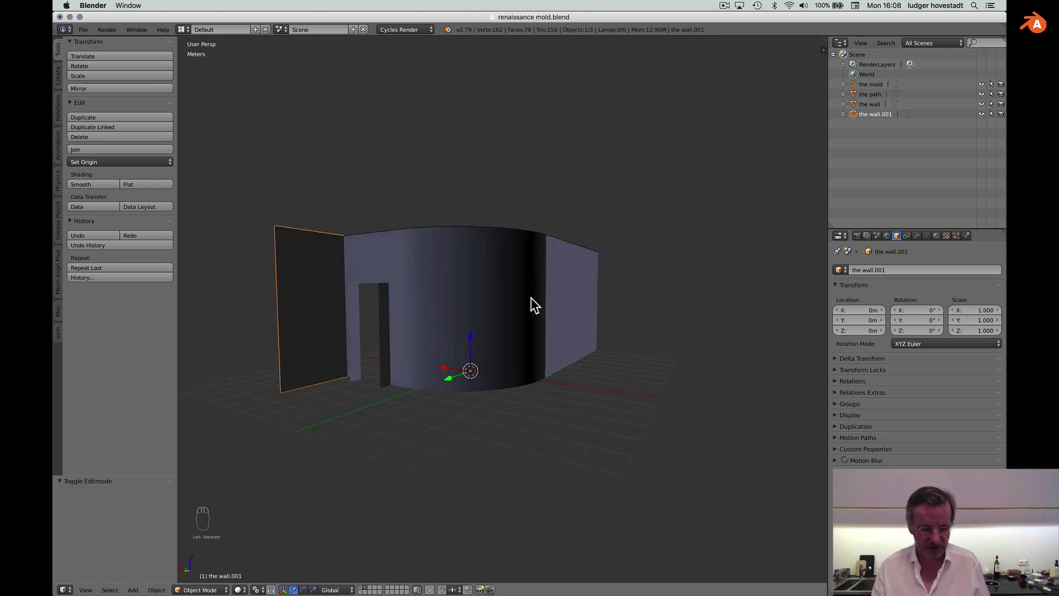
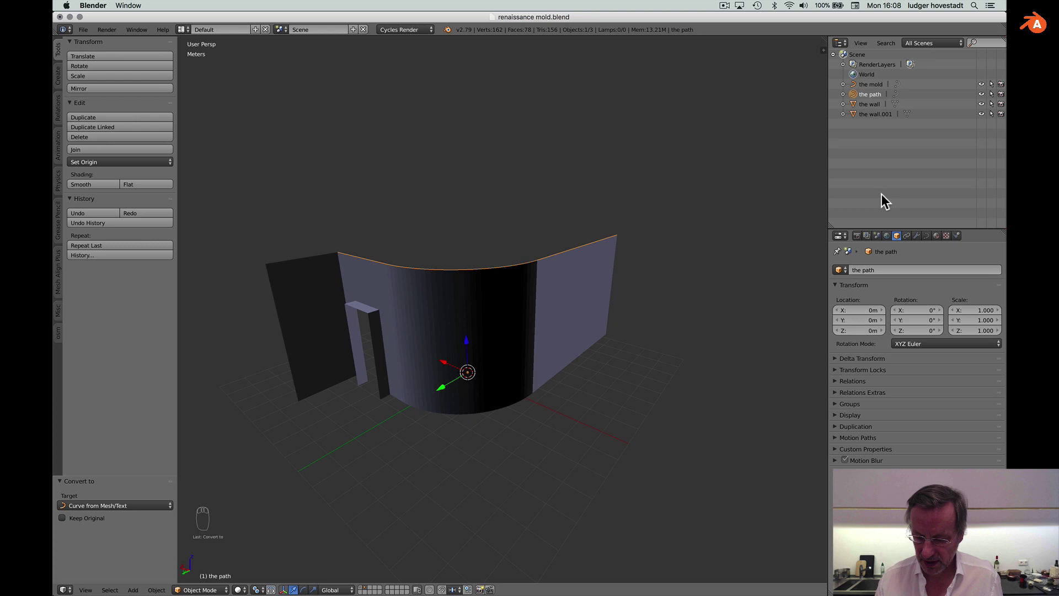
Assign the mold as the path curve's bevel object so the cornice sweeps along the wall top.
left_click_drag(931, 243, 924, 461)
left_click_drag(926, 460, 693, 411)
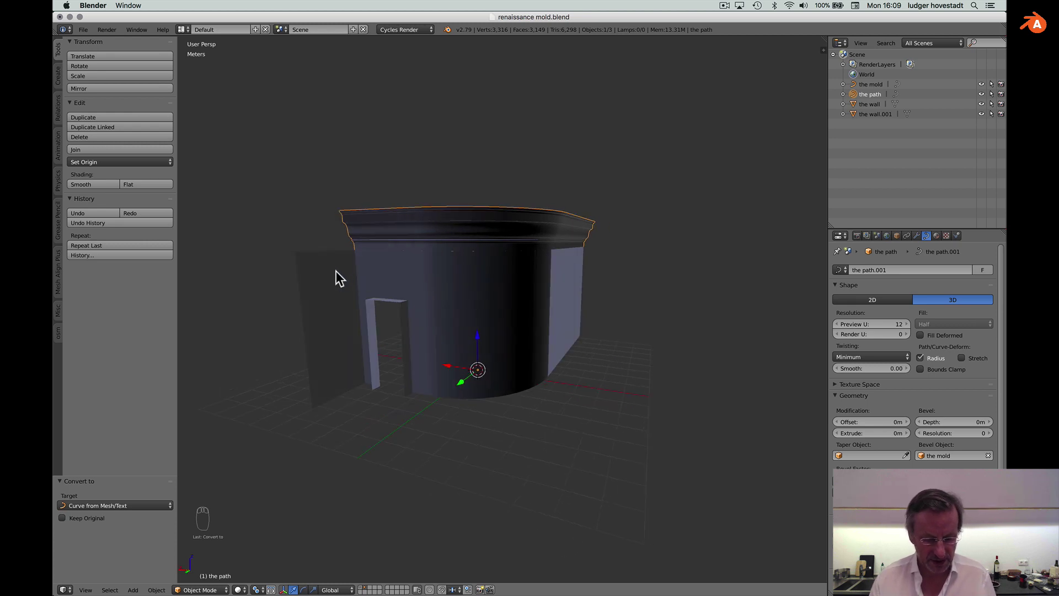
key("super+Tab")
Extrude the left panel's top edge upward along Z above the cornice, then make the curved wall active.
left_click(325, 246)
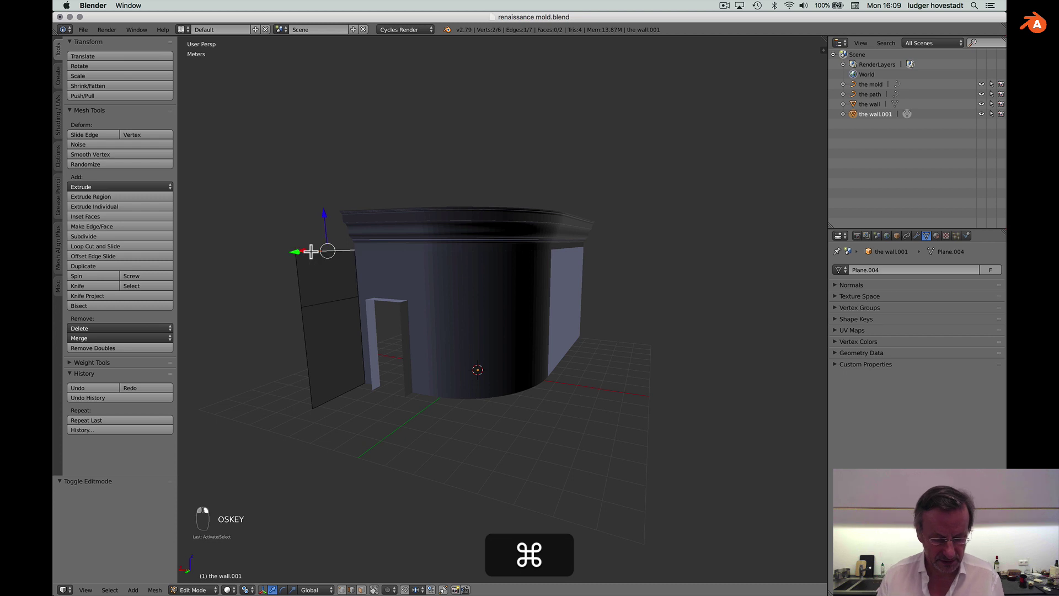
key("super+g")
key("z")
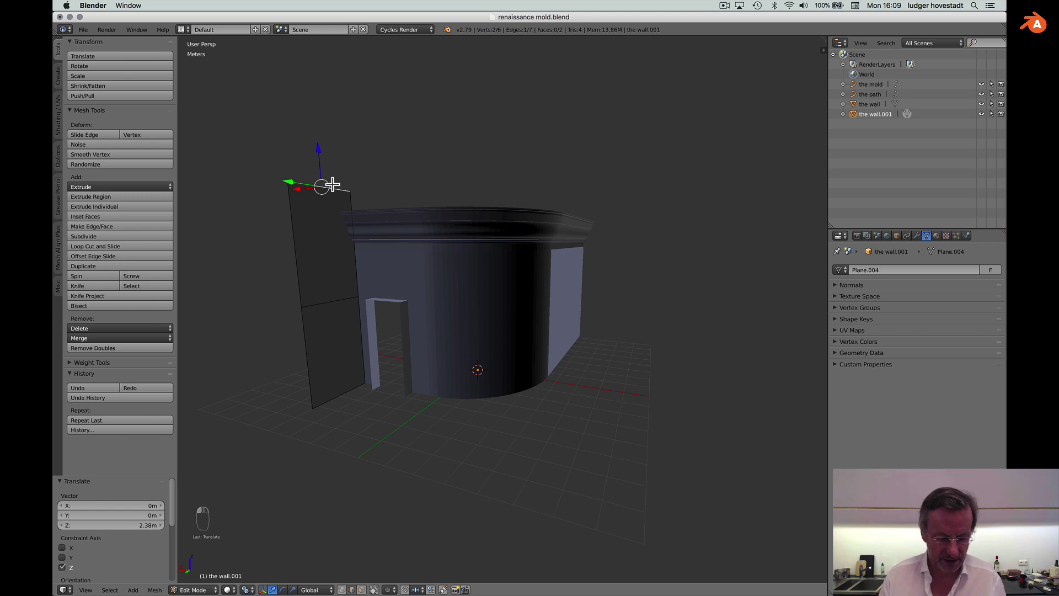
key("Tab")
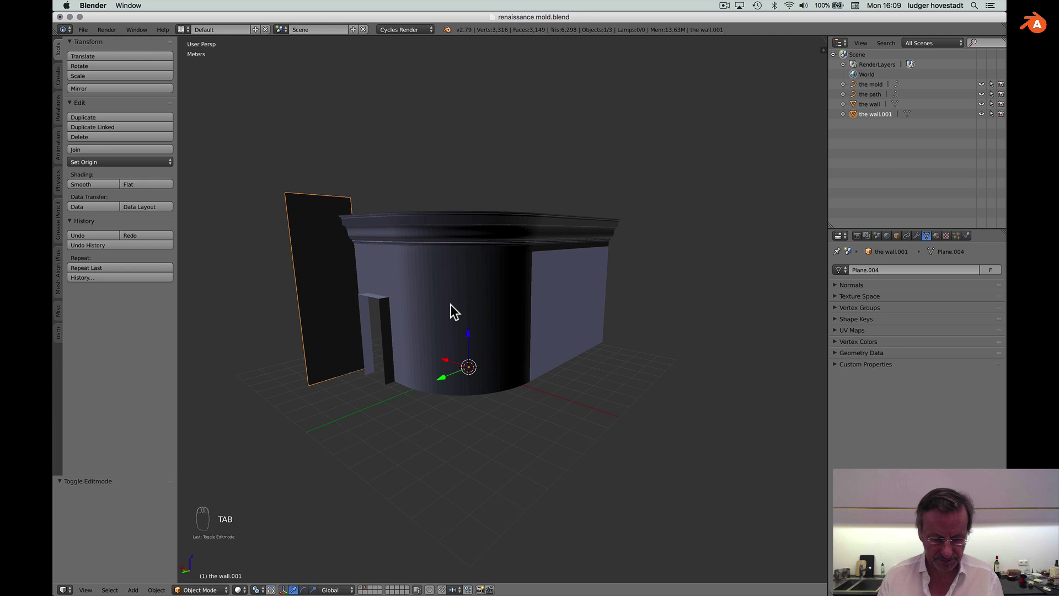
left_click_drag(450, 295, 403, 300)
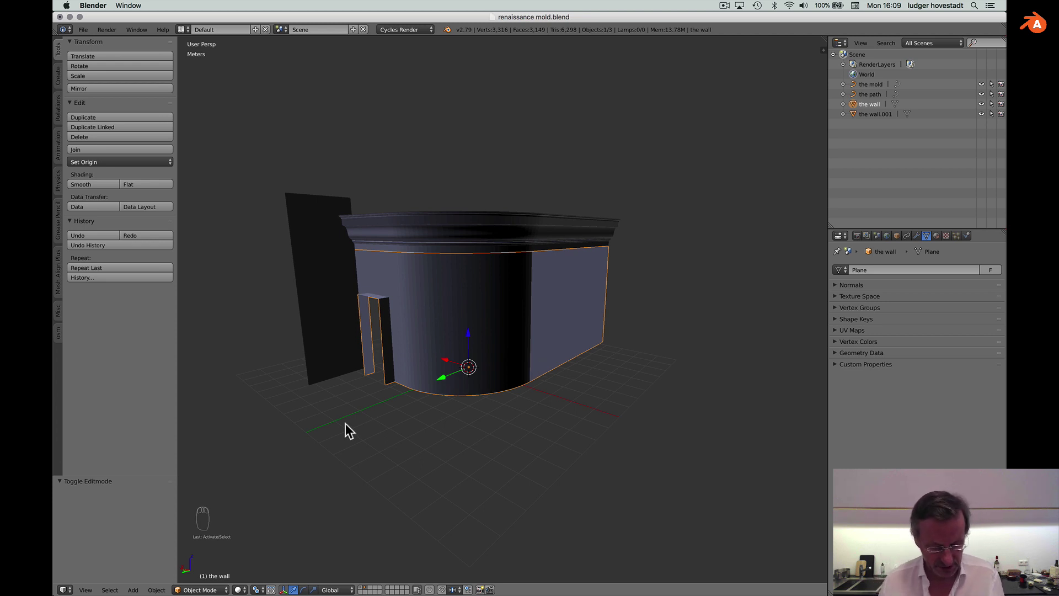
Select the entire wall mesh and merge its duplicate vertices, checking the shaded result.
key("Tab")
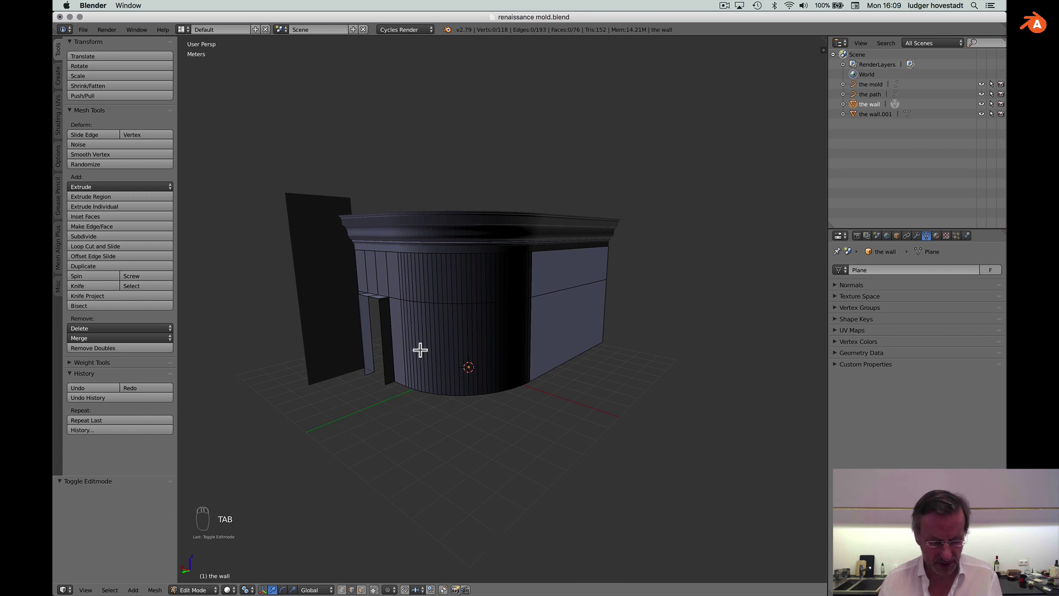
key("a")
key("a")
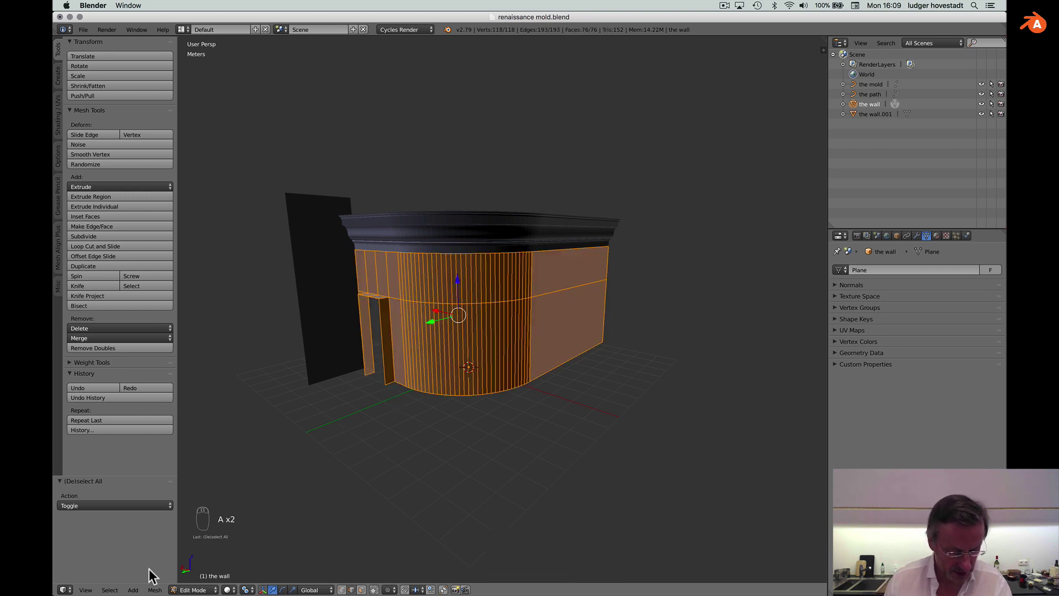
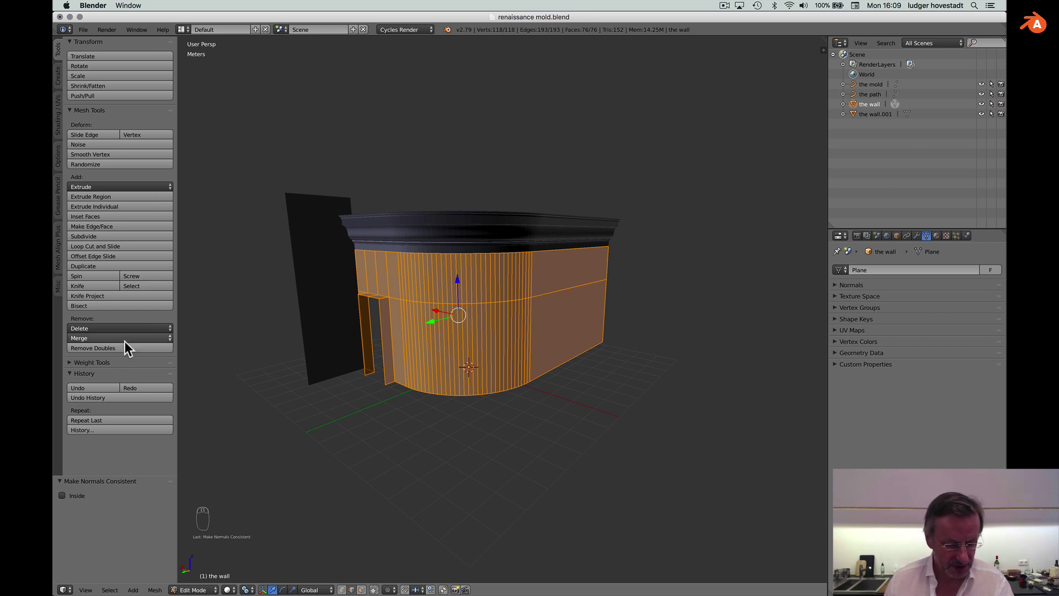
left_click(131, 355)
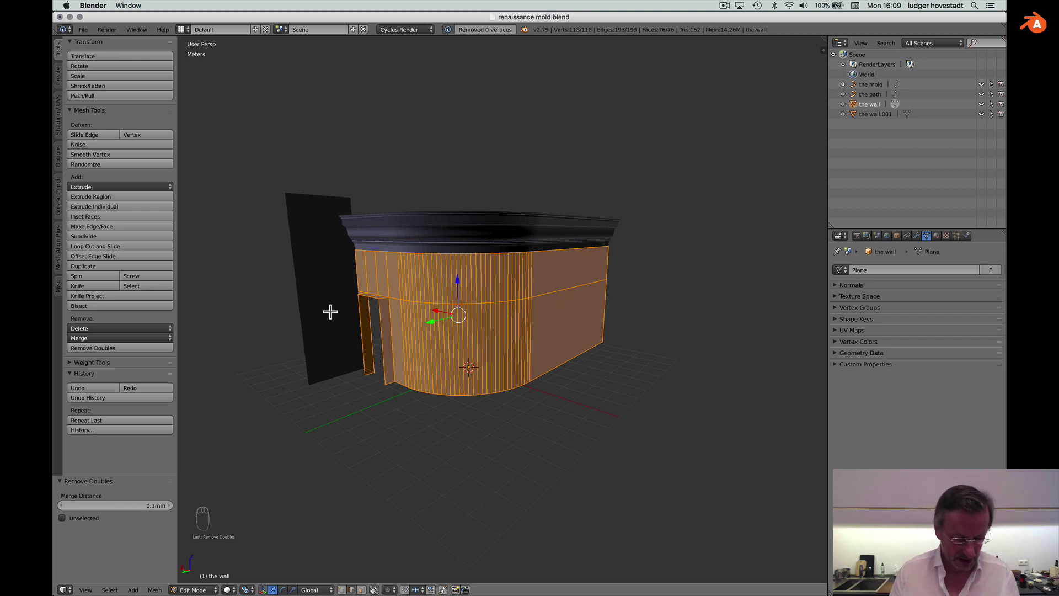
key("Tab")
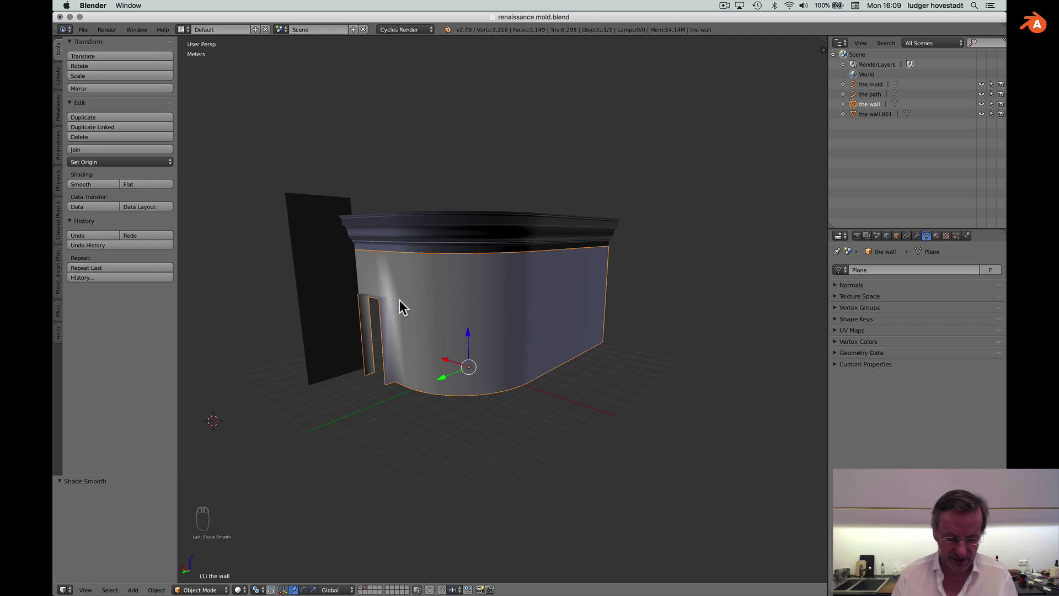
Add a horizontal loop at door height and a vertical edge loop beside the doorway.
key("Tab")
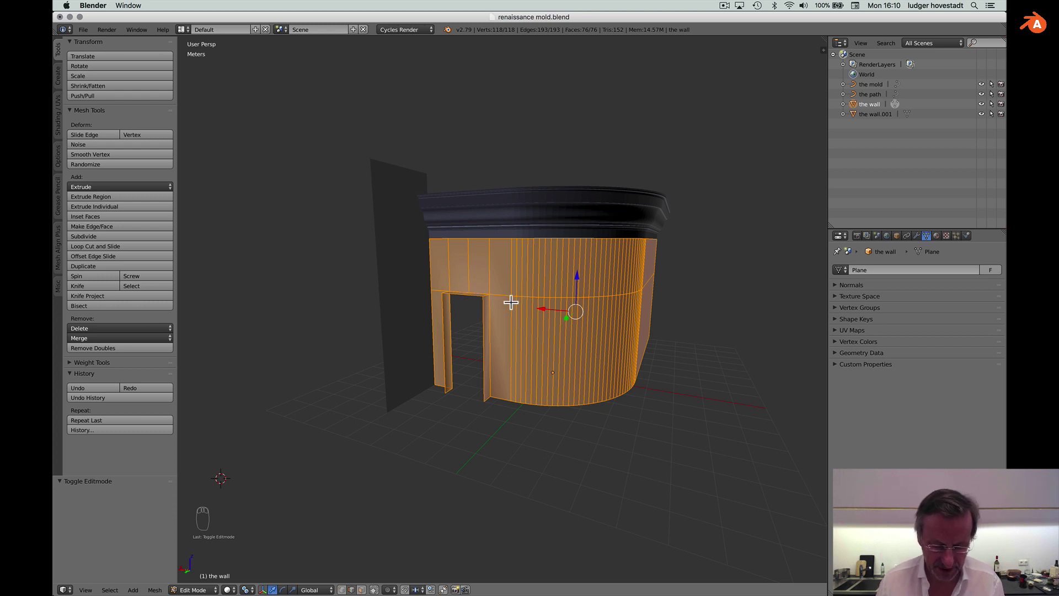
key("Tab")
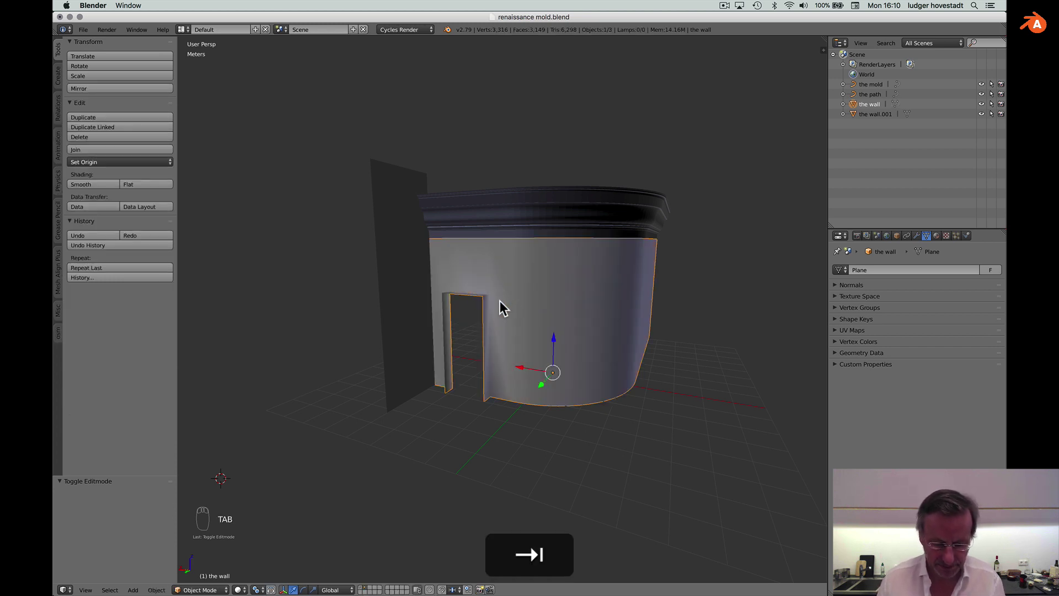
key("Tab")
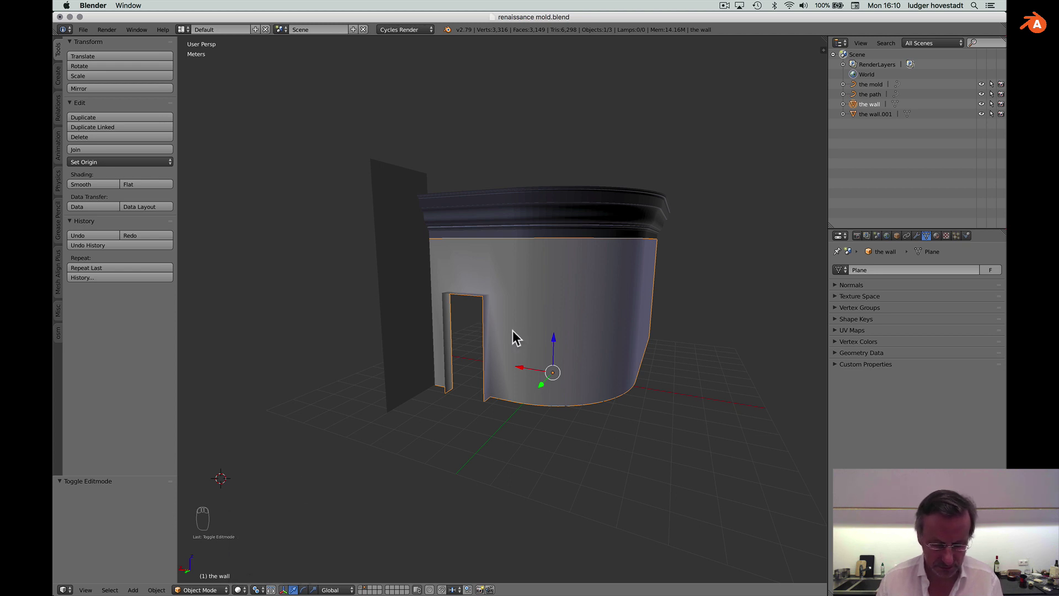
key("Tab")
key("Tab")
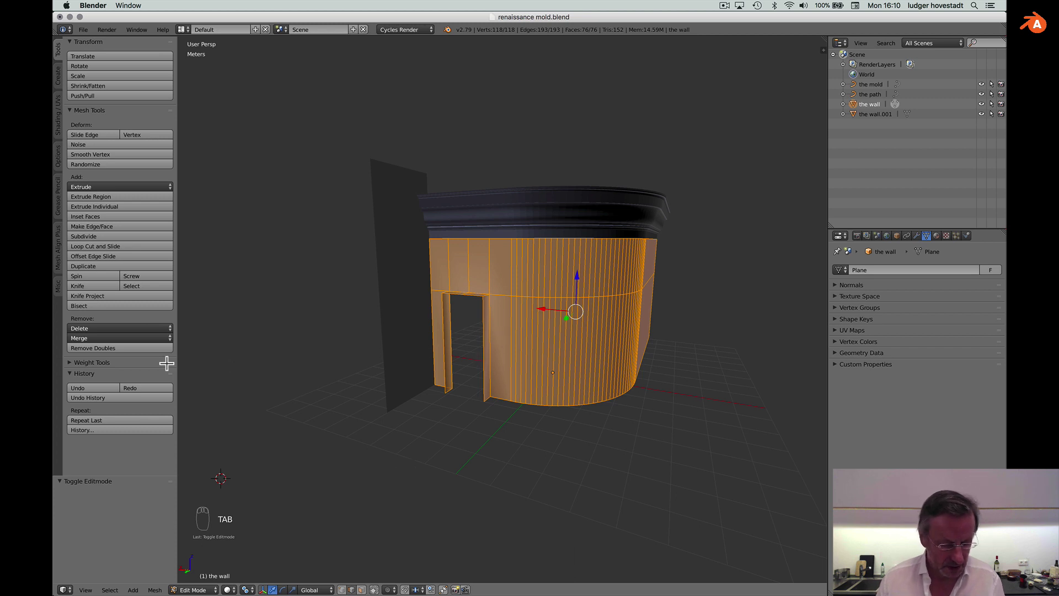
left_click_drag(119, 249, 503, 302)
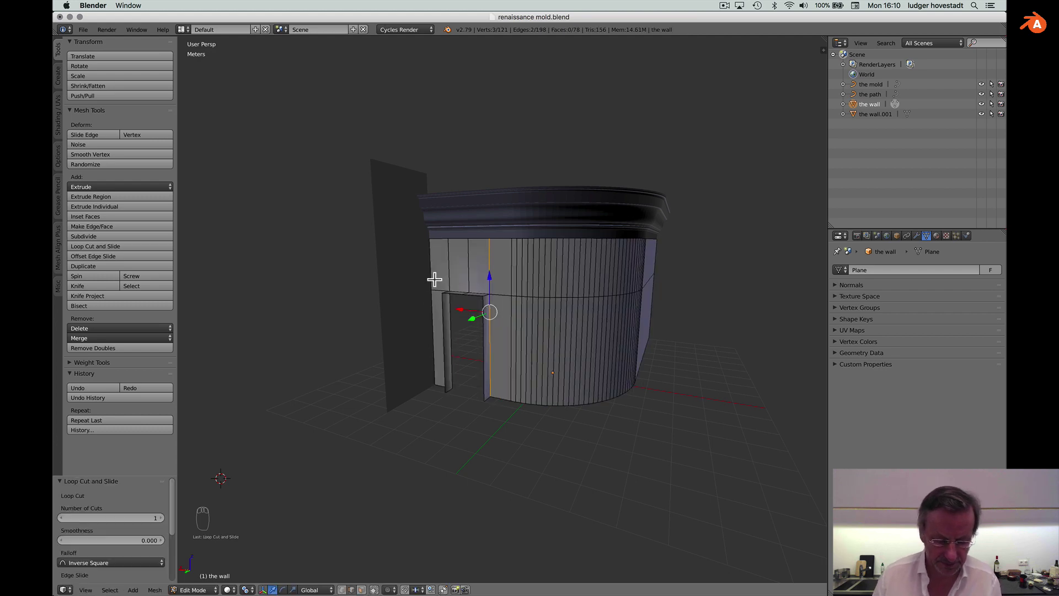
left_click_drag(113, 251, 440, 288)
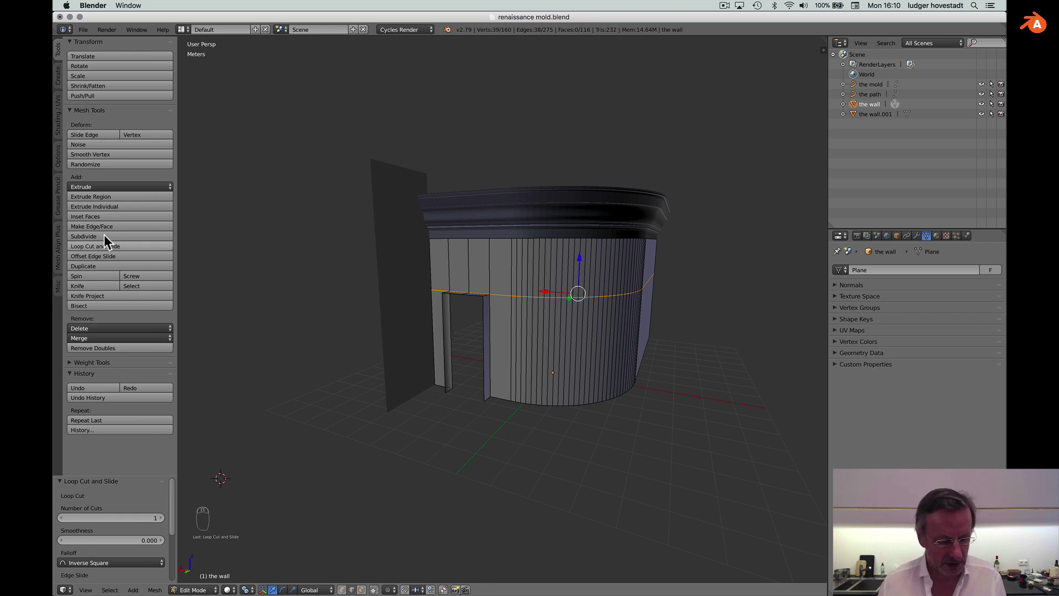
left_click_drag(106, 250, 442, 291)
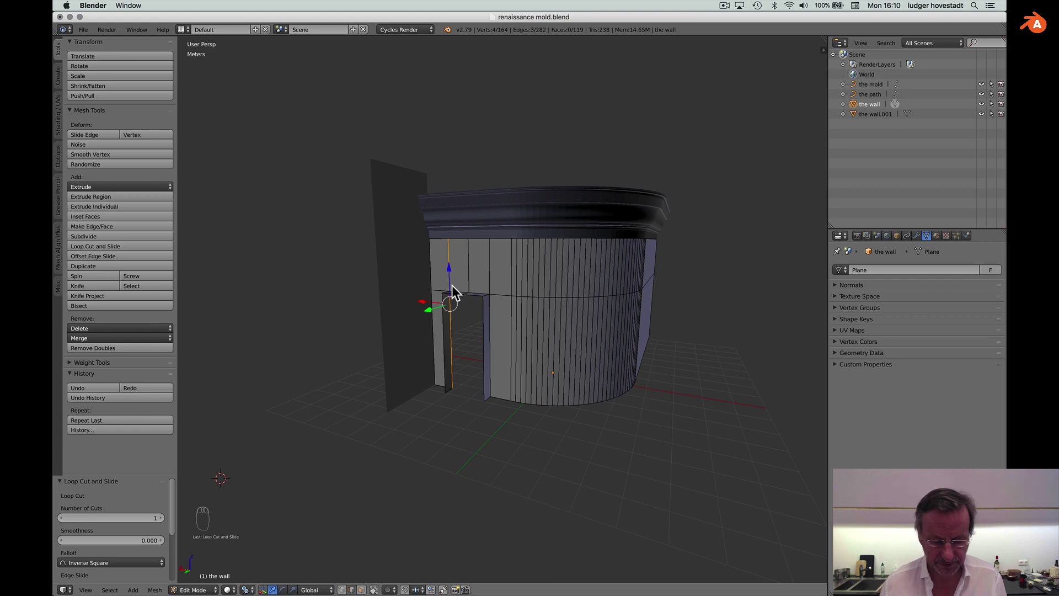
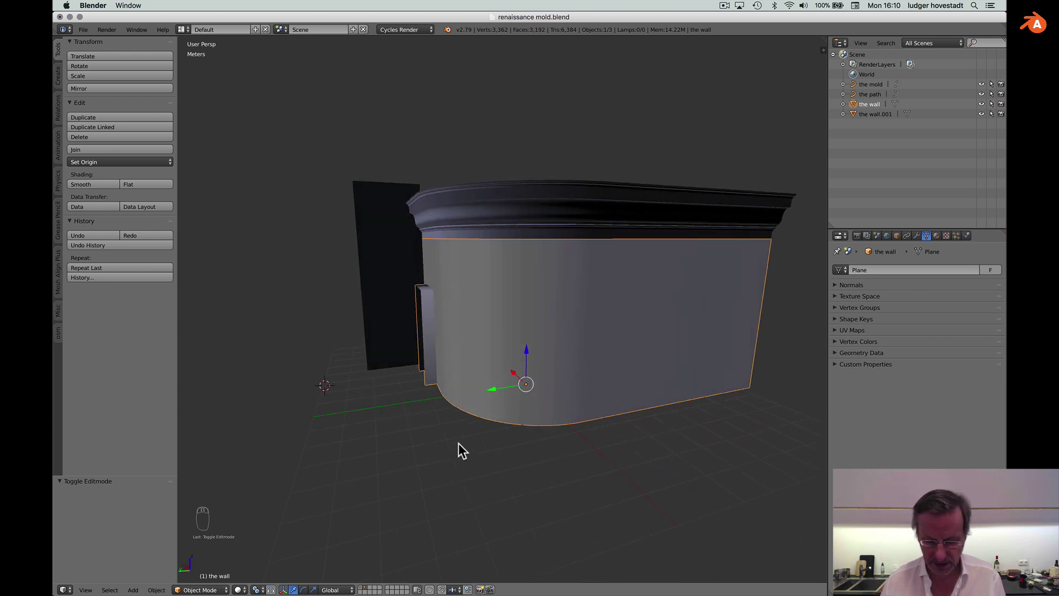
Orbit and zoom the view to bring the cornice moulding close for its new material.
left_click_drag(461, 452, 569, 206)
left_click_drag(568, 214, 518, 216)
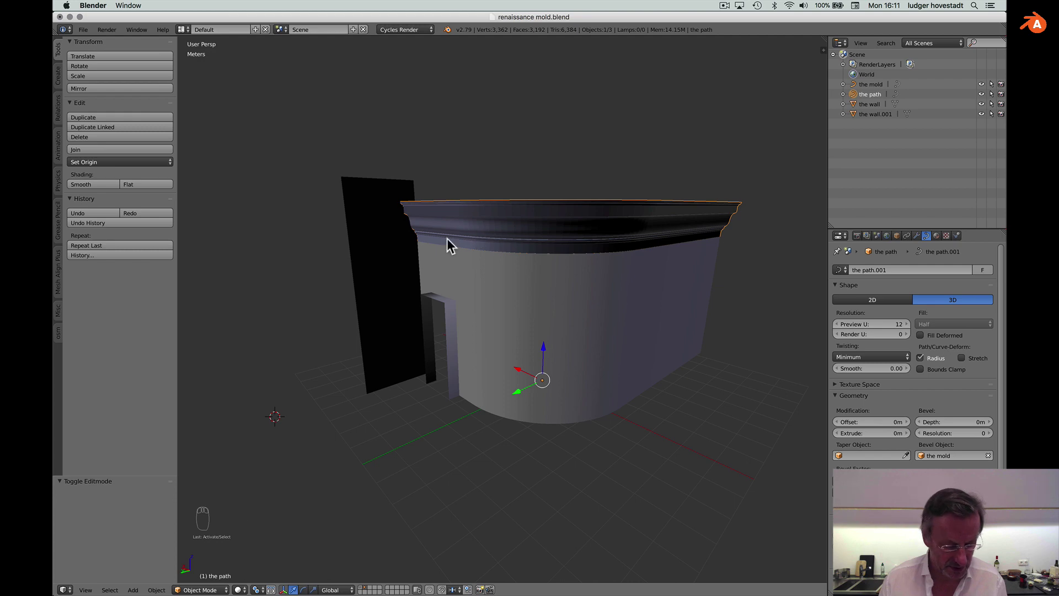
left_click_drag(264, 528, 115, 190)
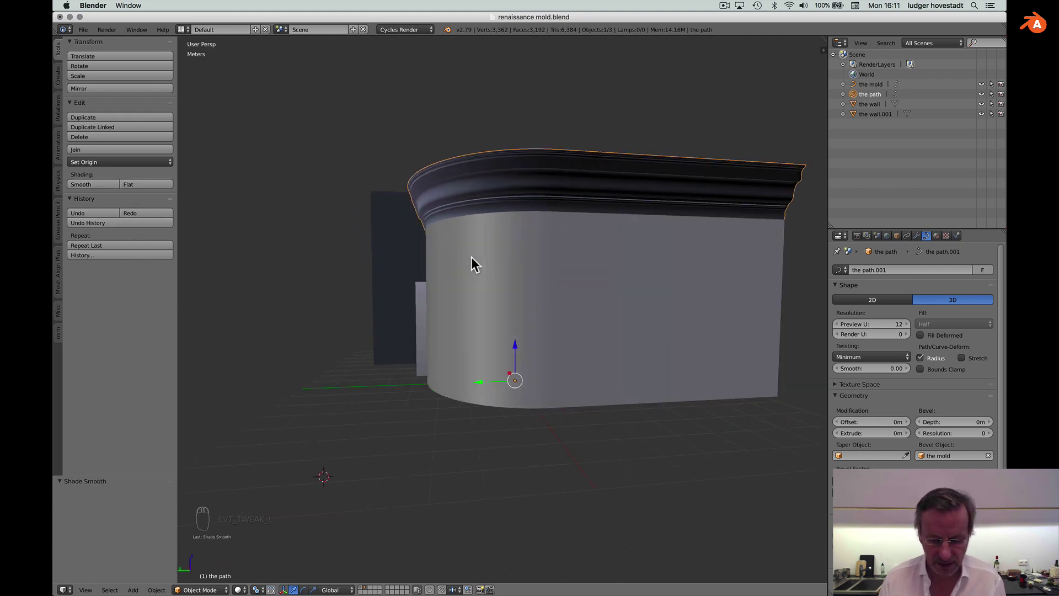
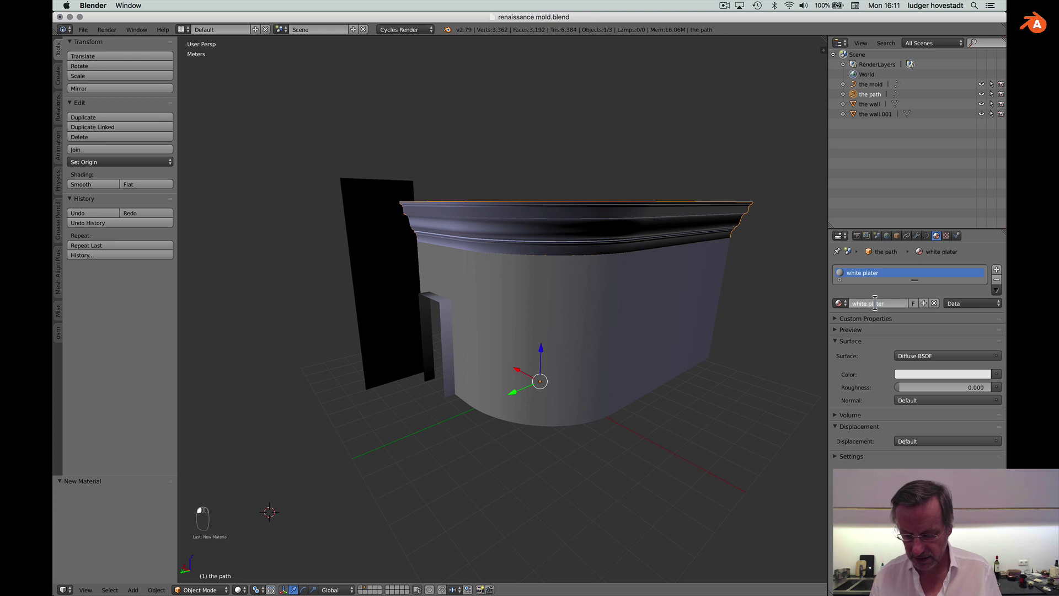
Name the cornice material 'white plaster' with a Principled BSDF surface.
key("p")
key("l")
key("a")
key("s")
key("t")
key("e")
key("r")
key("Return")
Assign the white plaster material to the curved wall and the door slab.
left_click_drag(937, 363, 929, 434)
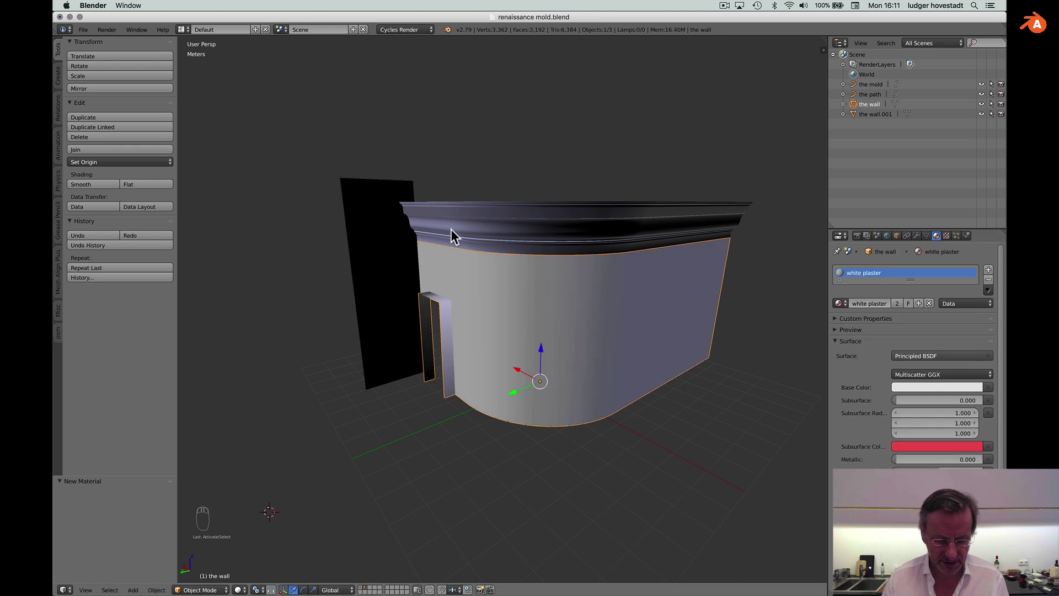
left_click(867, 308)
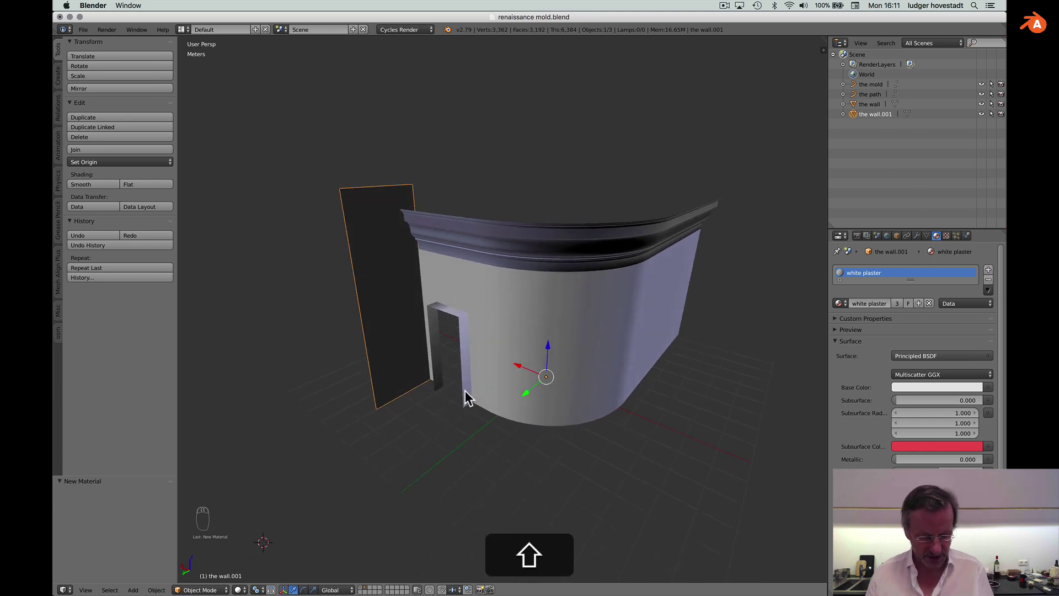
Add a flat mesh plane to the scene beneath the wall.
key("shift+a")
key("shift+a")
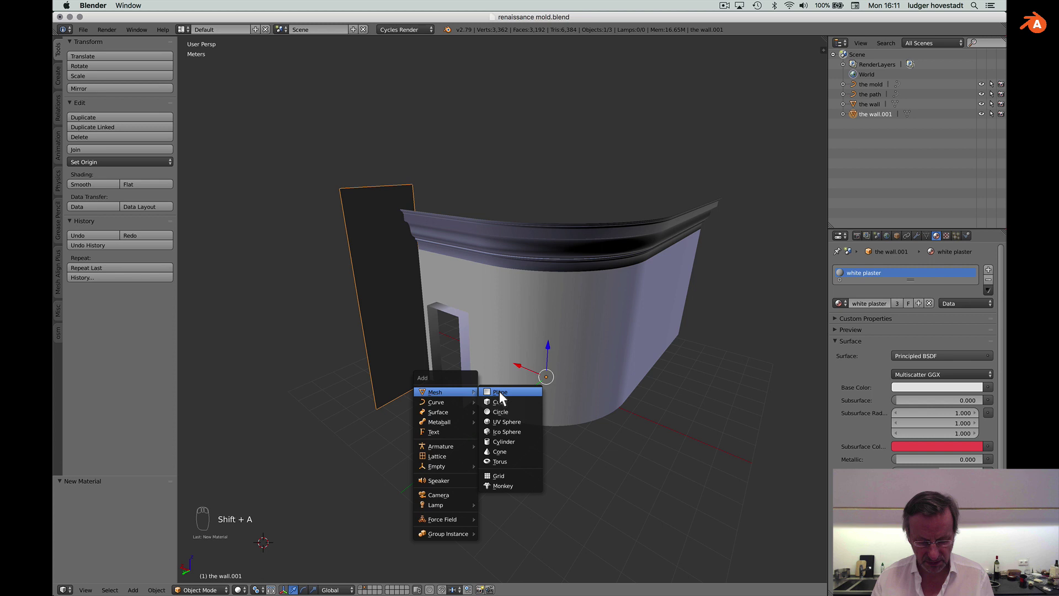
key("super+z")
key("shift+c")
key("shift+a")
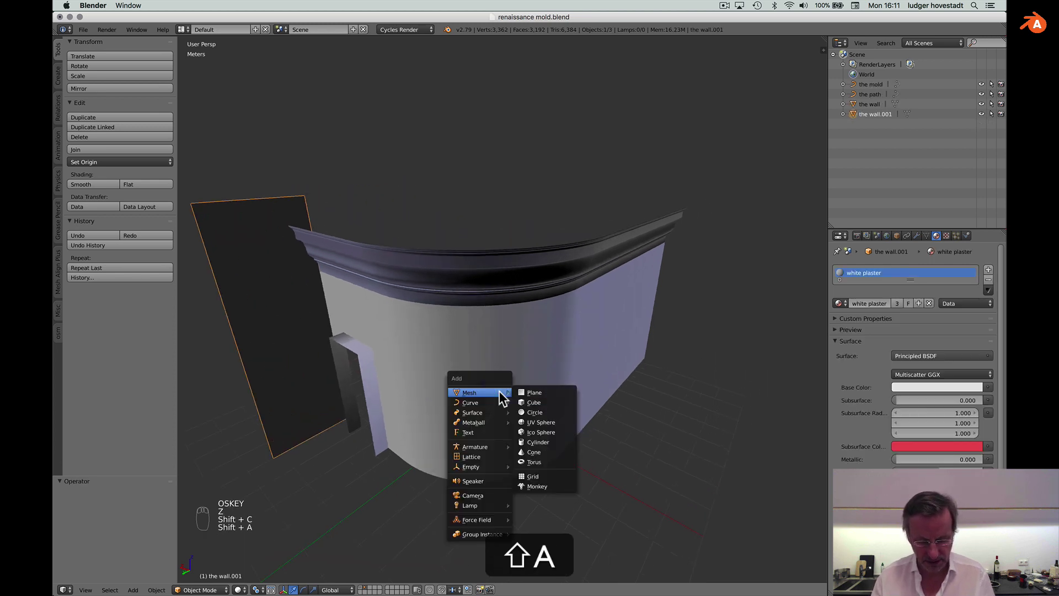
key("s")
Scale the plane up by 12 into a large ground floor.
key("1")
key("2")
key("Return")
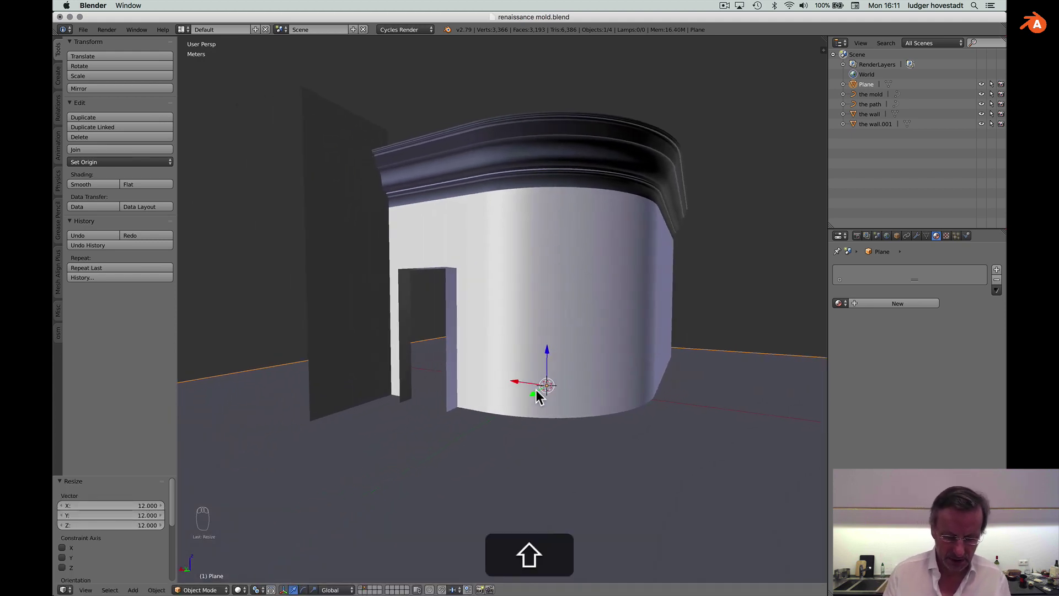
Give the floor plane a new material named 'black ground'.
left_click_drag(528, 512, 880, 306)
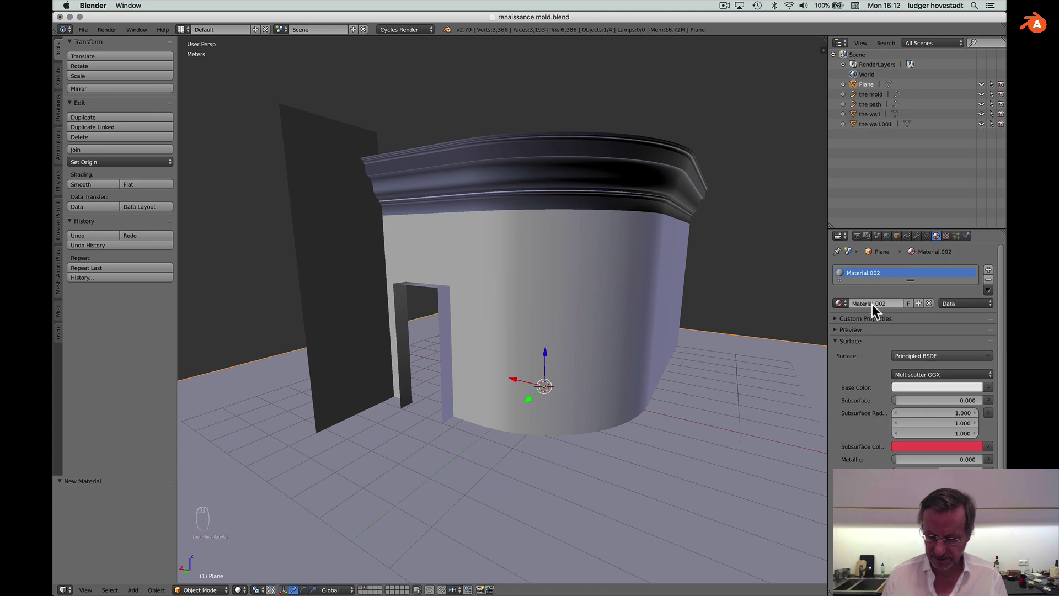
key("b")
key("l")
key("a")
key("c")
key("k")
key("space")
key("g")
key("r")
key("o")
key("u")
key("n")
key("d")
key("Return")
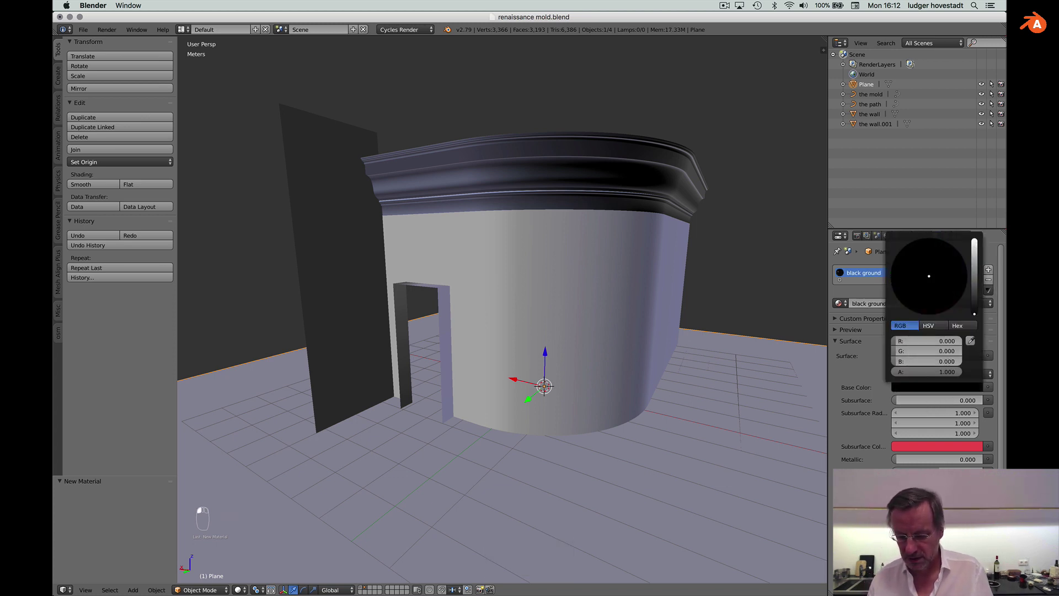
Set the base colour to pure black and preview the scene with rendered shading.
key("Return")
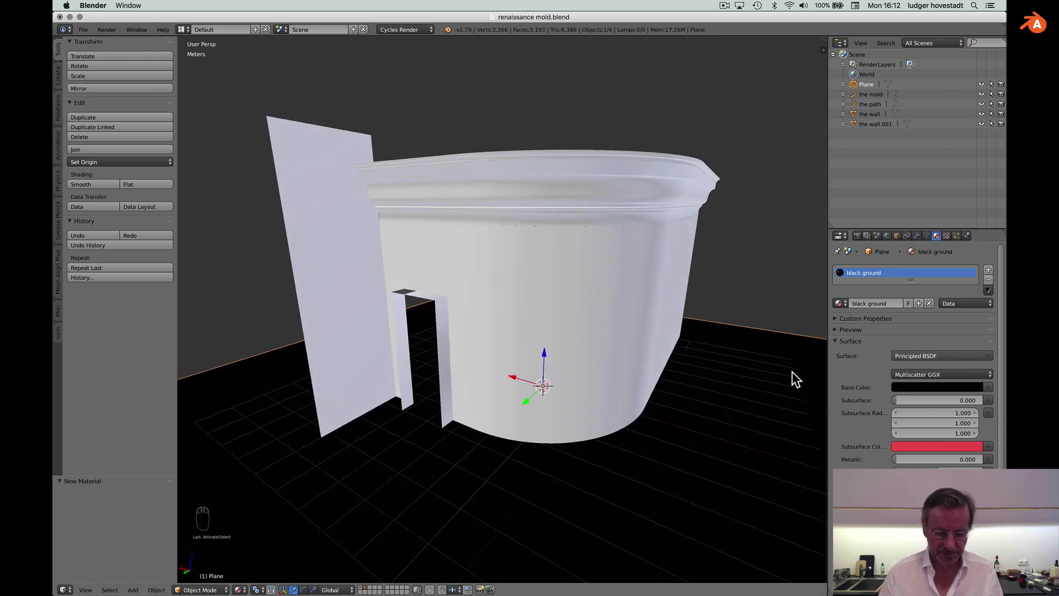
left_click(796, 376)
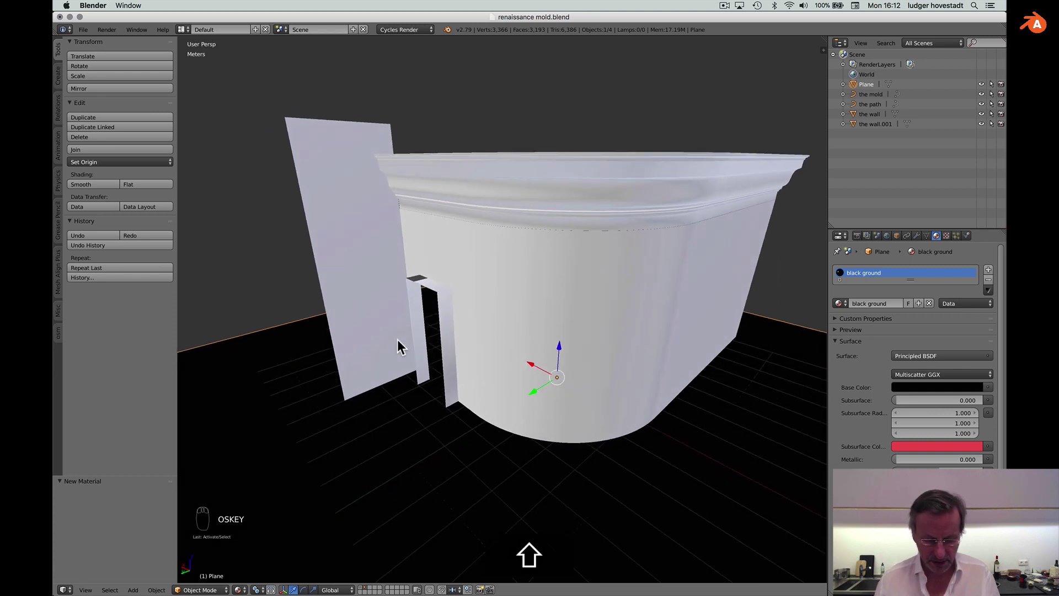
Add a camera to the scene and look through it.
key("shift+a")
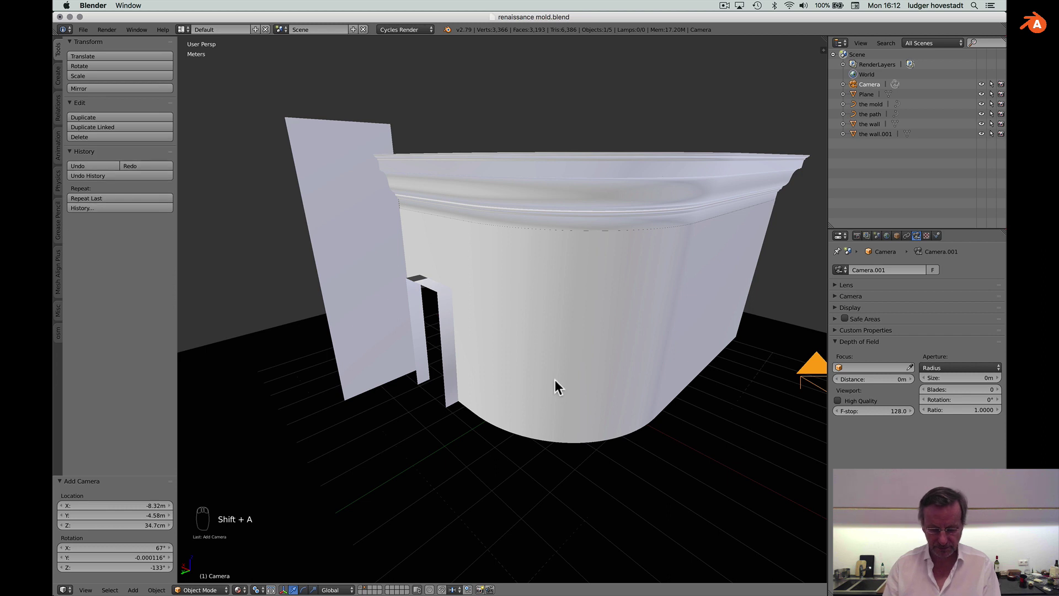
key("ctrl+alt+KP_0")
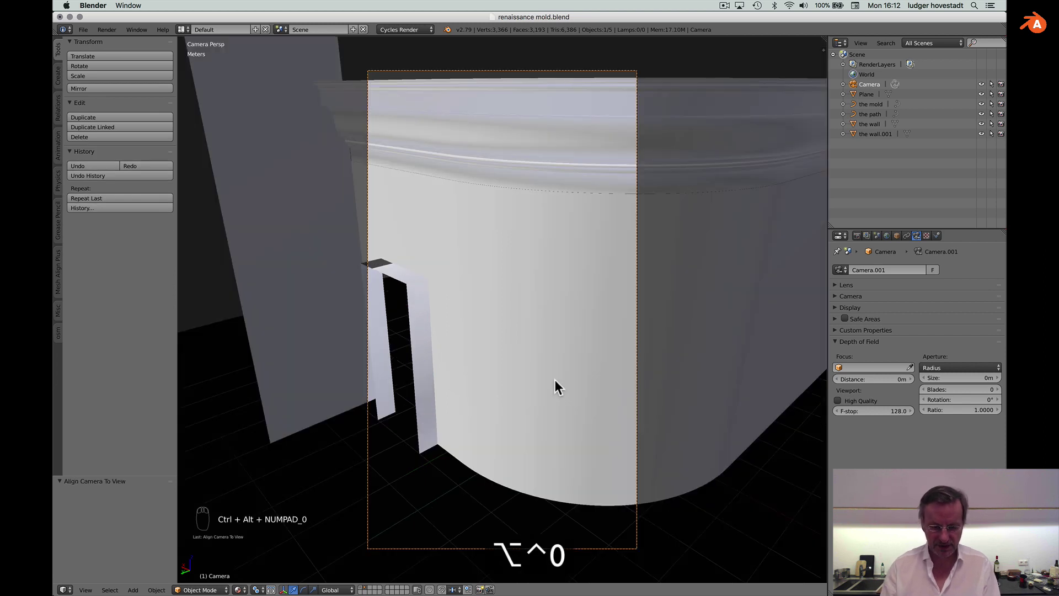
key("ctrl+alt+KP_0")
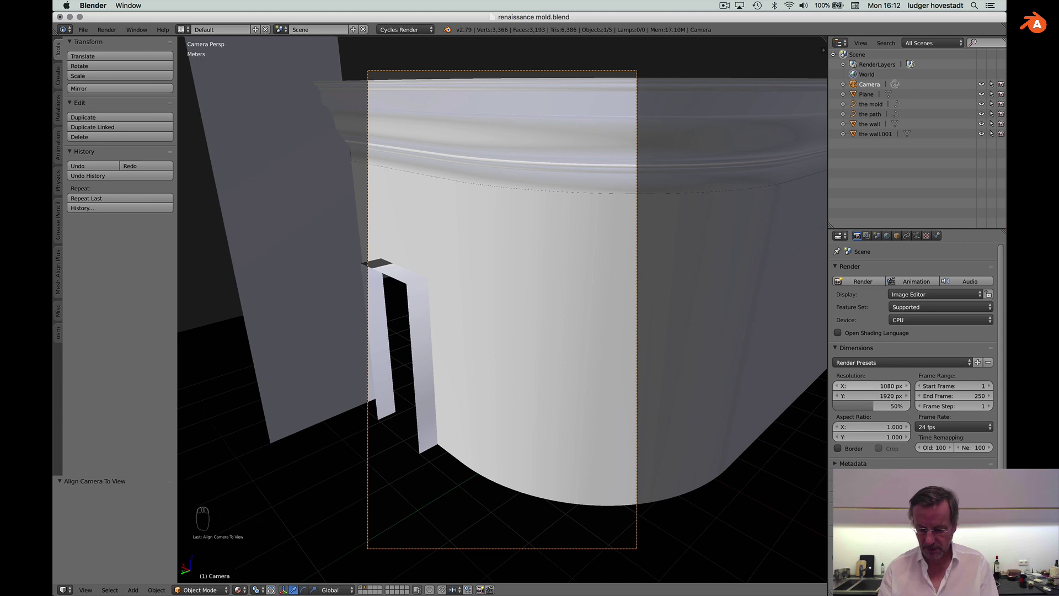
Set the render resolution to 1920 × 1080.
key("9")
key("2")
key("0")
key("Tab")
key("1")
key("0")
key("8")
key("0")
key("Return")
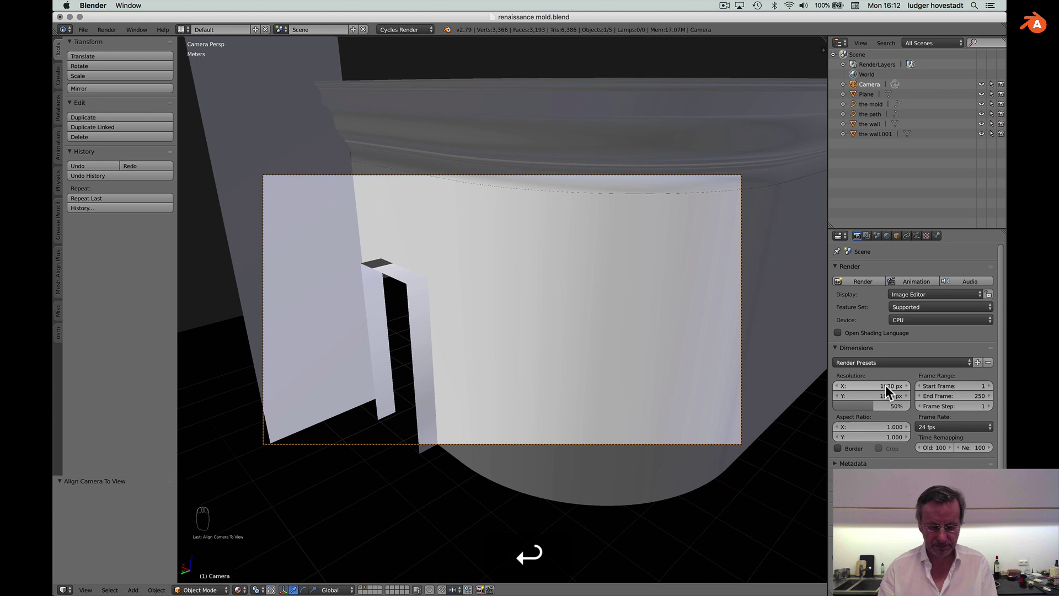
Lock the camera to the view and back it away to frame the whole wall.
key("n")
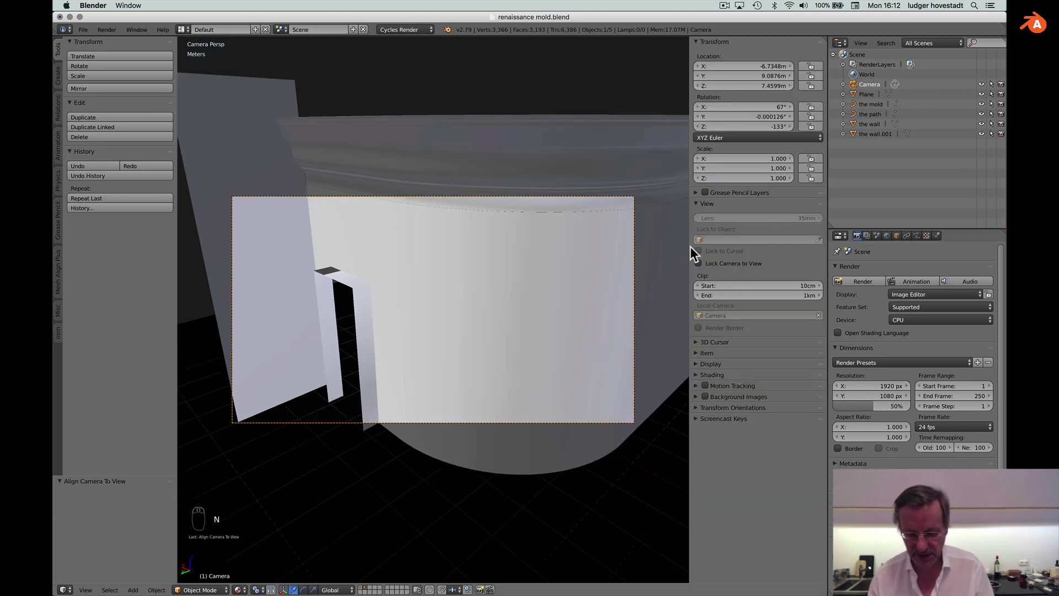
left_click_drag(702, 270, 548, 288)
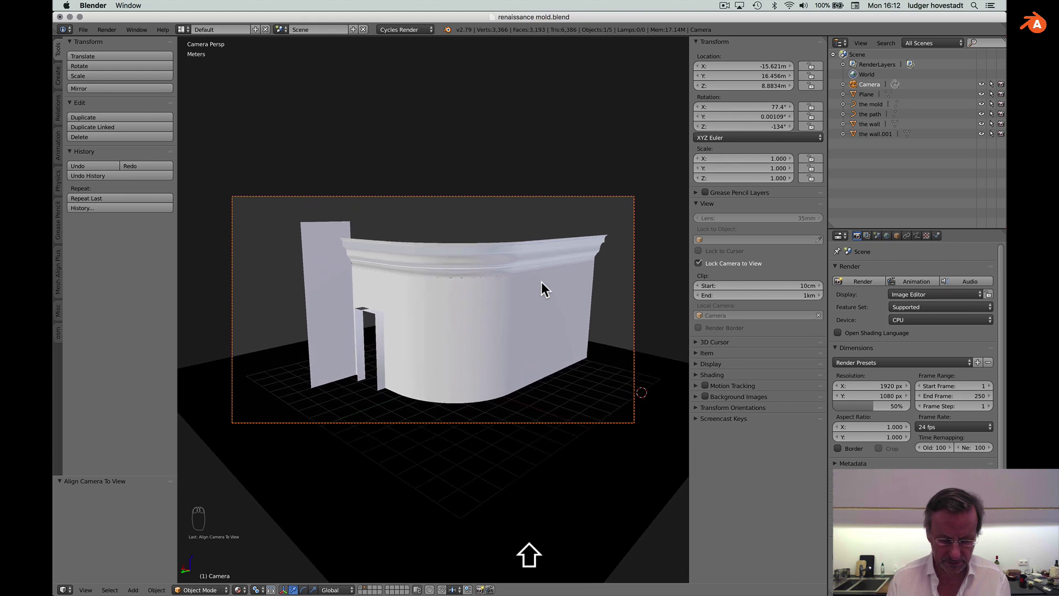
left_click(548, 288)
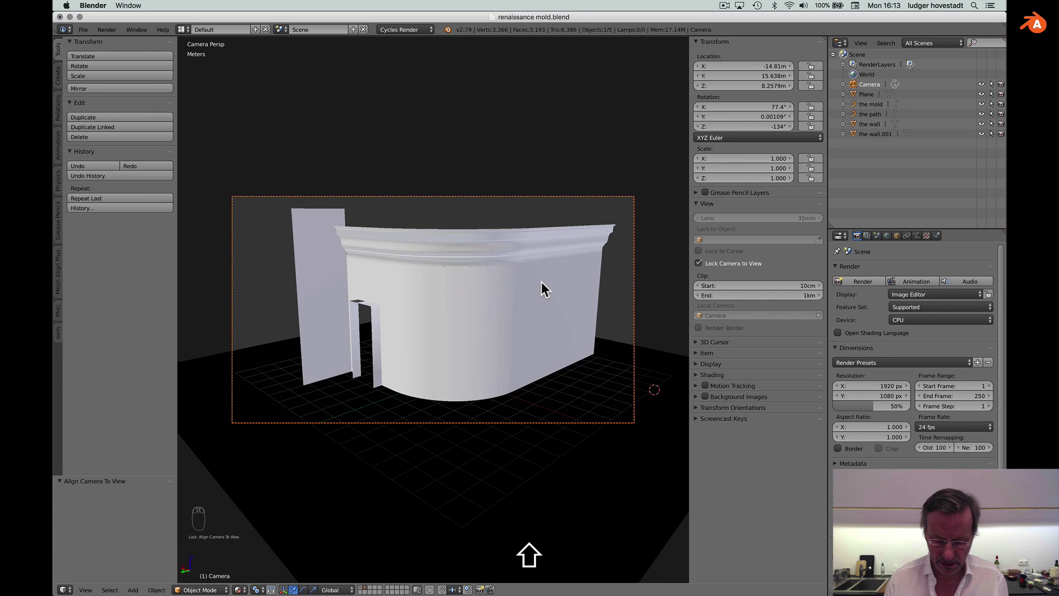
left_click_drag(703, 269, 580, 291)
Add a sun lamp and rotate it 45° to angle its light across the wall.
key("shift+a")
key("shift+a")
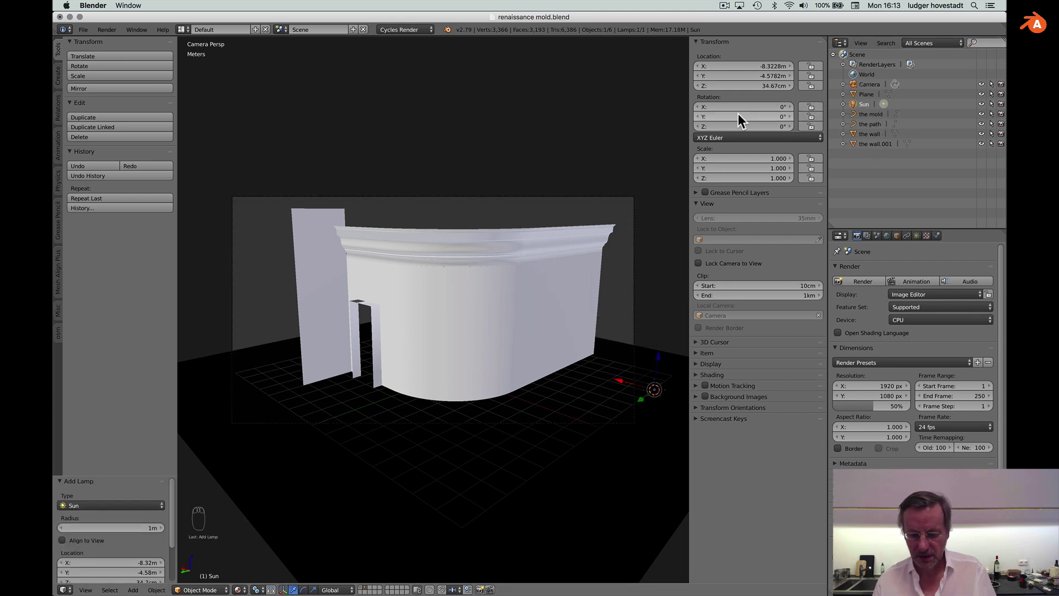
key("4")
key("5")
key("Return")
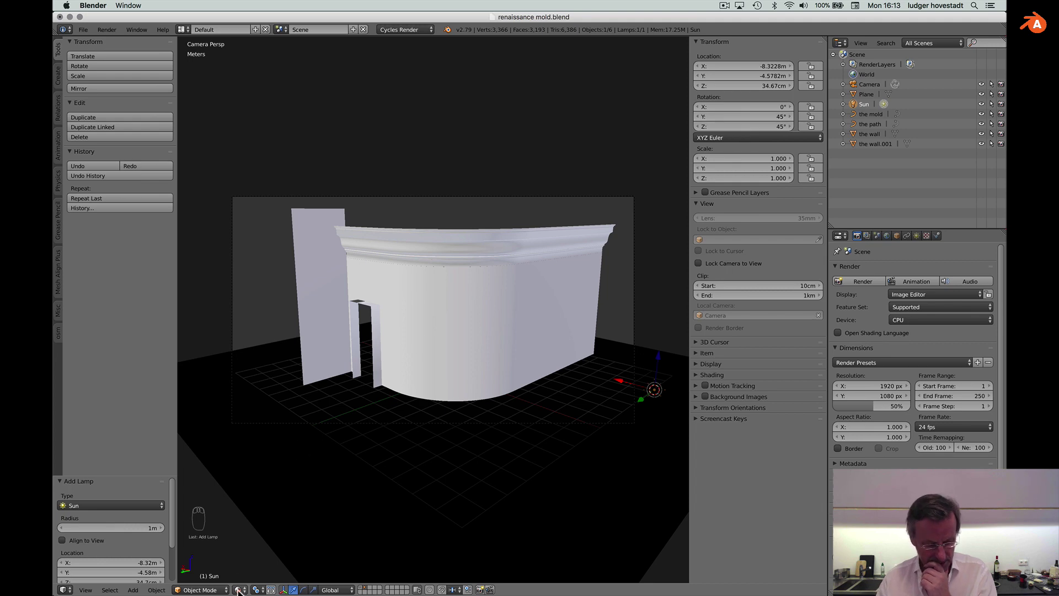
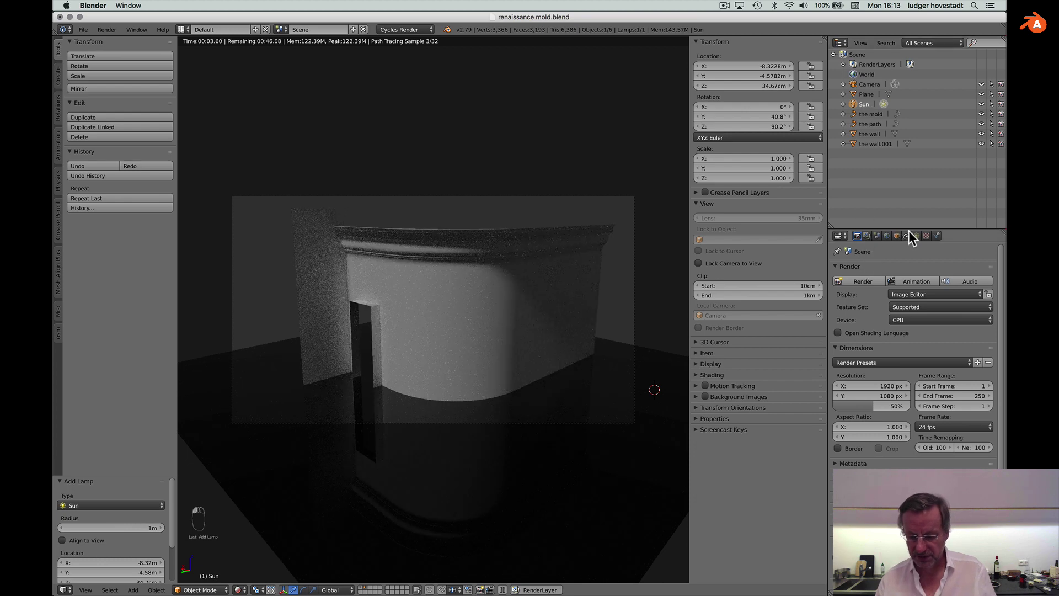
Set the sun lamp strength to 6 and start a full Cycles render of the camera view.
middle_click(915, 236)
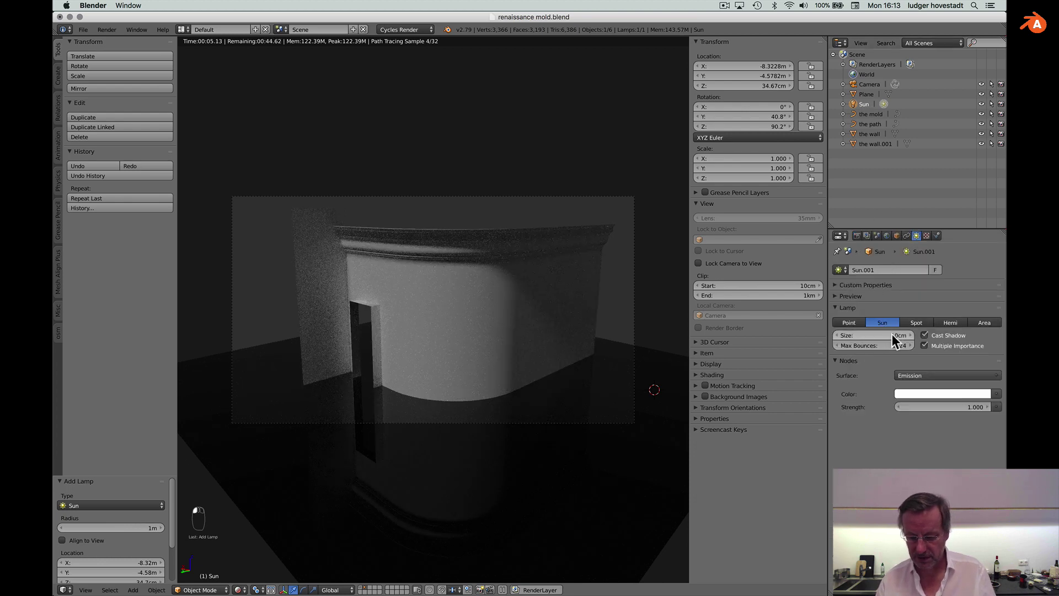
key("5")
key("Return")
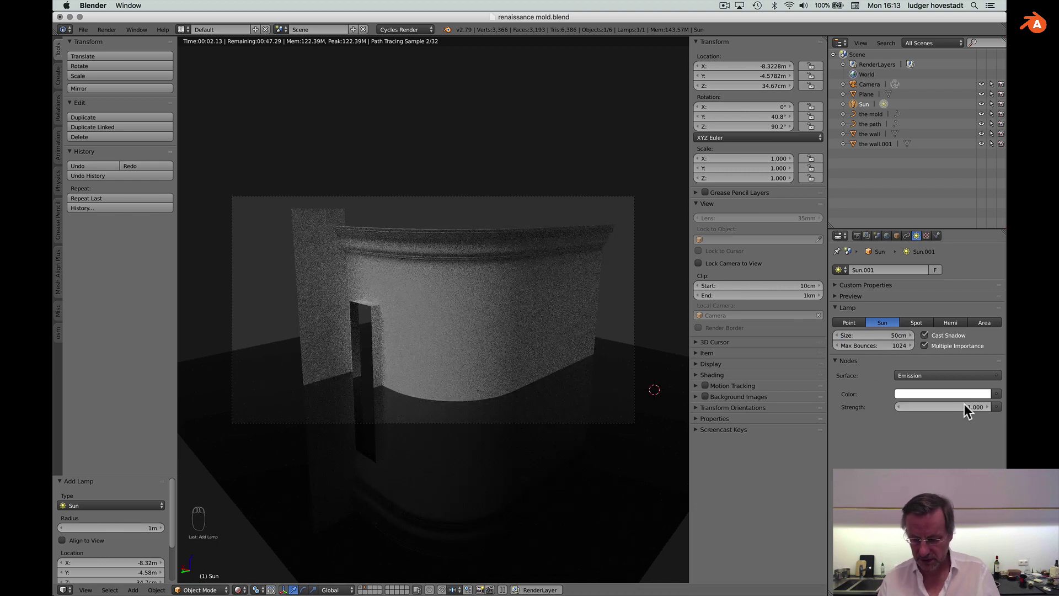
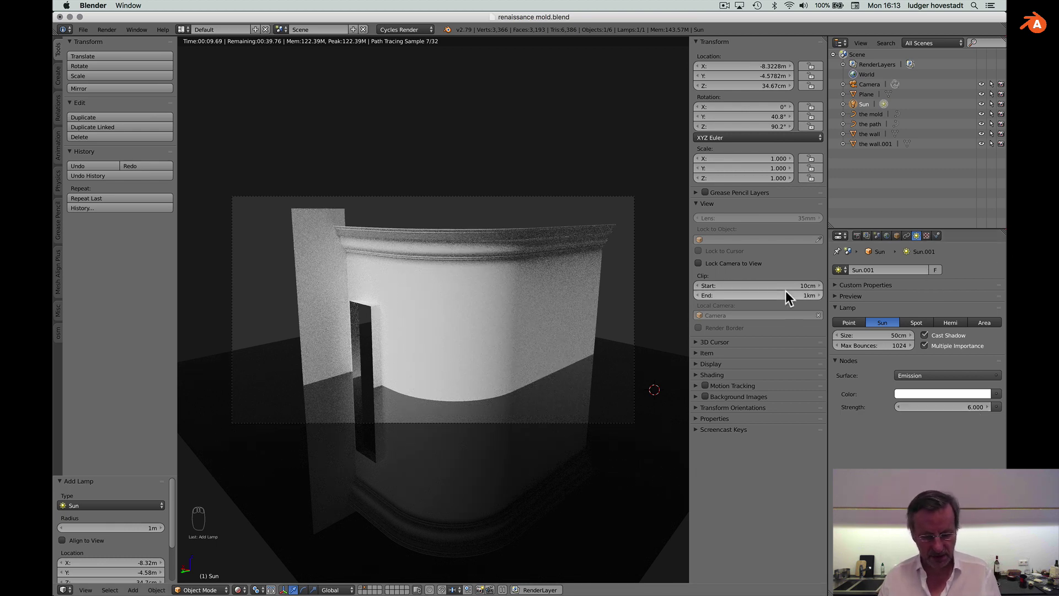
left_click_drag(860, 241, 865, 287)
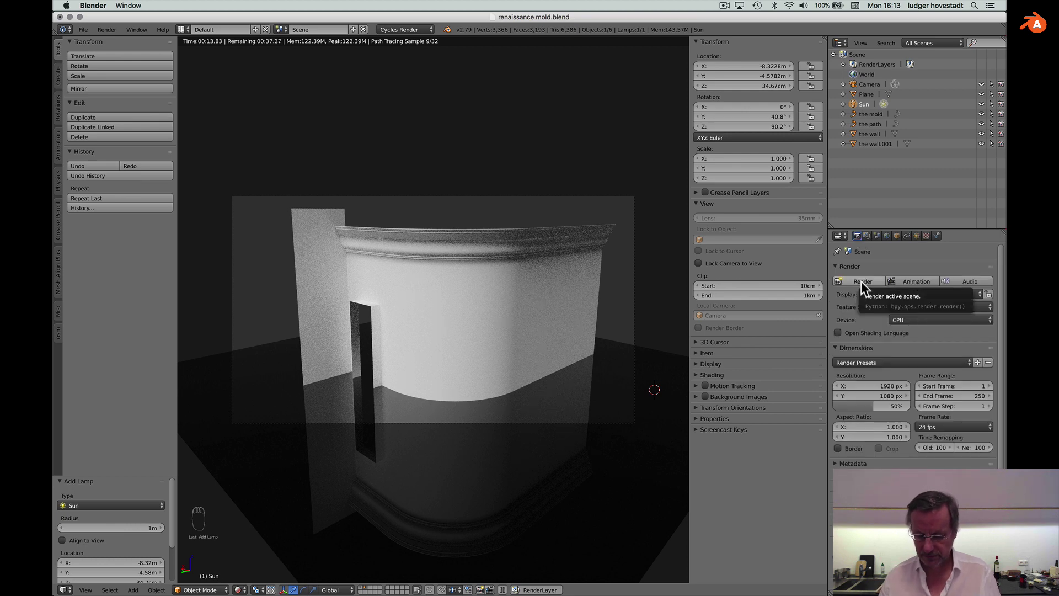